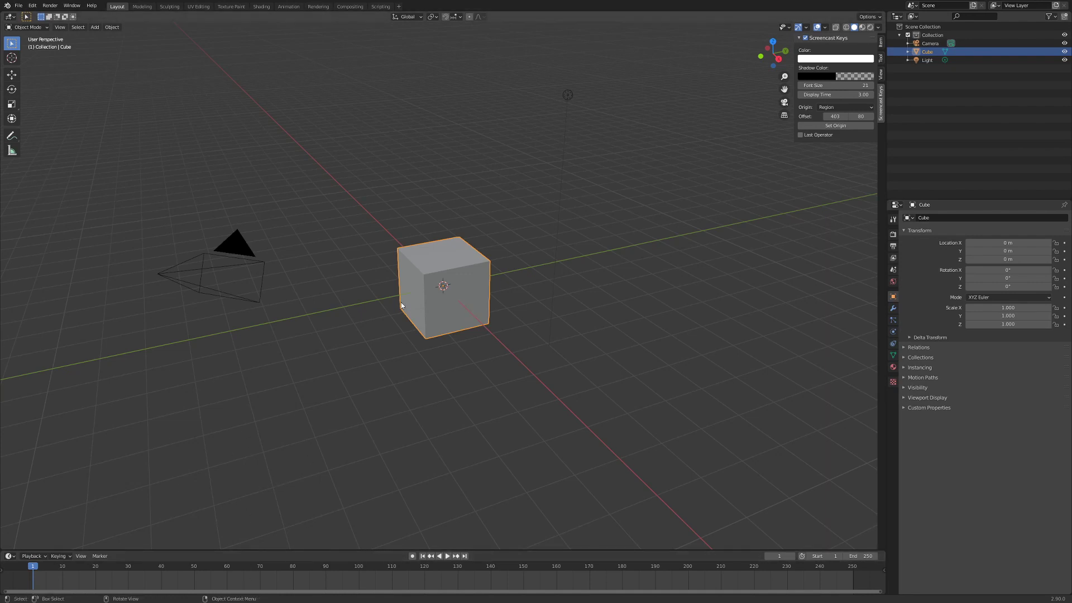
Delete the default cube and the light, keeping only the camera
key("Delete")
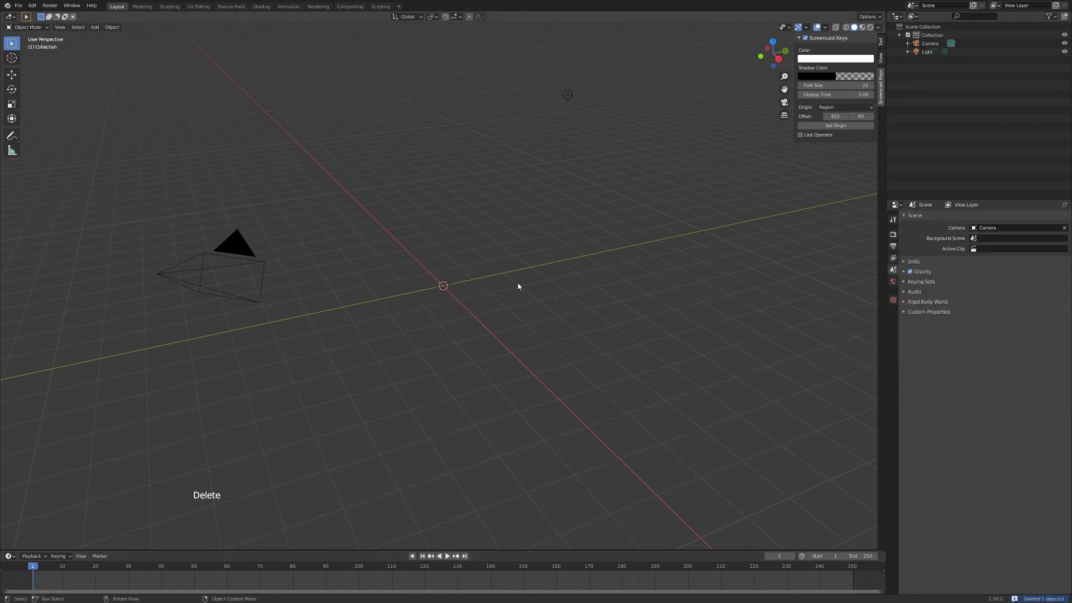
left_click(570, 100)
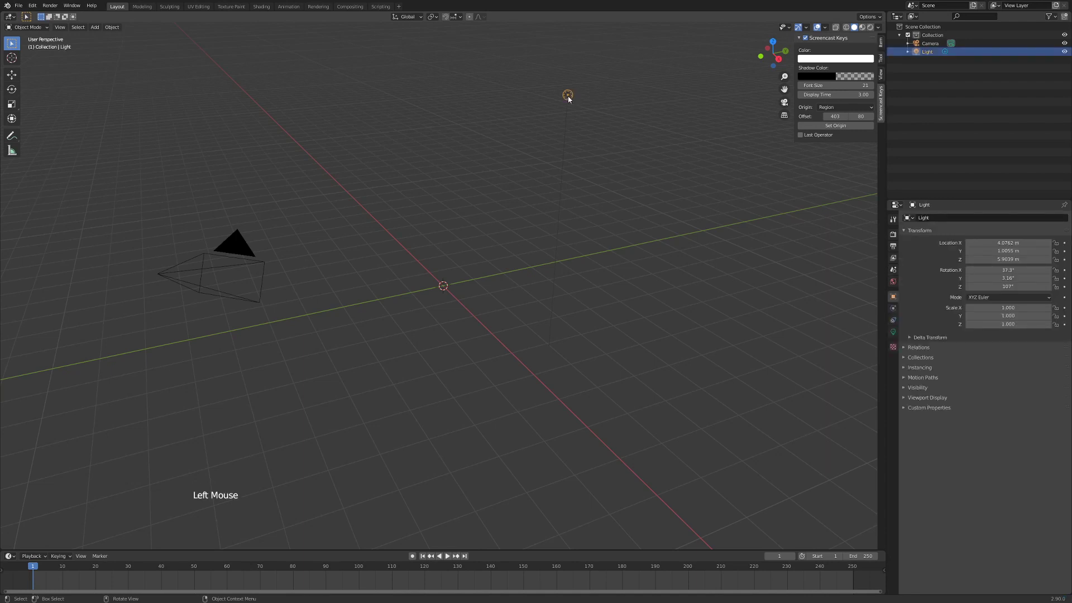
key("Delete")
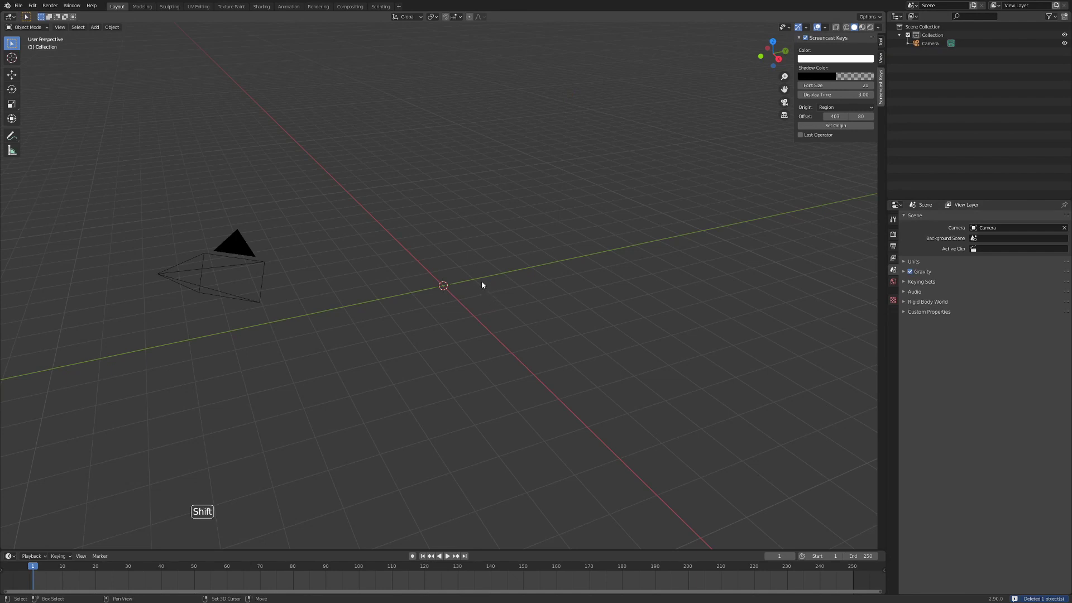
Add a mesh plane at the origin and scale it up about 6.9 times into a floor
key("shift+a")
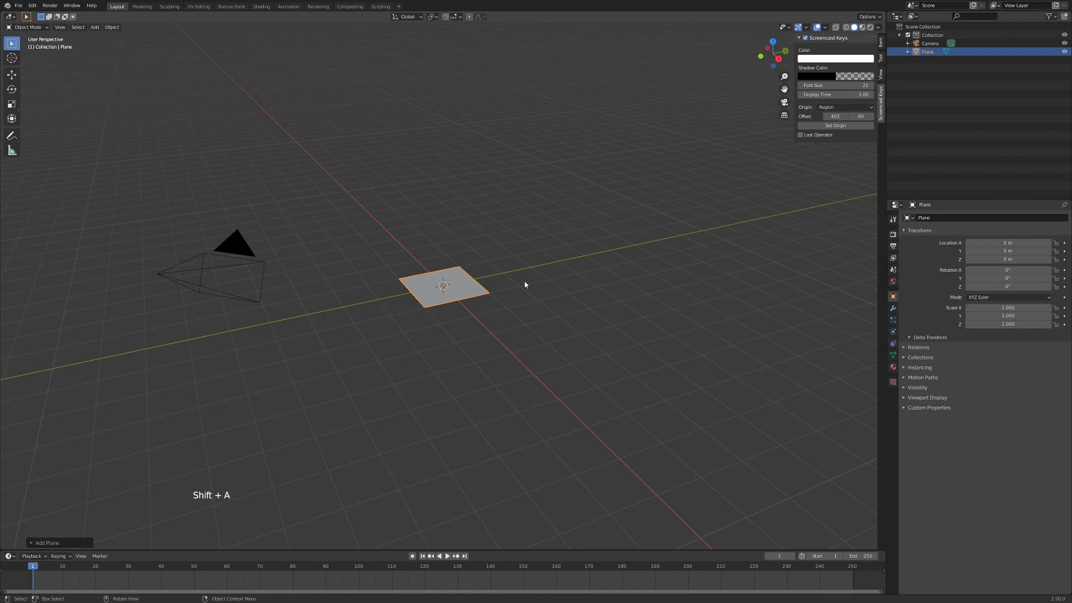
key("s")
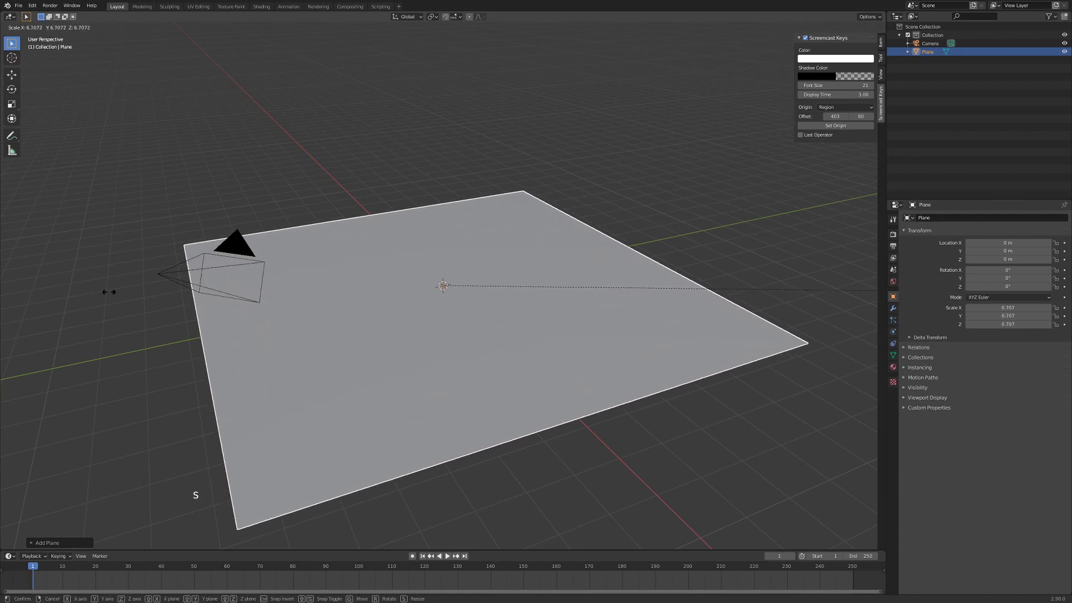
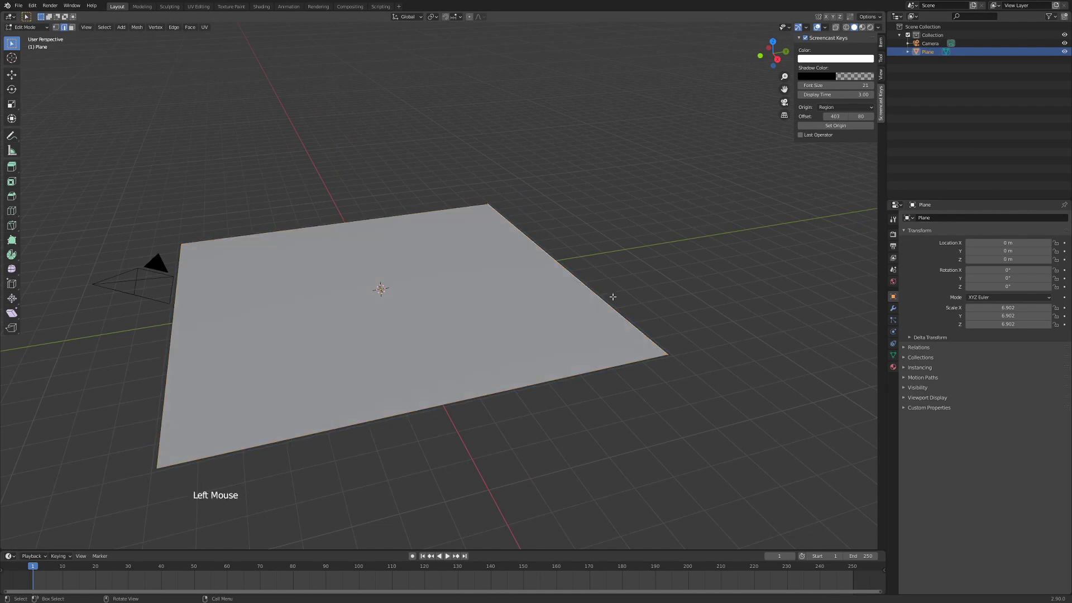
From the right side view, extrude the plane's back edge upward into a wall
key("KP_3")
scroll("down", 3)
key("e")
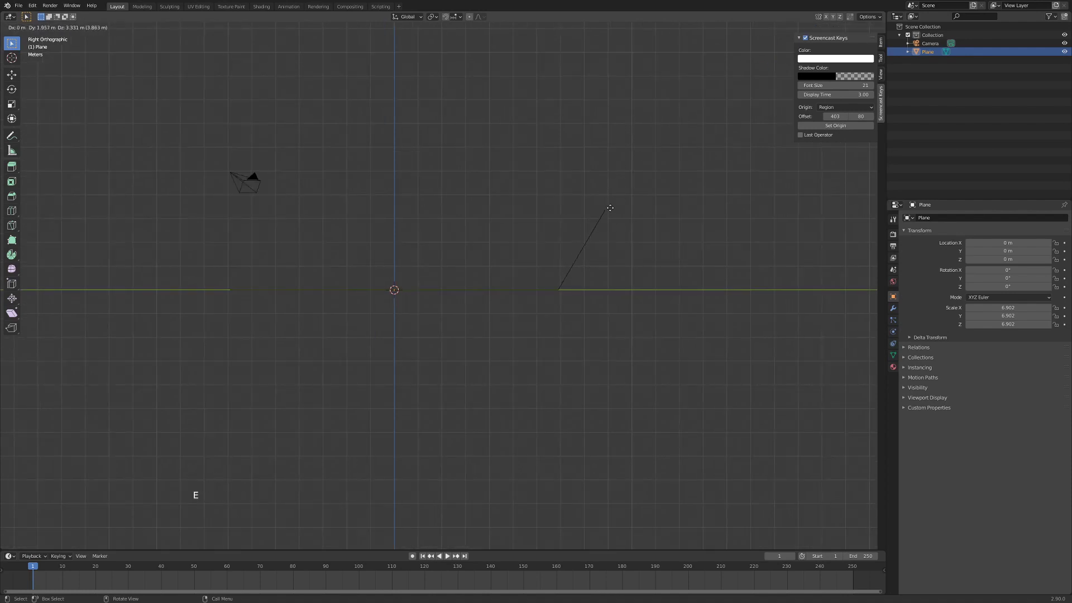
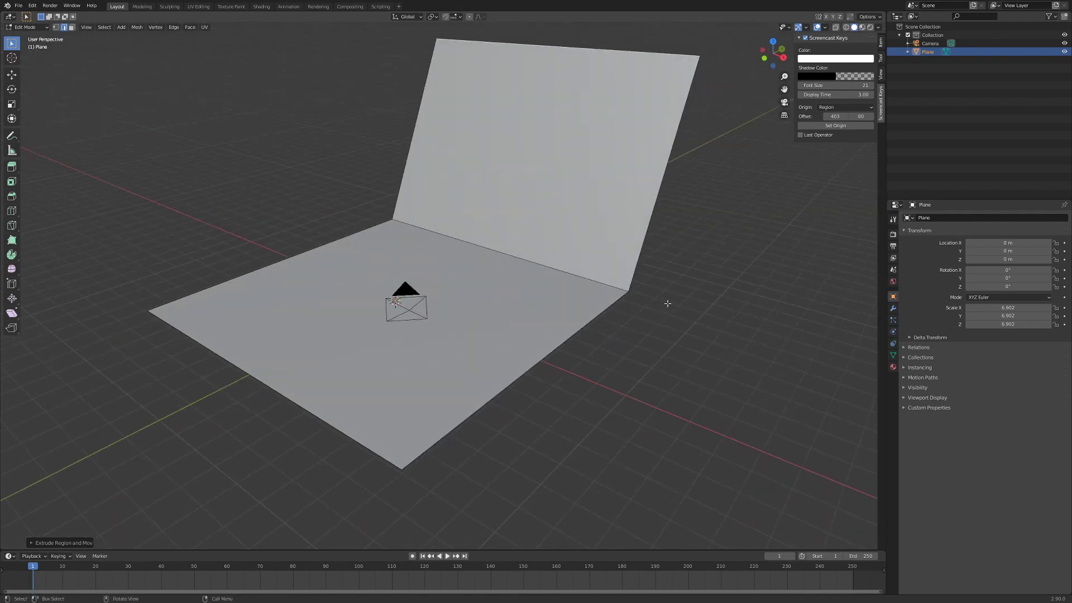
Bevel the floor-wall corner into a curve and shade the backdrop smooth
left_click(525, 256)
key("ctrl+b")
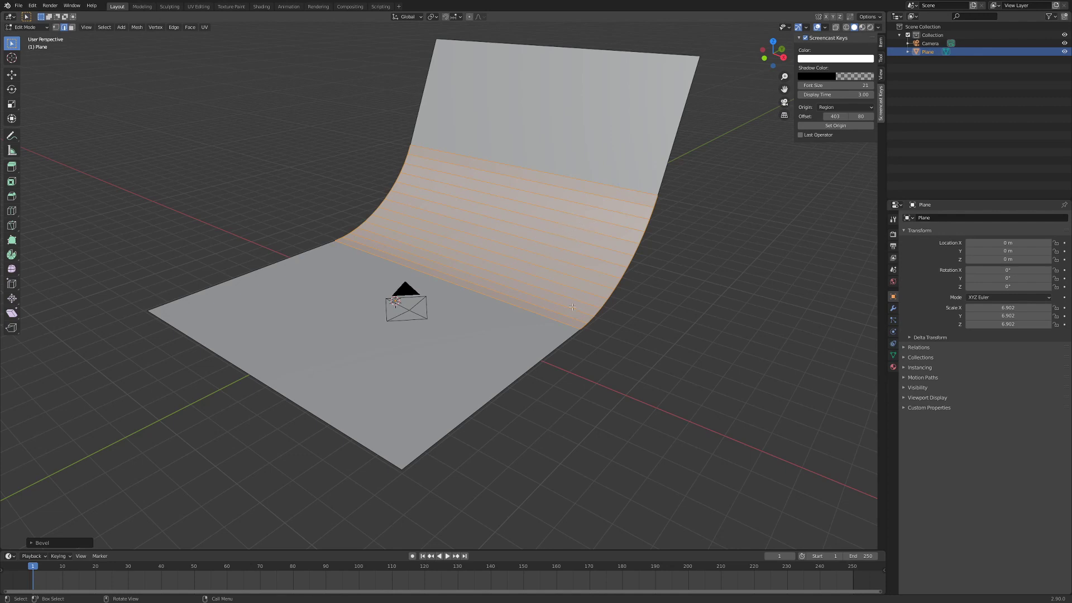
key("Tab")
right_click(531, 210)
middle_click(403, 304)
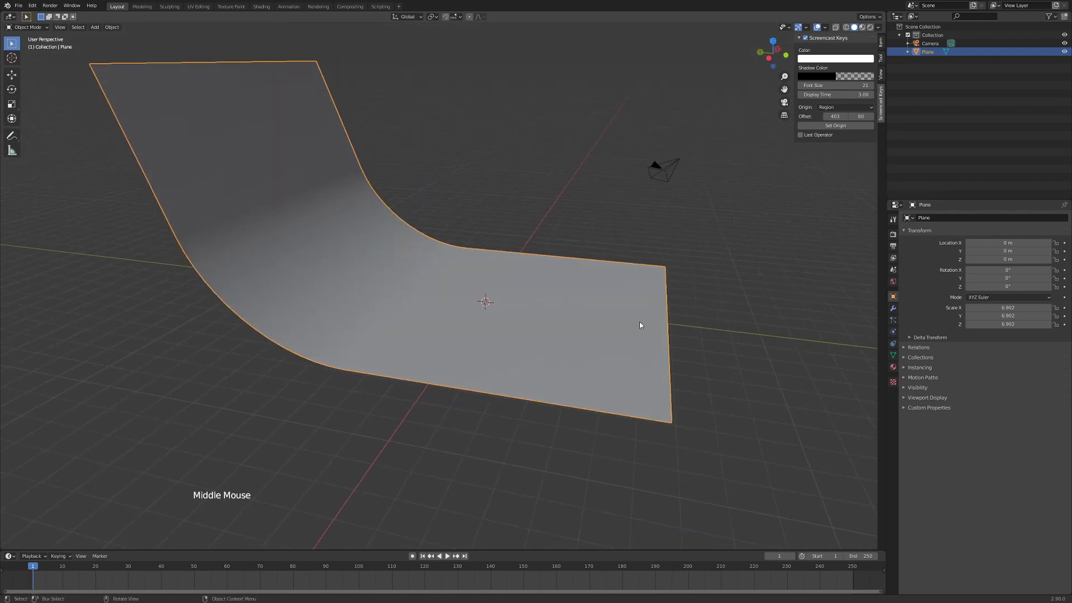
middle_click(379, 252)
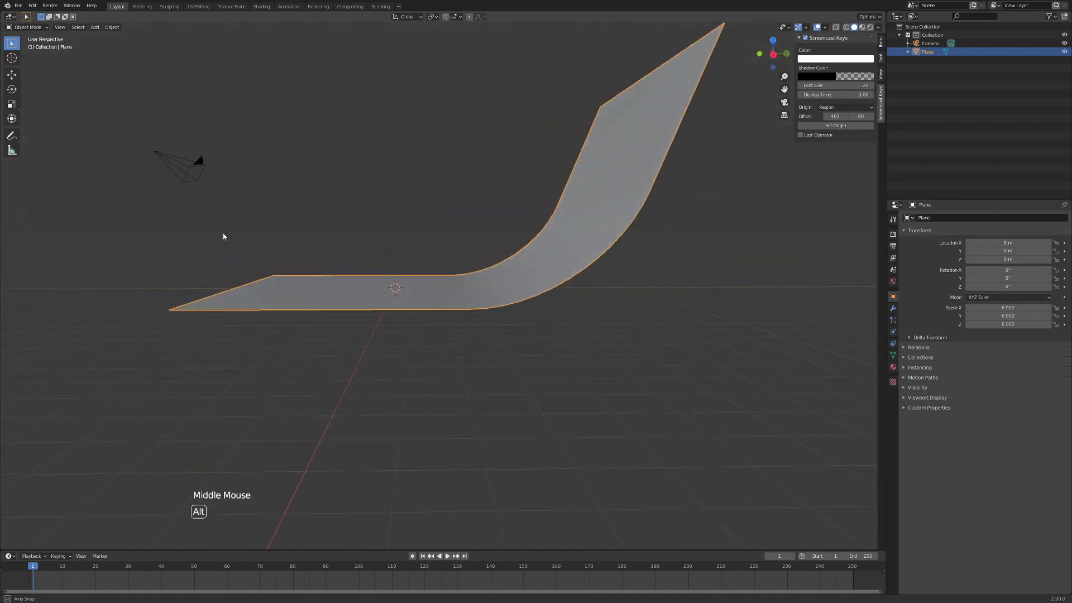
middle_click(474, 330)
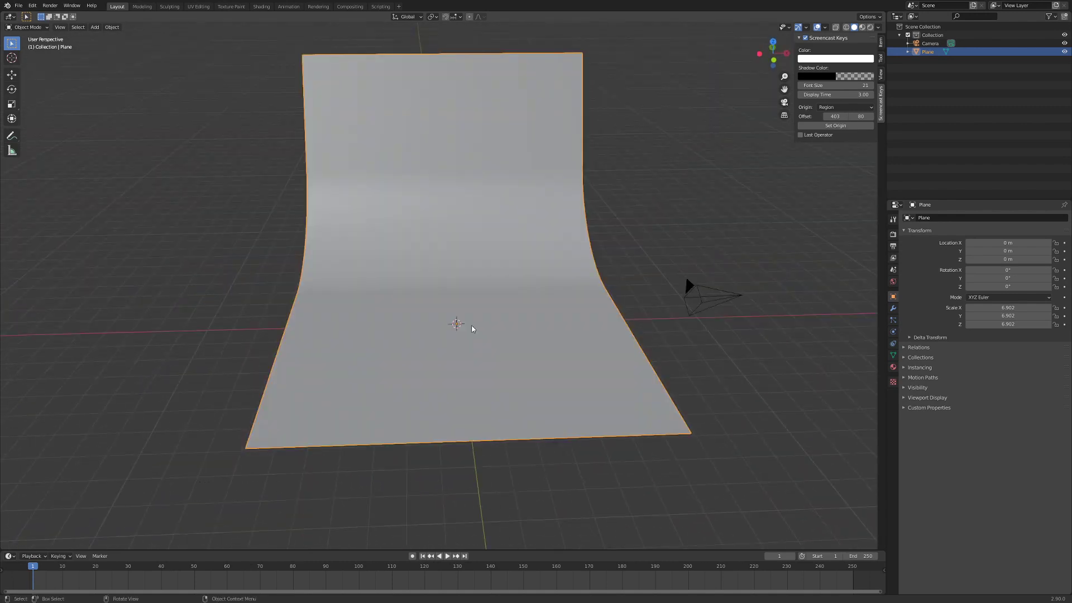
Enable the Add Mesh: Extra Objects add-on via Edit > Preferences, searching 'extra'
left_click(274, 183)
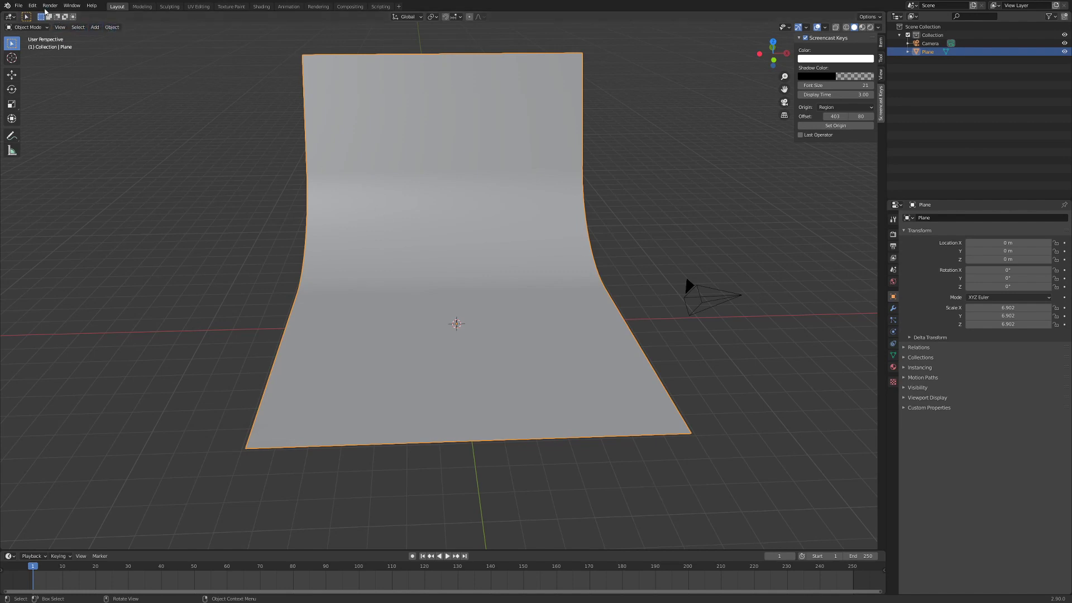
left_click(37, 11)
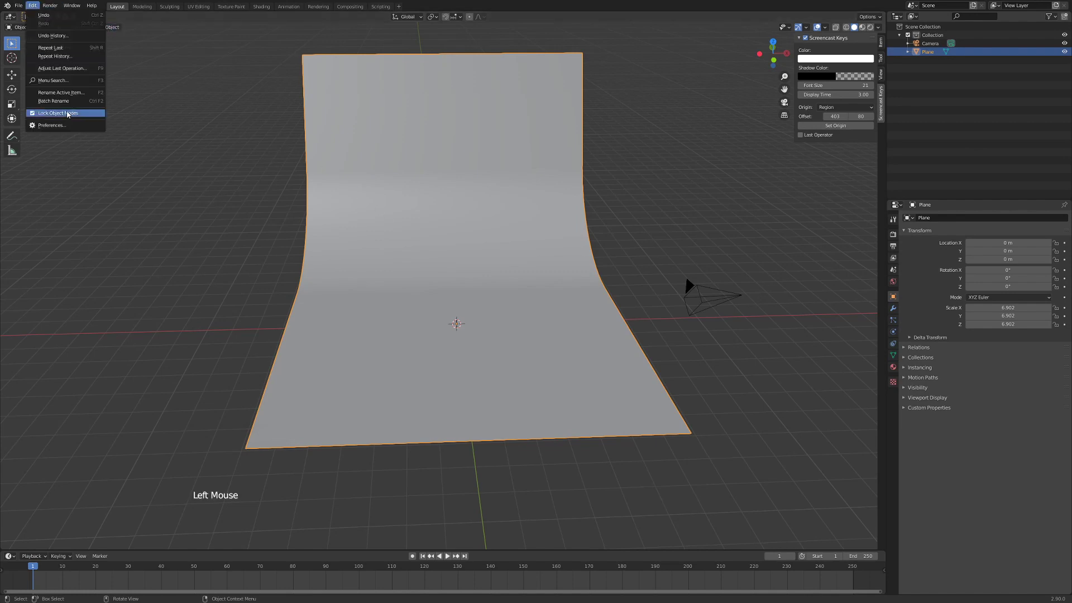
left_click(74, 120)
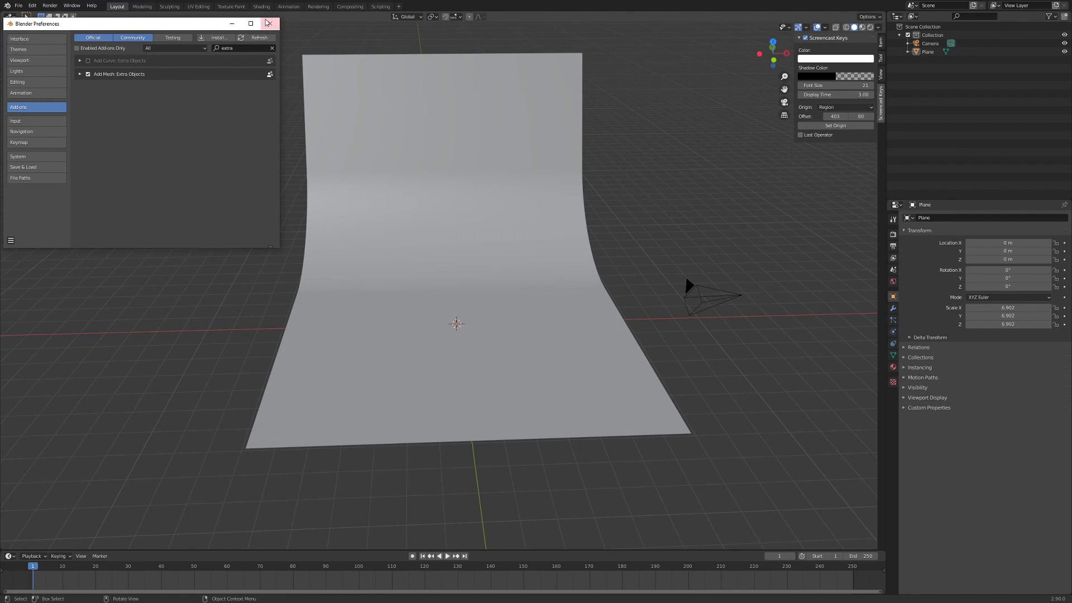
Add a Gem from the Extras meshes and raise it about 0.8 m to rest on the floor
key("shift+a")
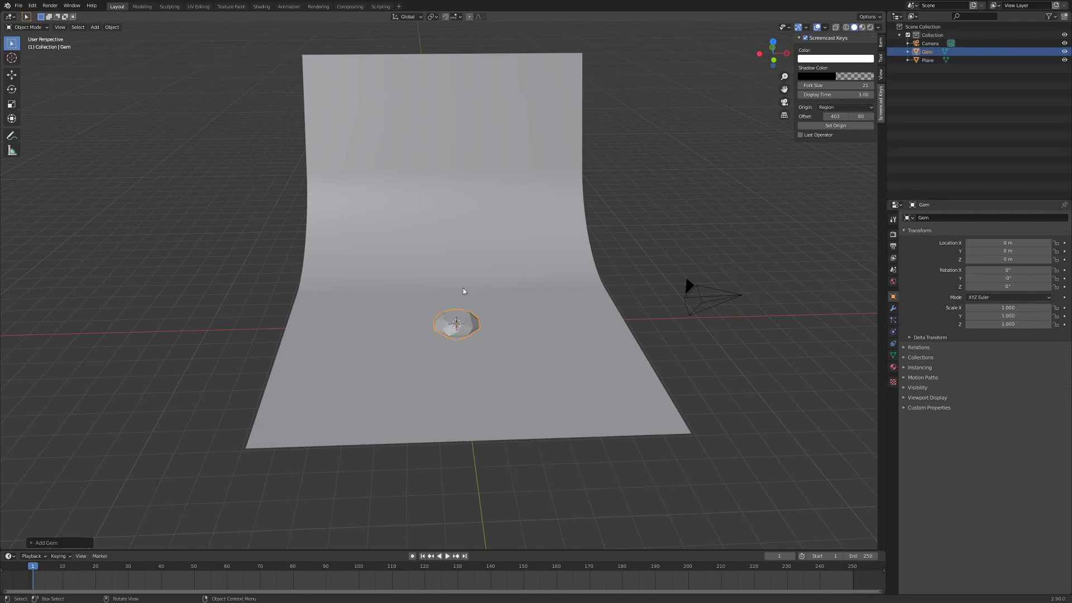
middle_click(470, 352)
scroll("up", 3)
key("g")
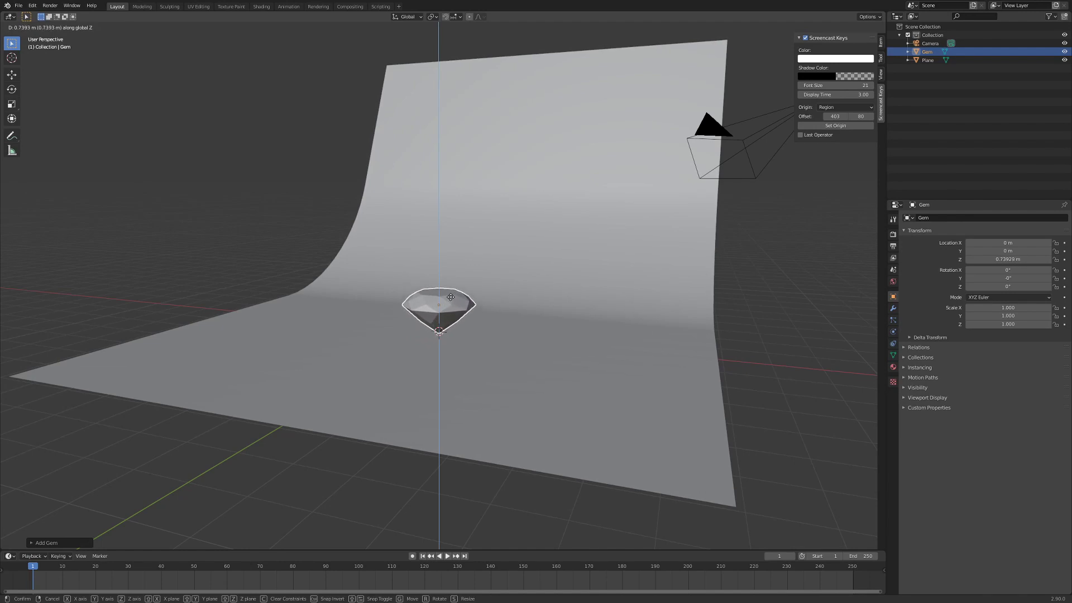
middle_click(466, 351)
scroll("down", 3)
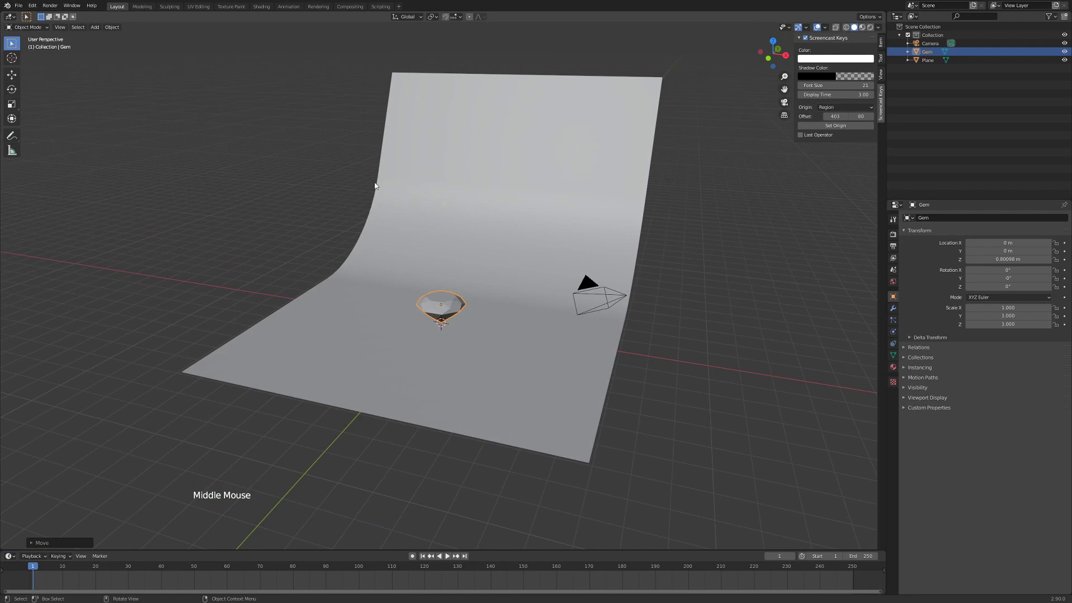
double_click(22, 3)
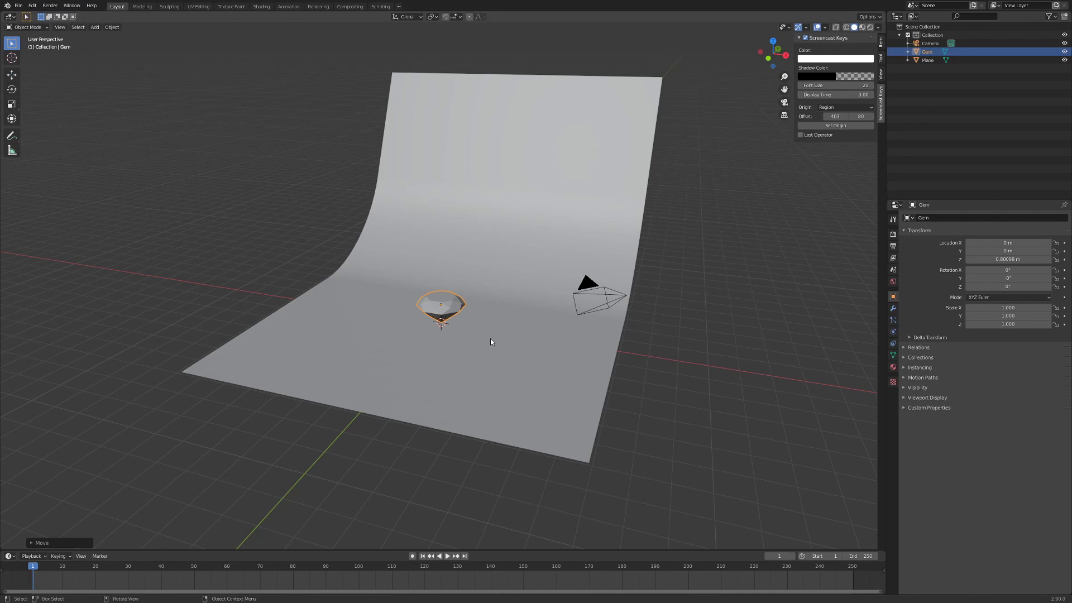
middle_click(474, 345)
middle_click(356, 302)
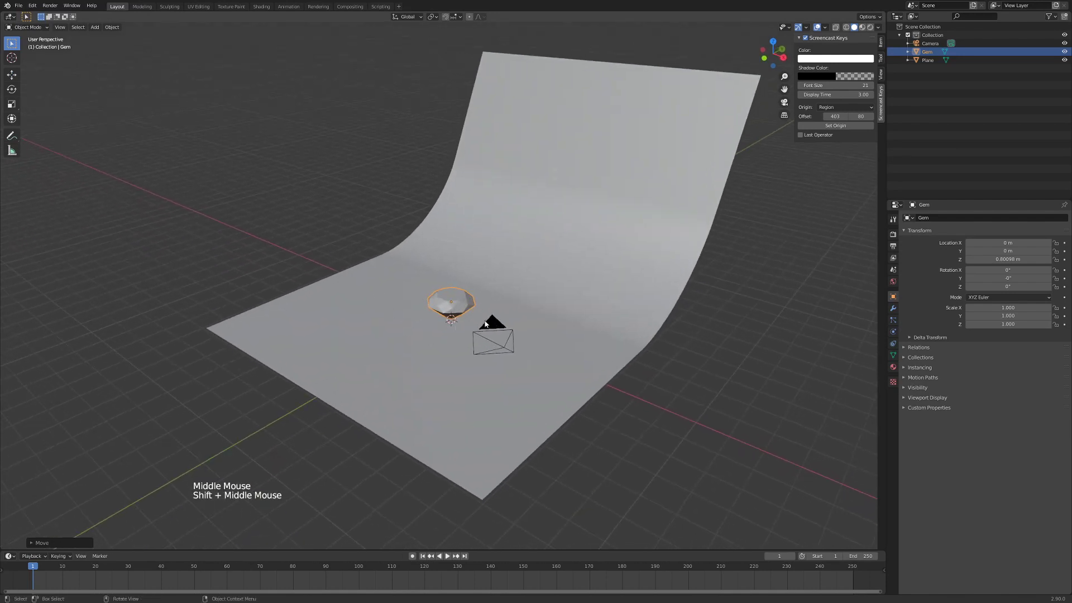
Clear the camera's rotation and set it upright at 90° on X
left_click(491, 323)
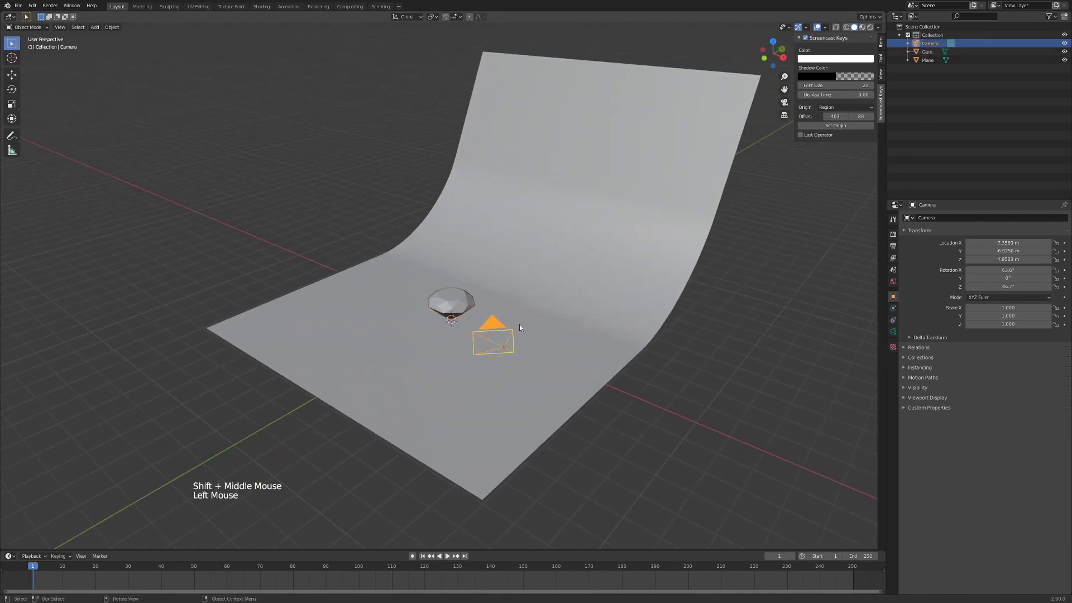
left_click(453, 332)
left_click(492, 325)
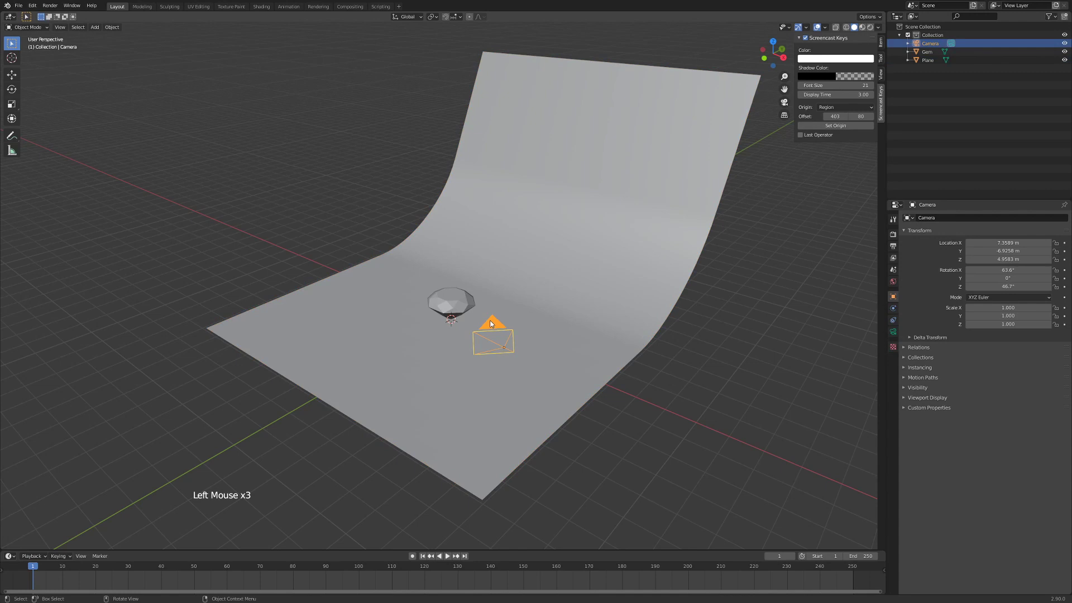
key("alt+r")
key("r")
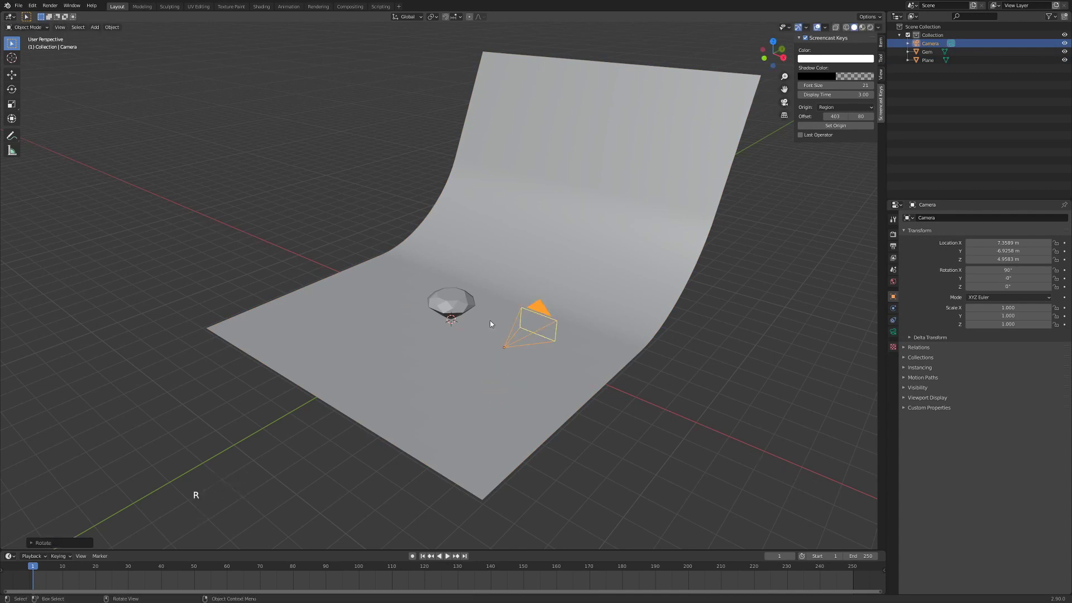
From the top view, move the camera straight in front of the gem
key("KP_7")
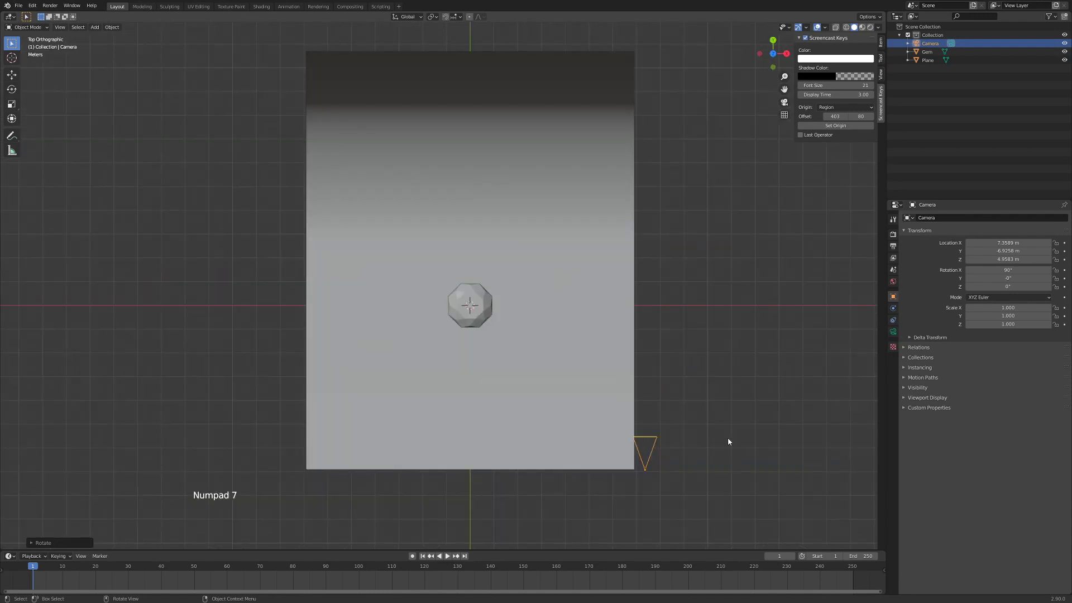
key("g")
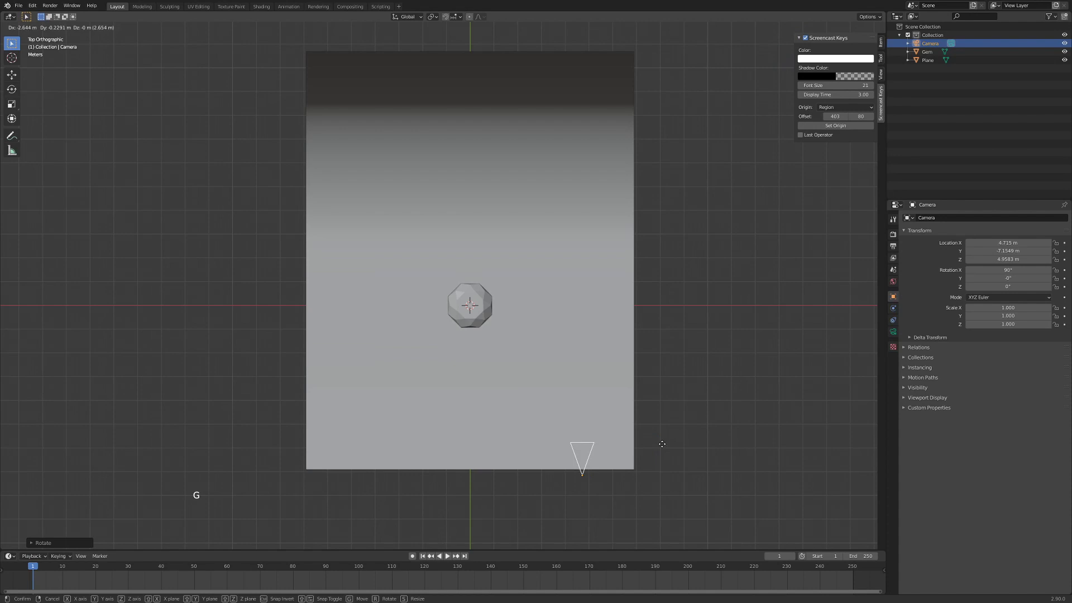
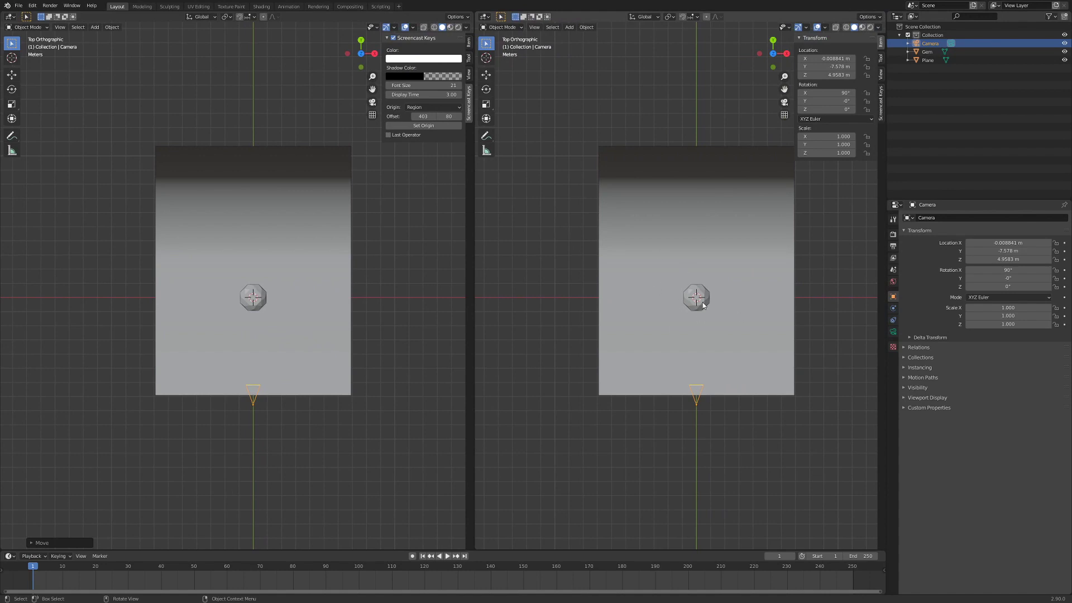
Look through the camera in the second view and lower it so the gem sits in frame
key("KP_0")
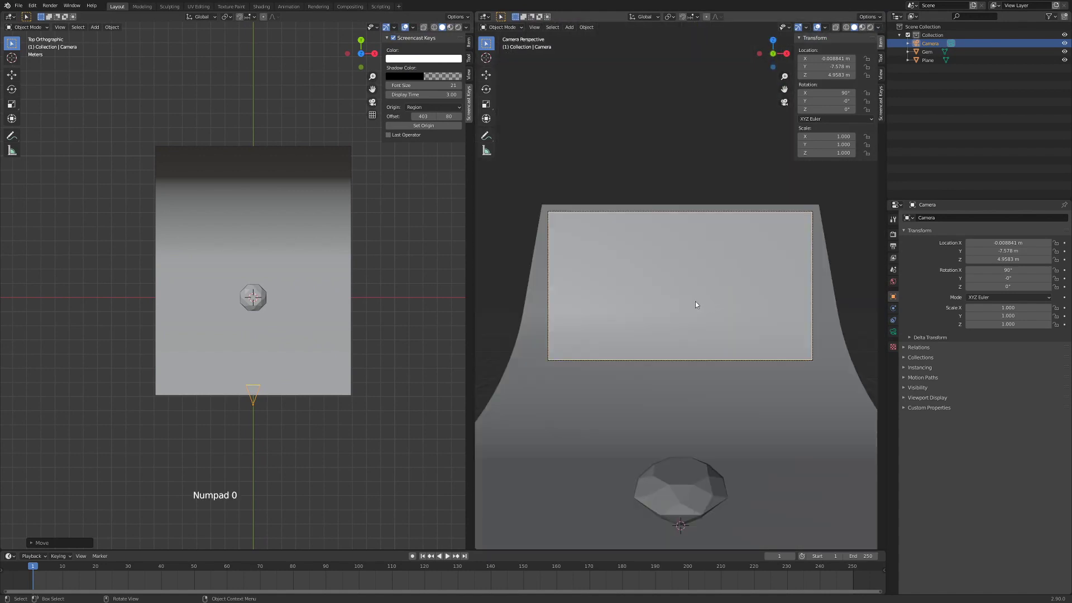
key("g")
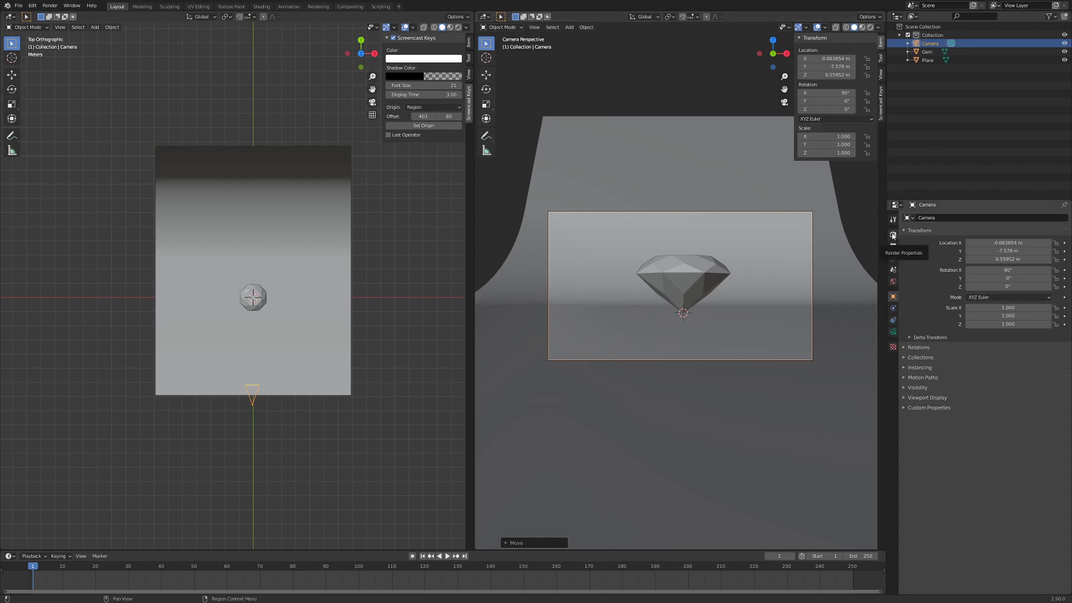
Set the Cycles render device to GPU Compute in Render Properties
left_click(894, 236)
left_click(977, 222)
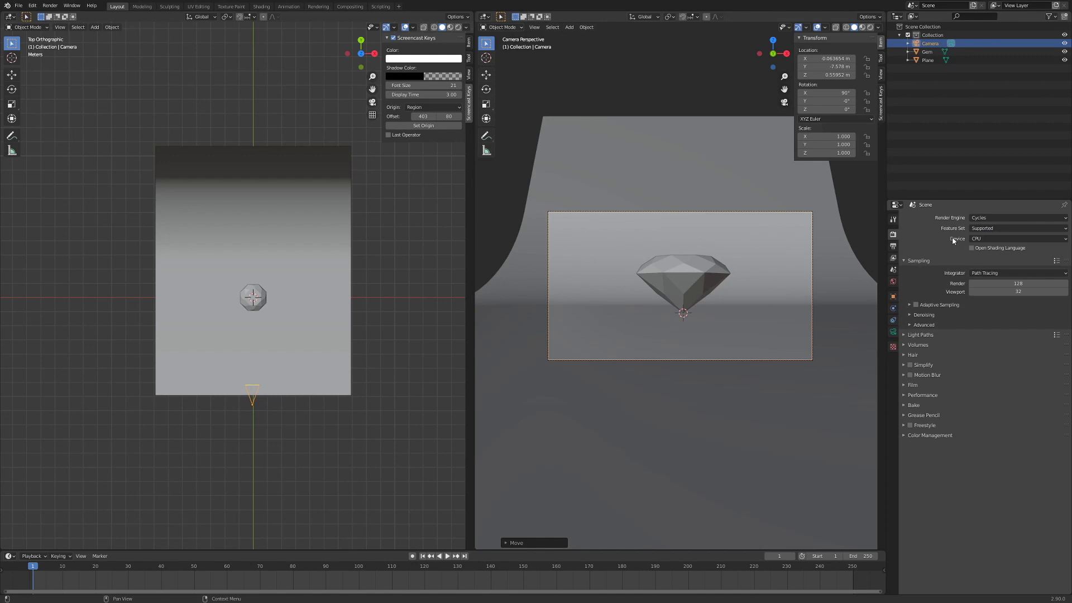
left_click(998, 240)
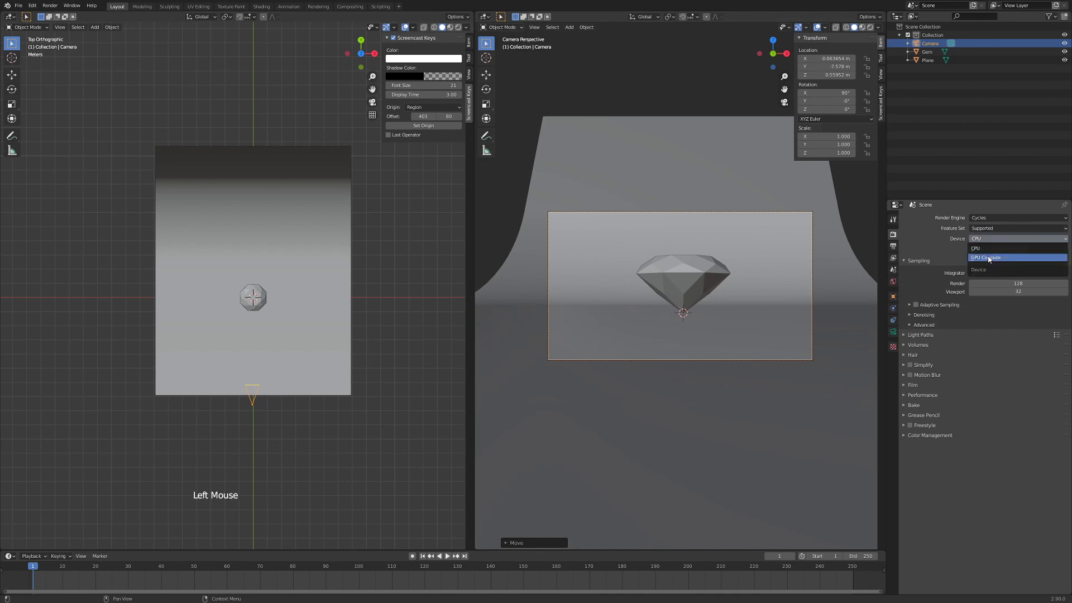
Switch the camera view to Rendered shading and deselect everything in the scene
key("z")
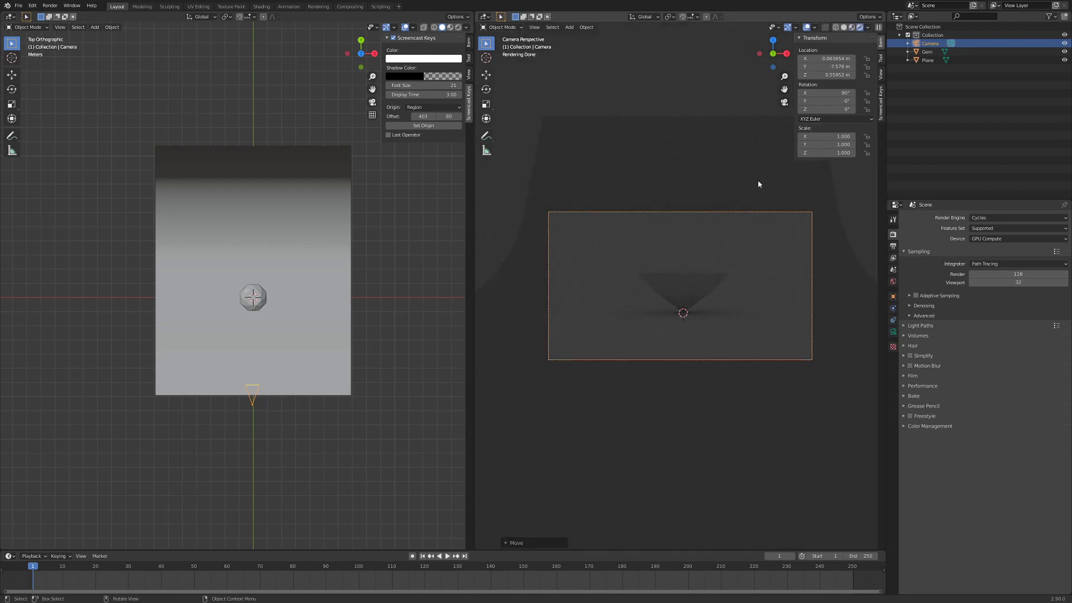
key("ctrl+b")
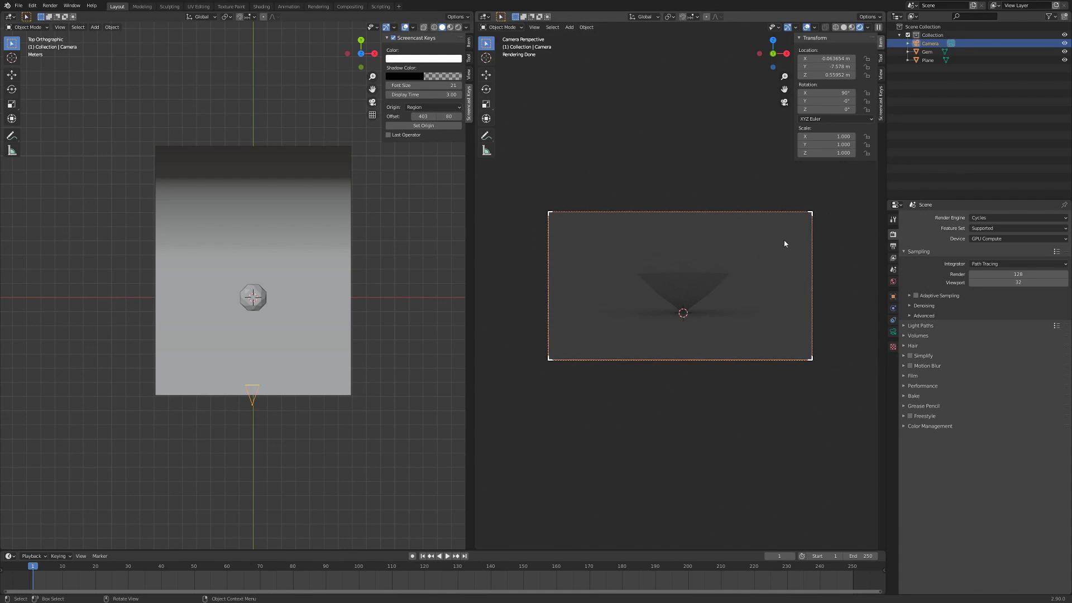
Add a new plane and scale it up to about 4.3 m across
key("shift+a")
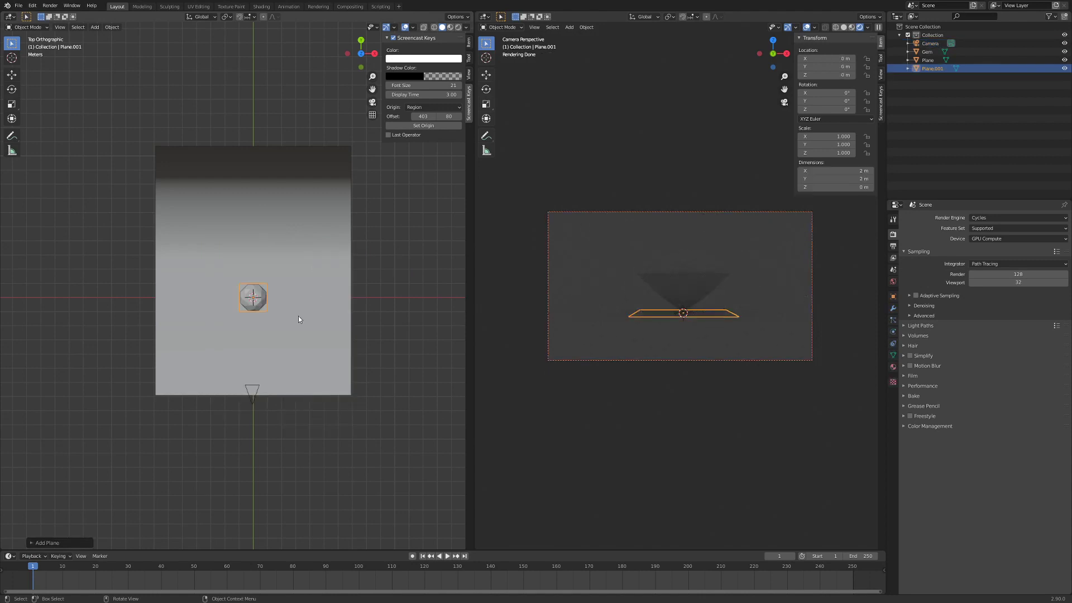
key("s")
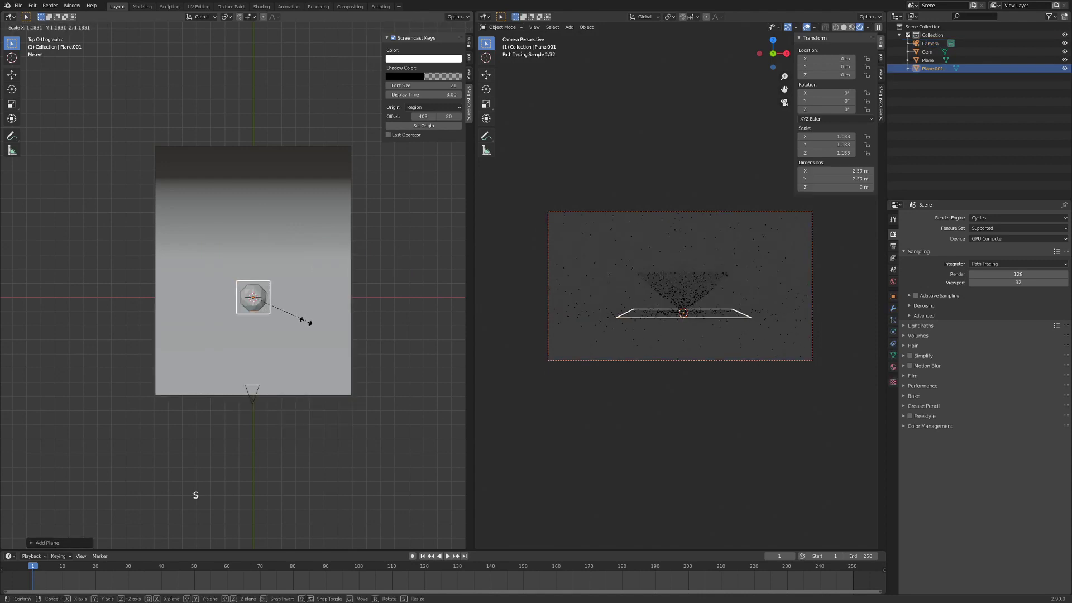
middle_click(235, 321)
key("KP_3")
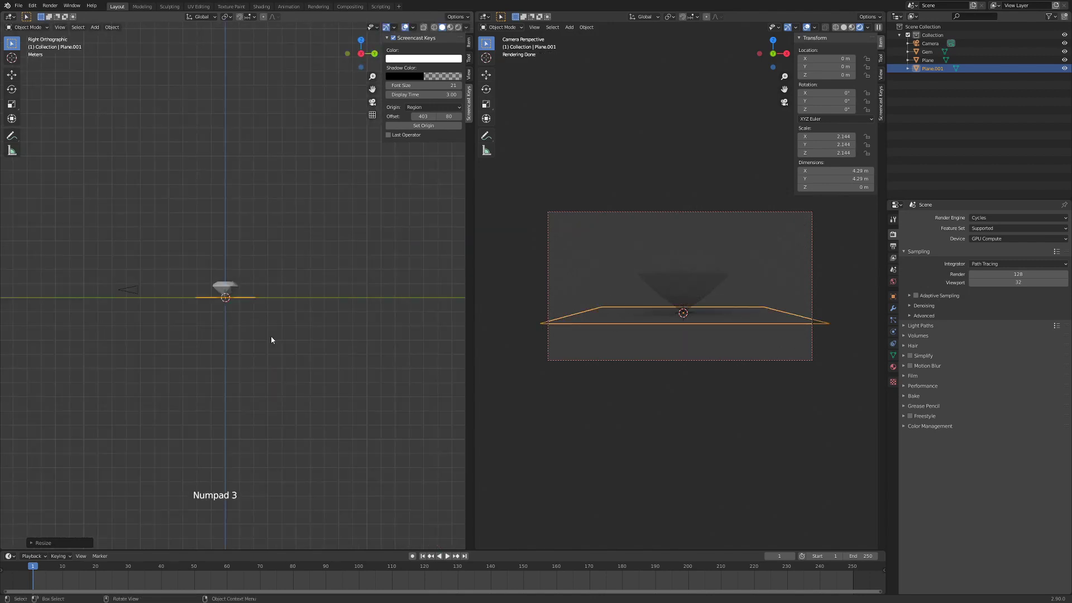
Raise the plane high above the diamond, tilt it 36° around X and shift it into place
key("g")
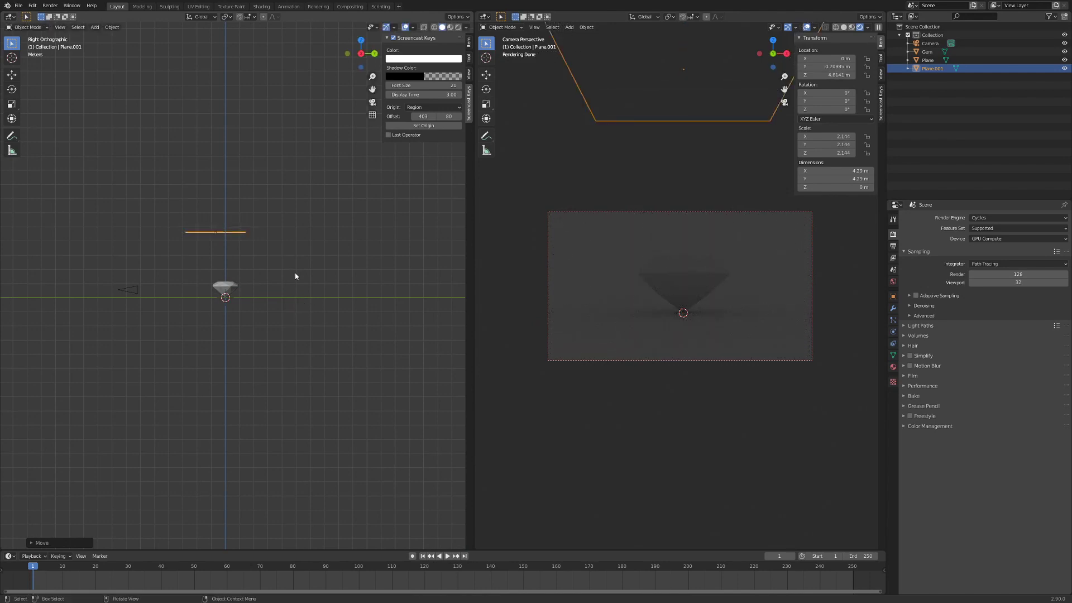
key("r")
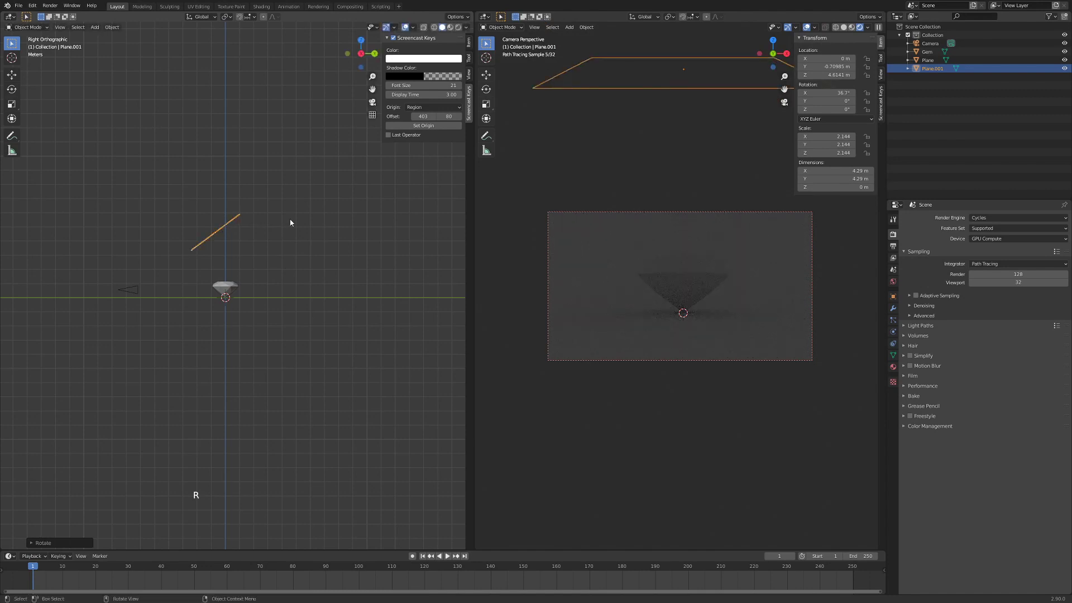
key("g")
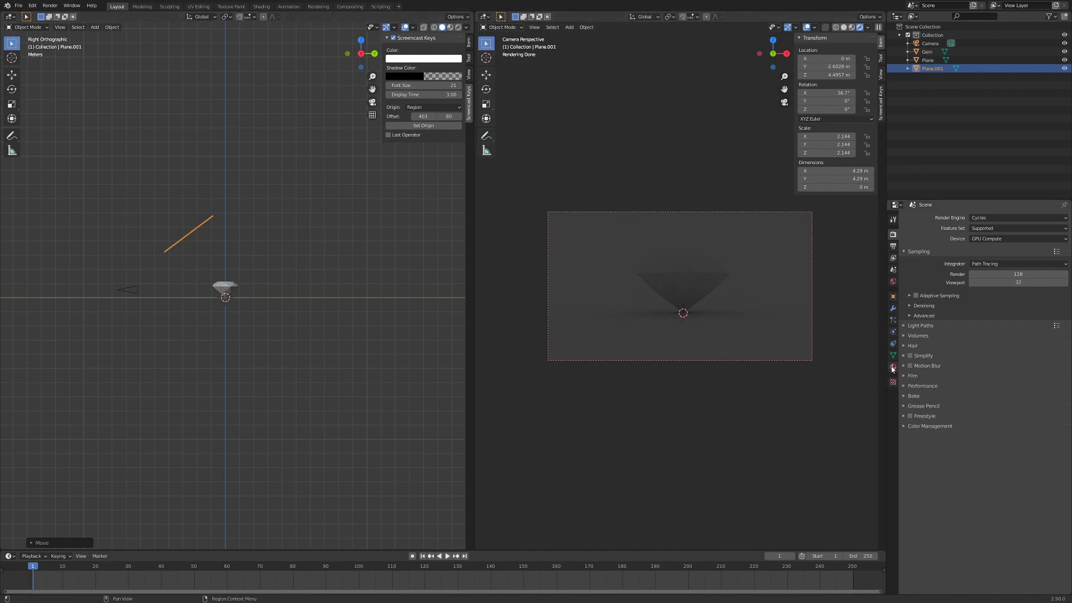
Create Material.001 on the tilted plane and bring up the surface shader choices
left_click(893, 370)
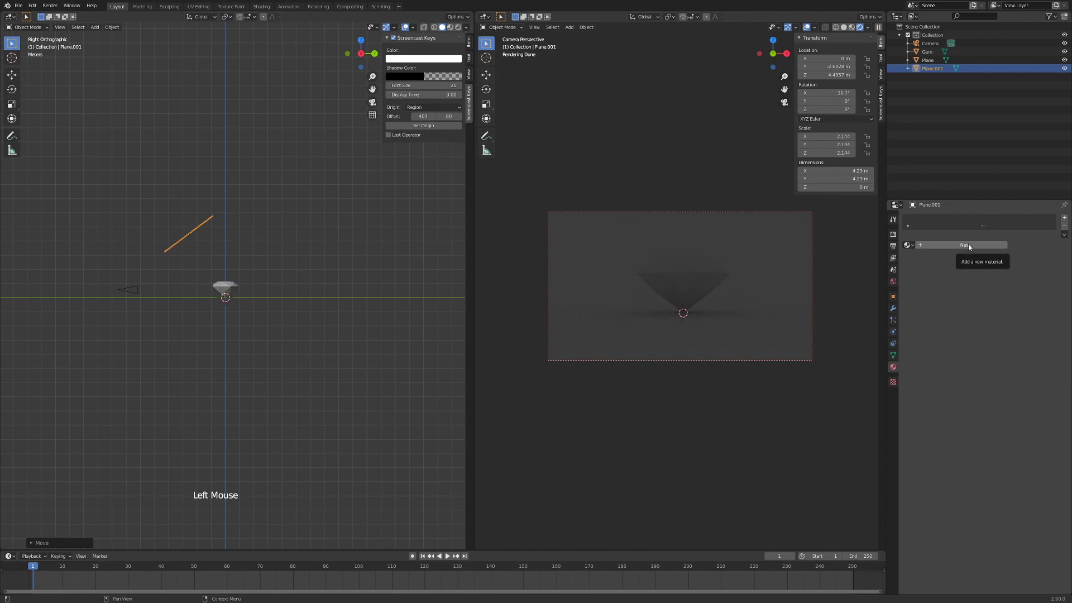
left_click(971, 246)
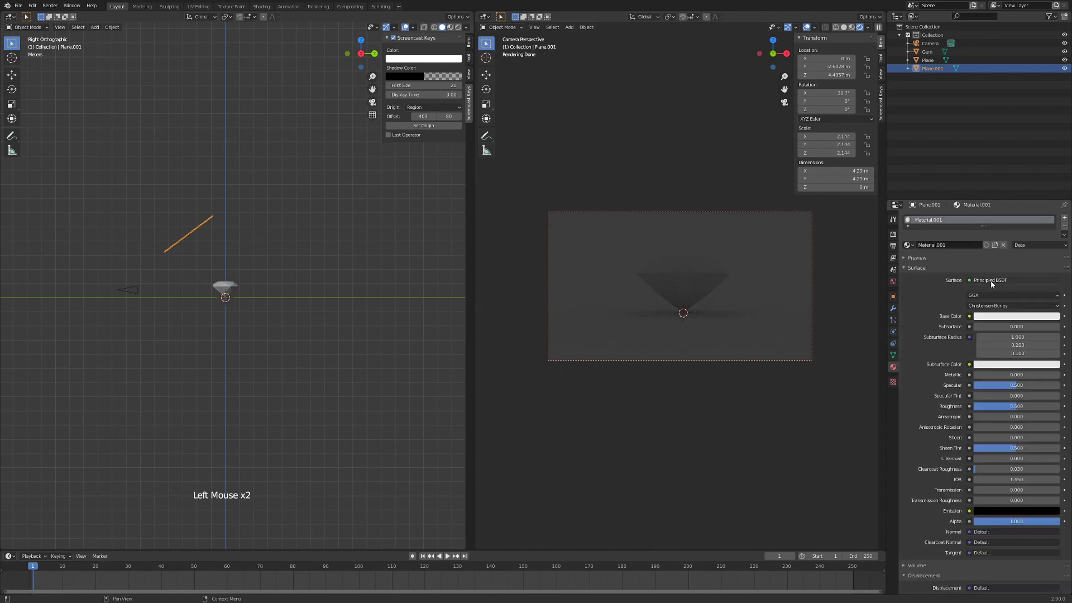
left_click(994, 283)
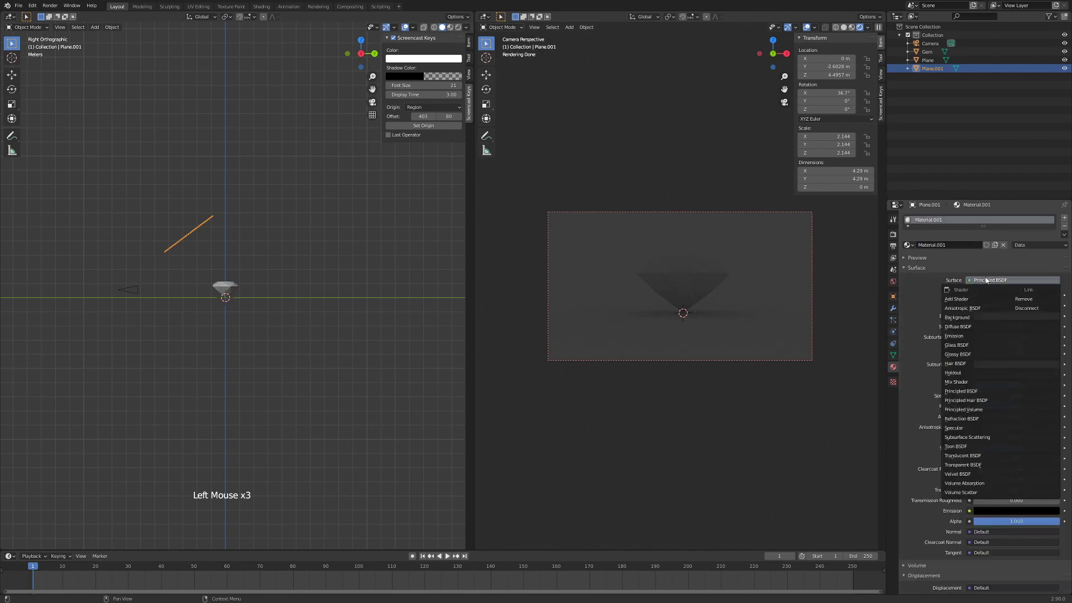
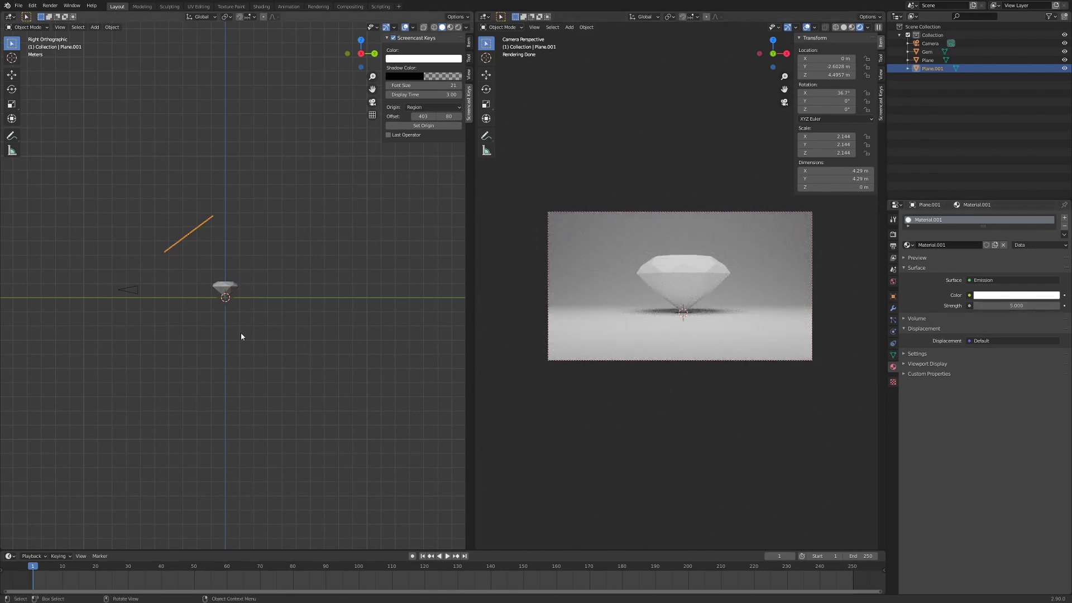
Switch to the top view of the scene
key("KP_7")
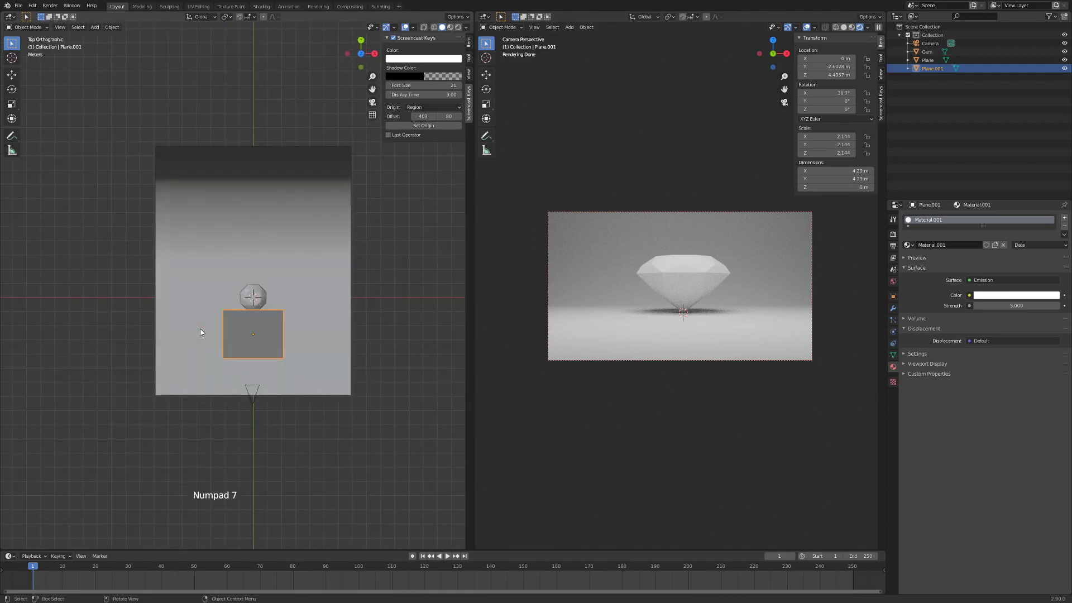
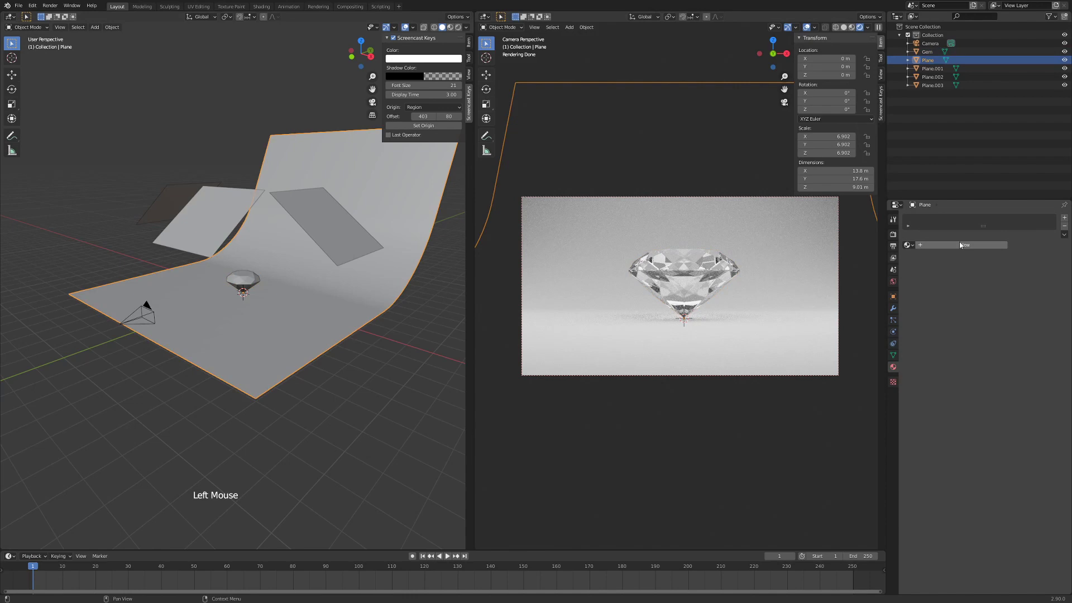
Give the backdrop floor a new material with roughness 0 and a near-black base colour
left_click(961, 245)
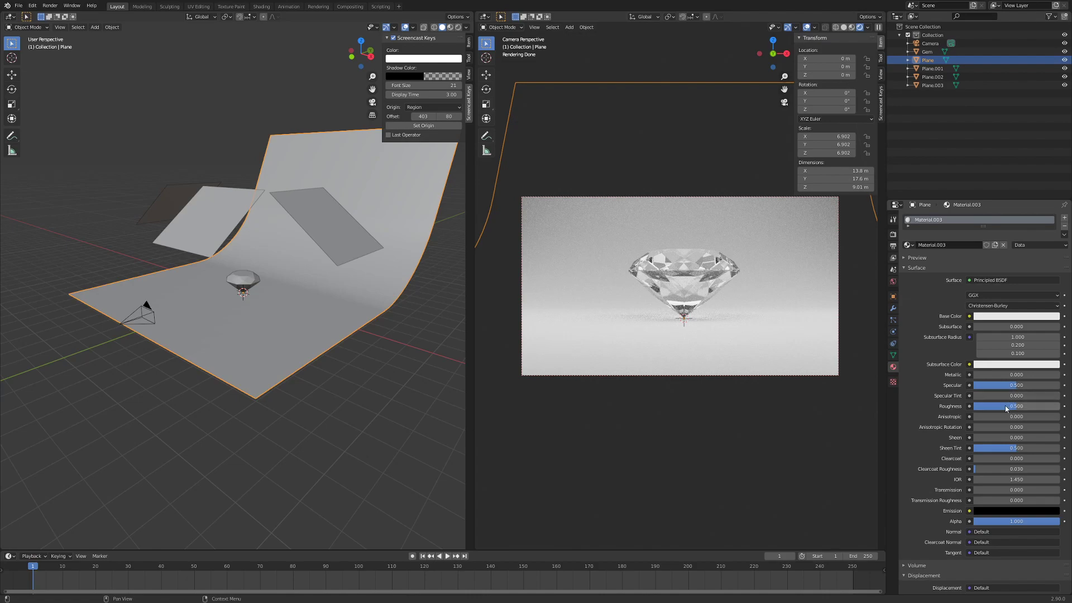
left_click(1014, 411)
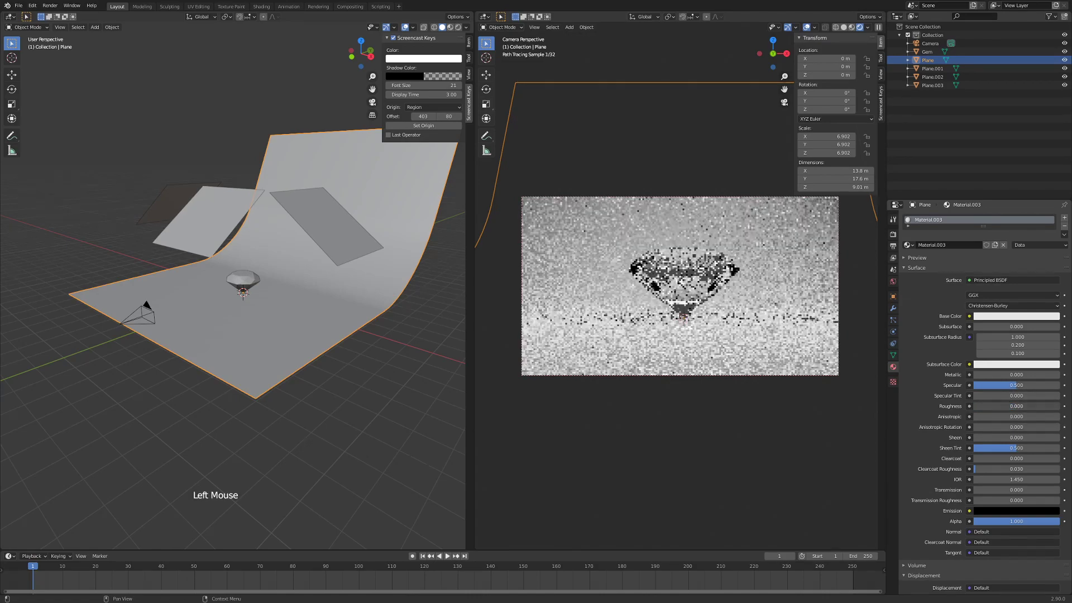
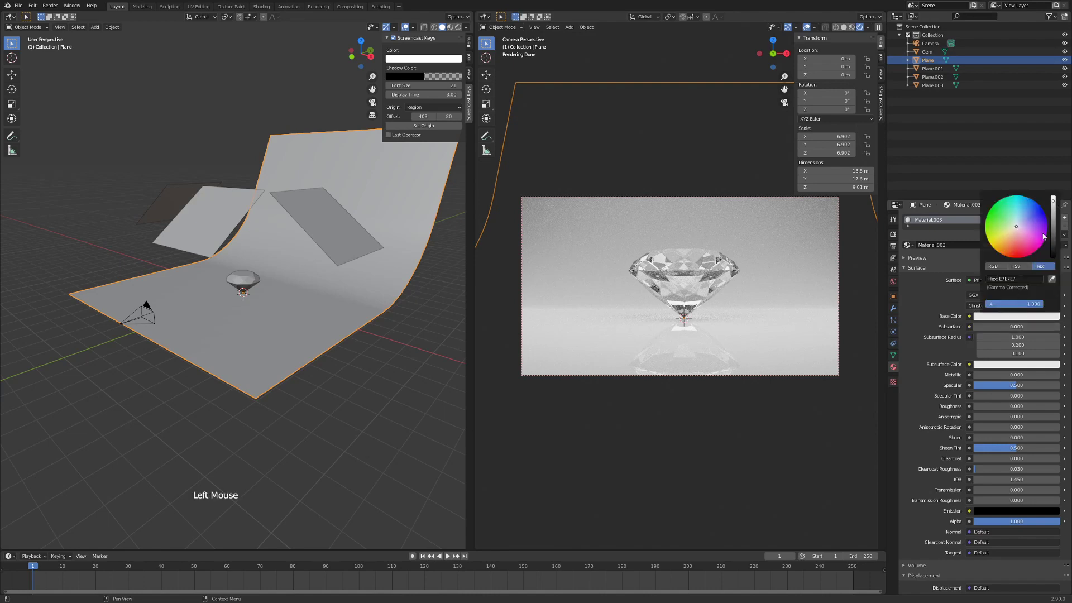
left_click(1001, 322)
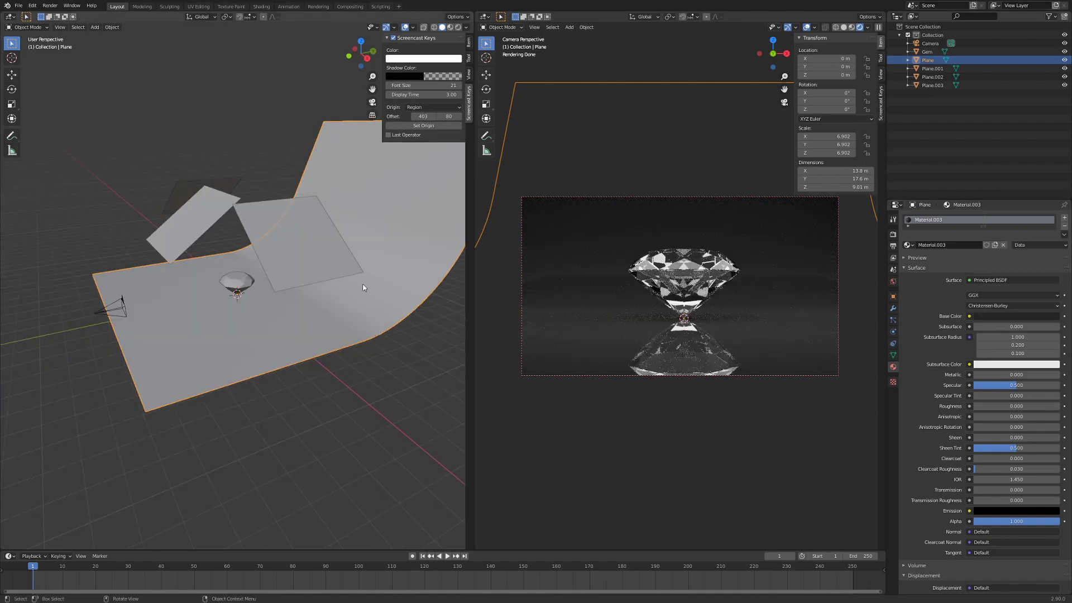
middle_click(201, 346)
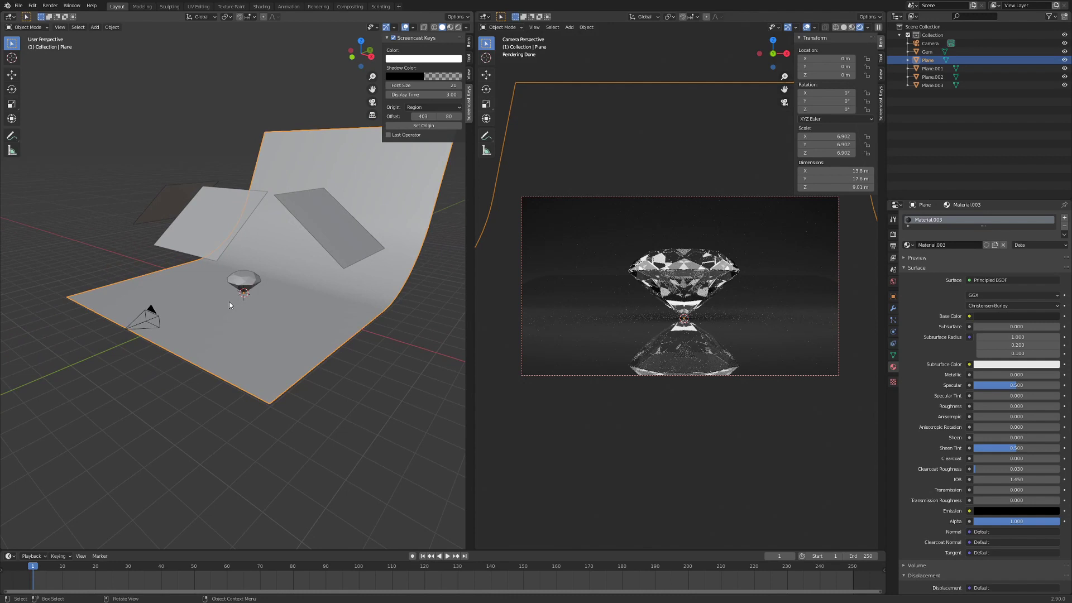
Add a text object reading DIAMOND and rotate it 90° on X so it stands upright
key("shift+a")
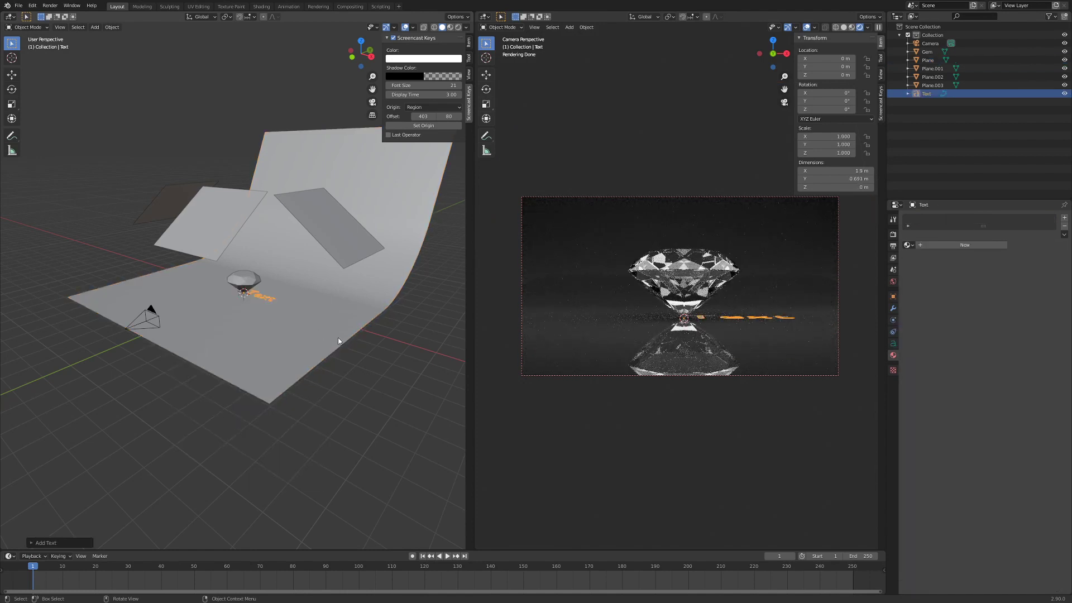
key("Tab")
key("BackSpace")
key("BackSpace")
key("BackSpace")
key("shift+d")
key("shift+i")
key("shift+a")
key("shift+m")
key("shift+o")
key("shift+n")
key("shift+d")
key("Tab")
key("r")
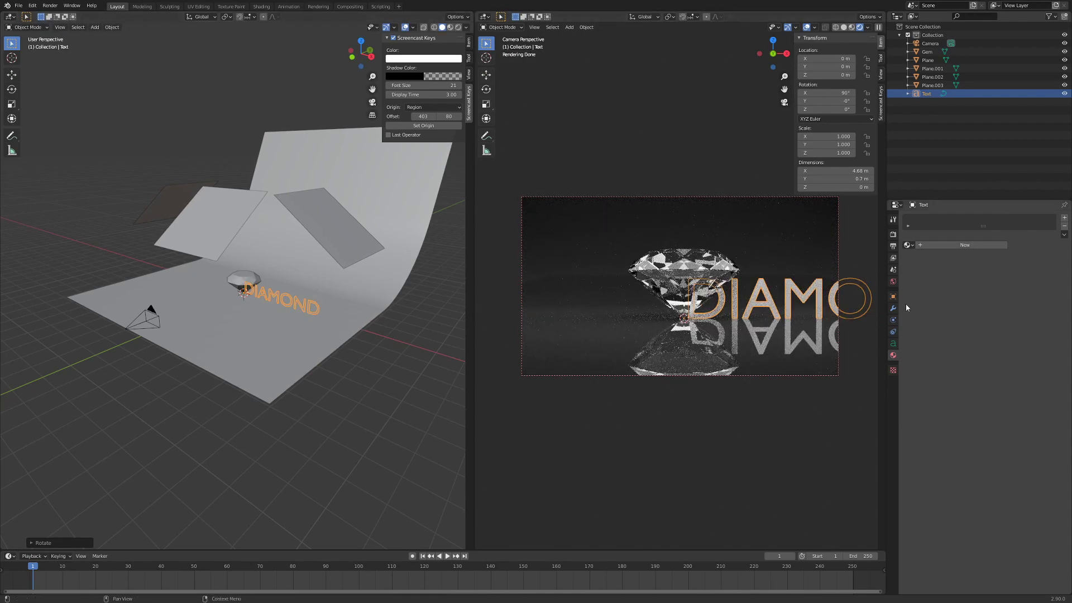
Extrude the DIAMOND lettering 0.06 m with a 0.01 m bevel depth in its Geometry settings
left_click(897, 348)
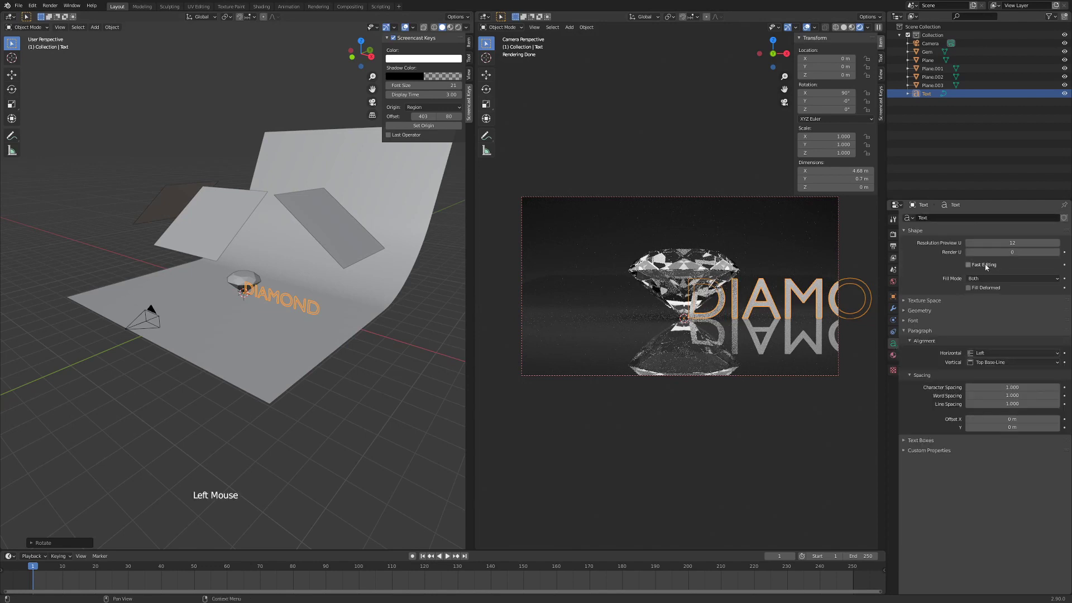
left_click(906, 315)
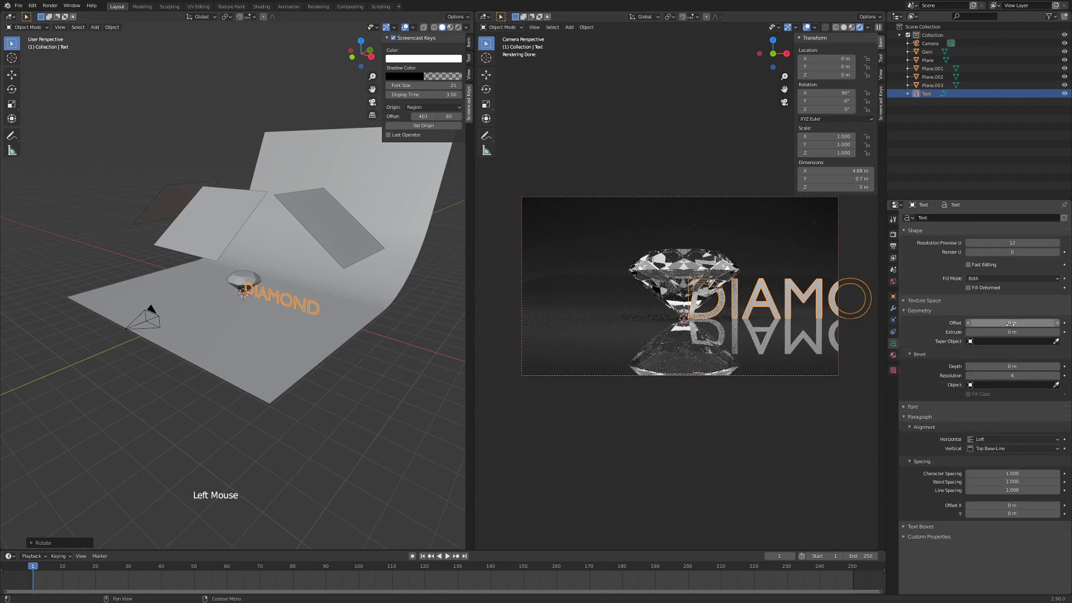
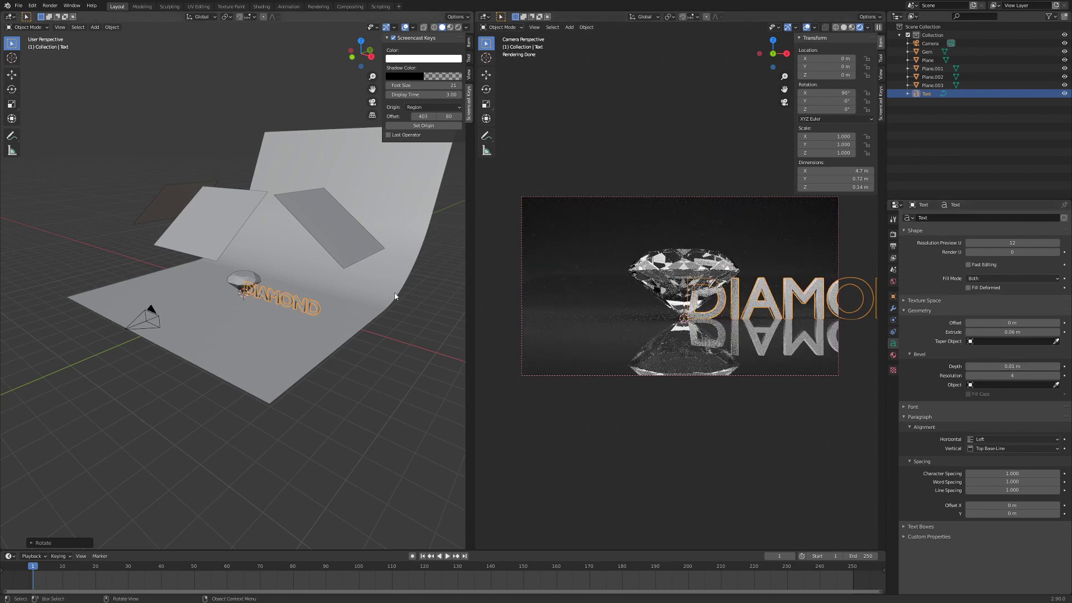
scroll("up", 3)
middle_click(311, 340)
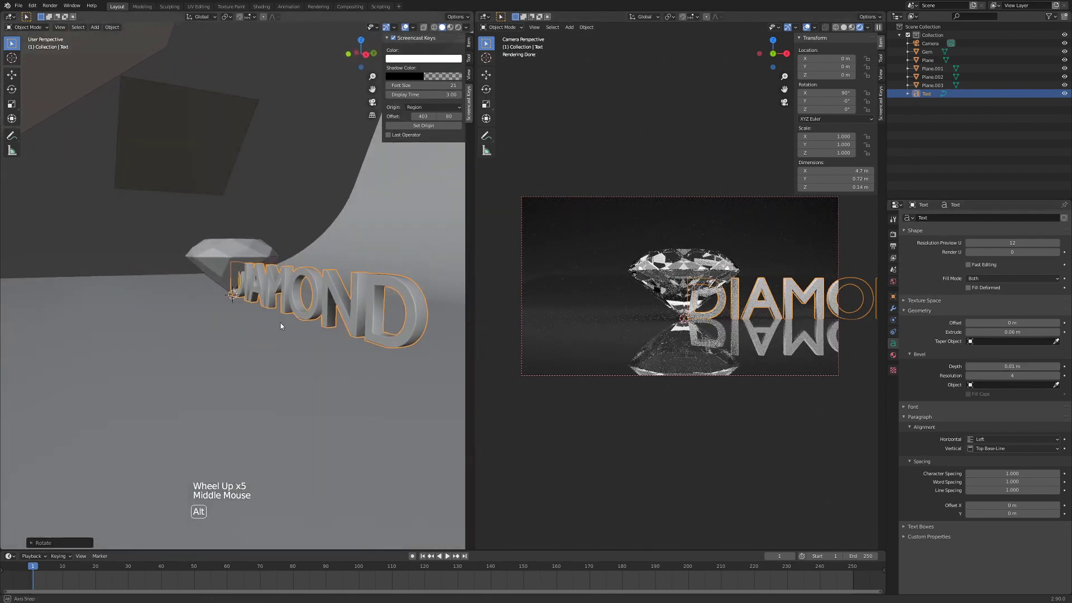
Load the Century Gothic font from the system fonts for the DIAMOND lettering
scroll("down", 3)
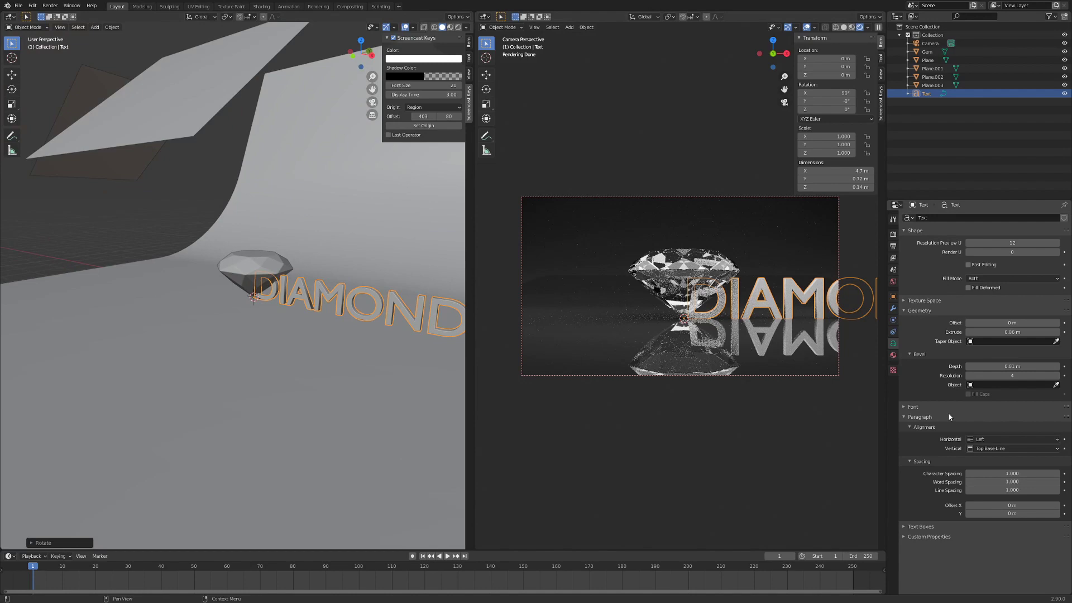
left_click(906, 411)
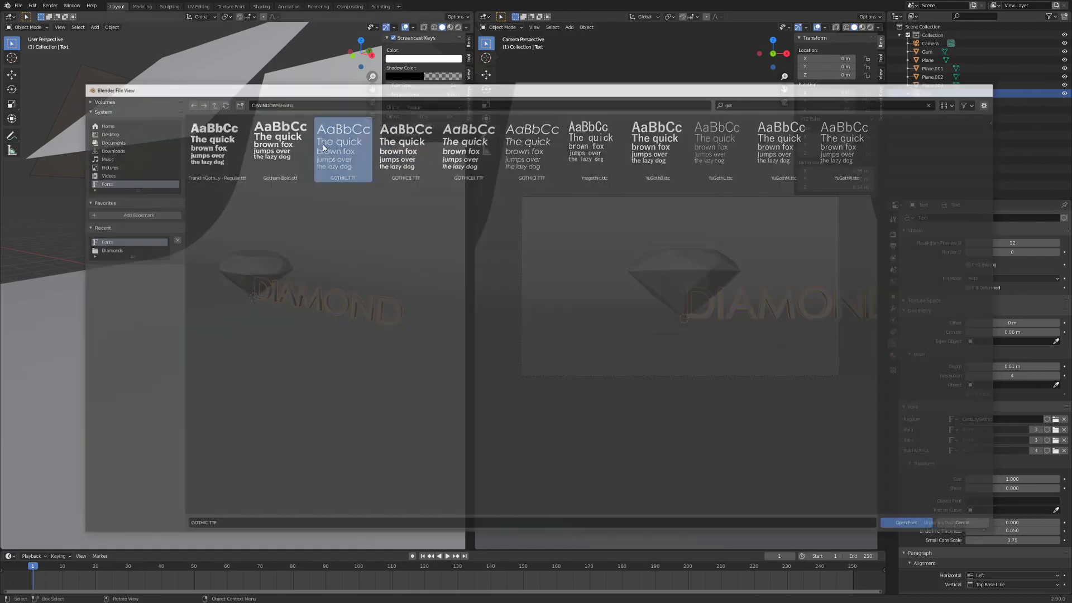
key("ctrl+alt+z")
scroll("down", 3)
middle_click(180, 325)
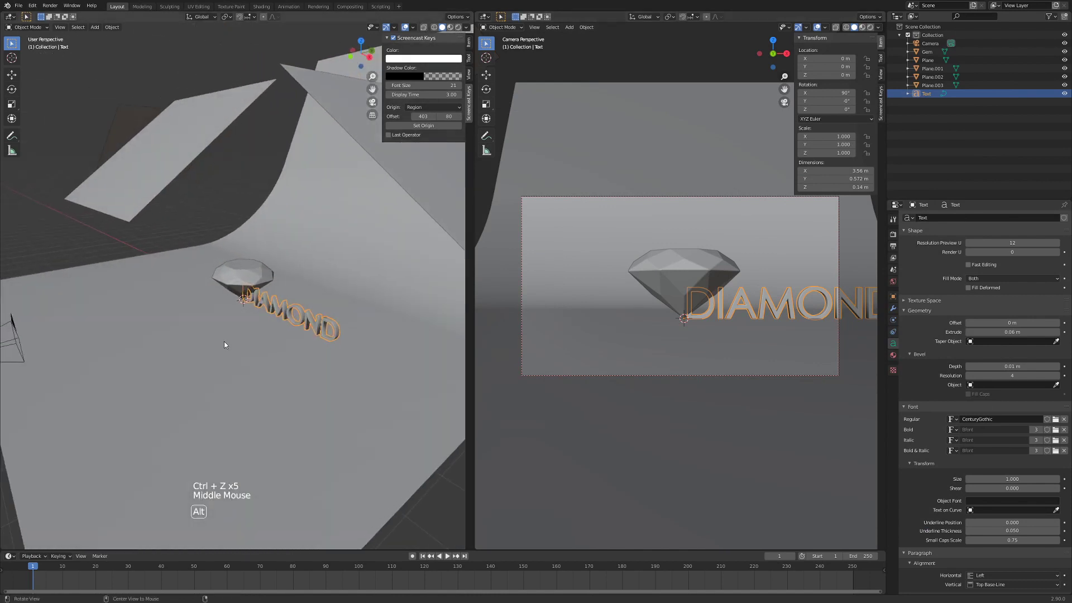
Move the text in front of the diamond and scale it down to about 0.72
key("KP_7")
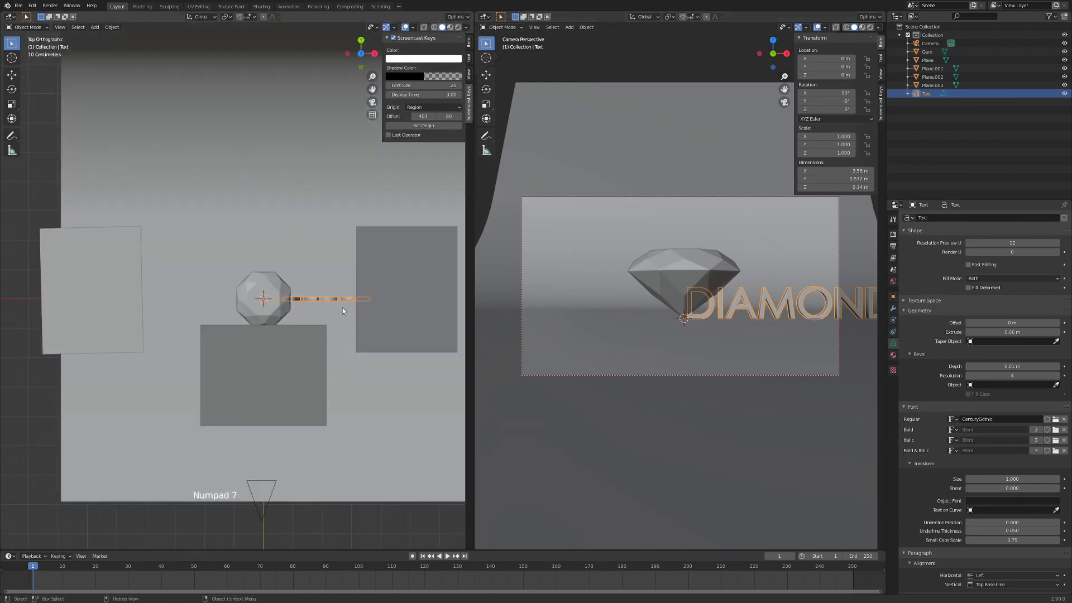
key("g")
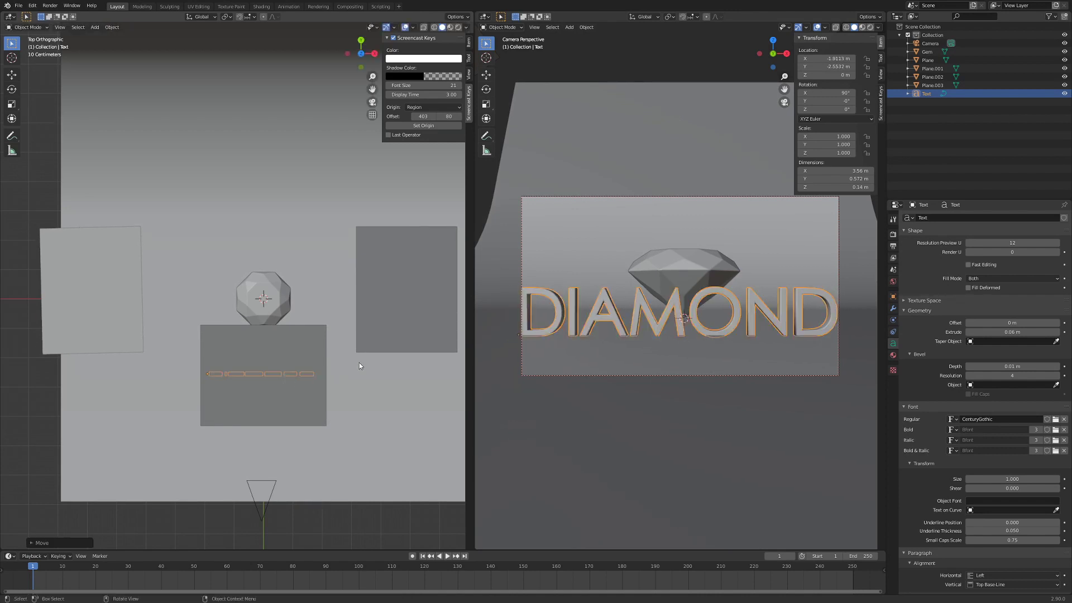
key("KP_7")
key("KP_1")
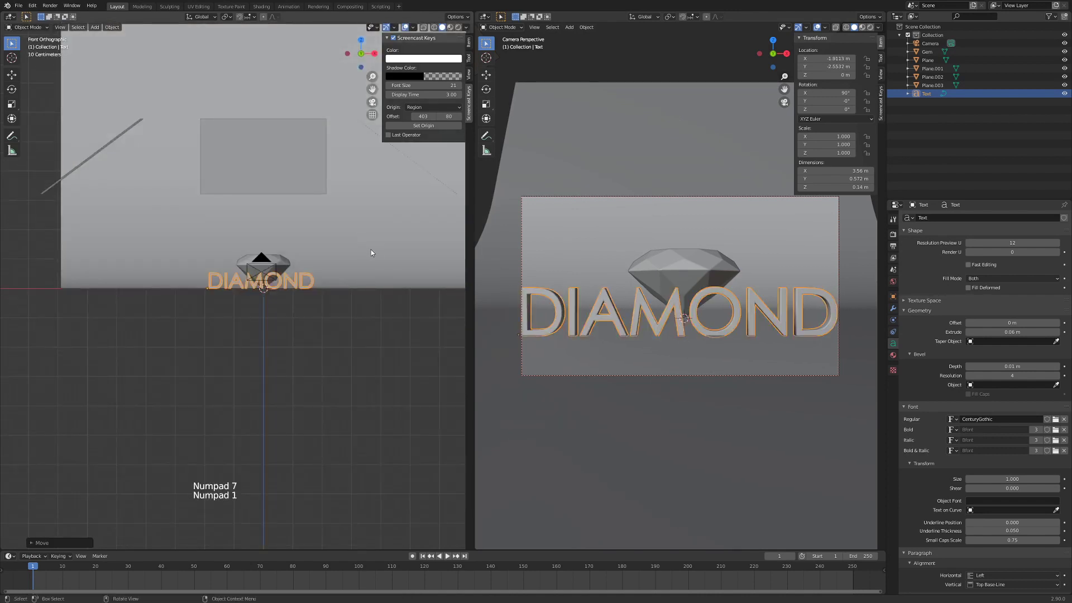
key("s")
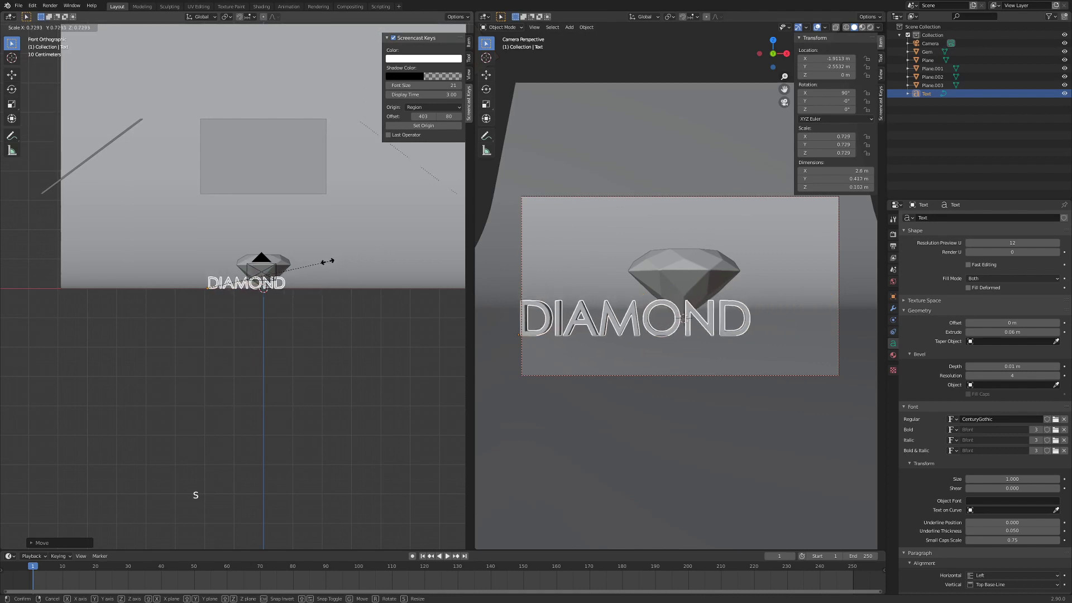
key("g")
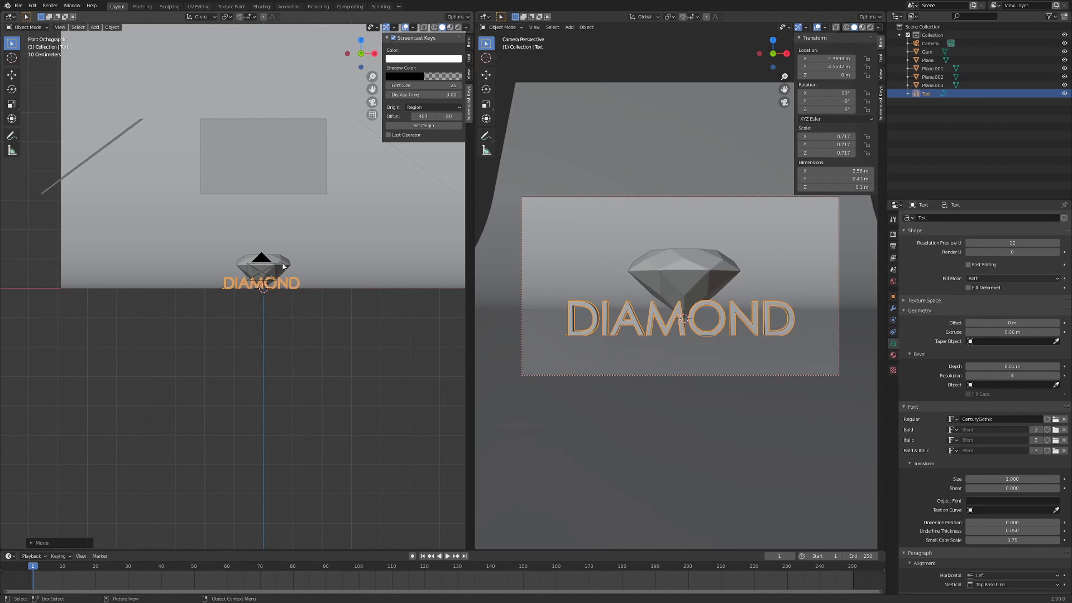
Tilt the text back about 62° and raise it slightly off the floor, centred in the camera frame
key("KP_3")
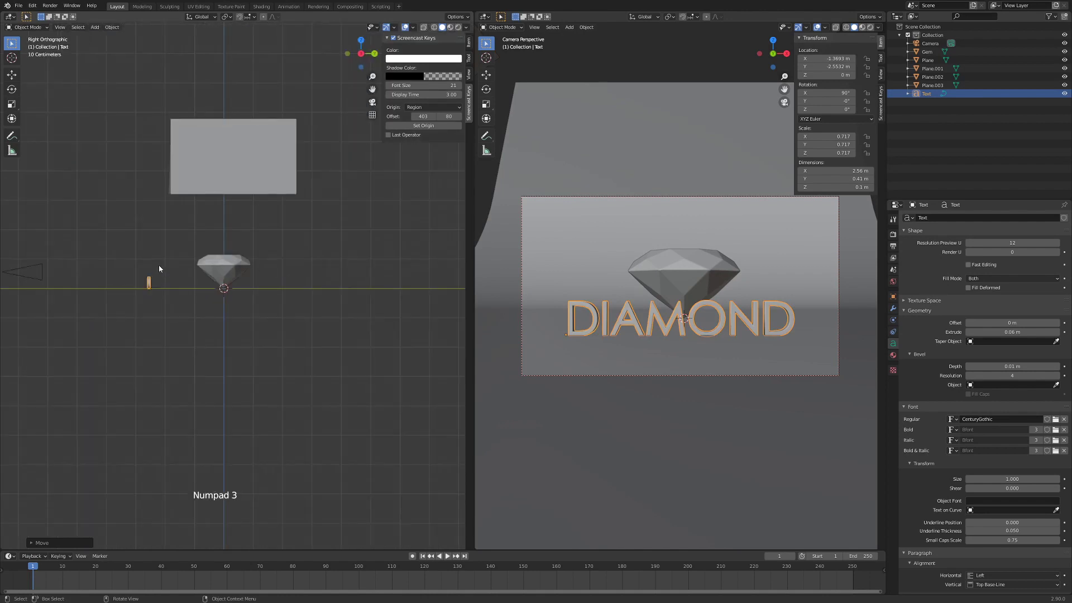
key("r")
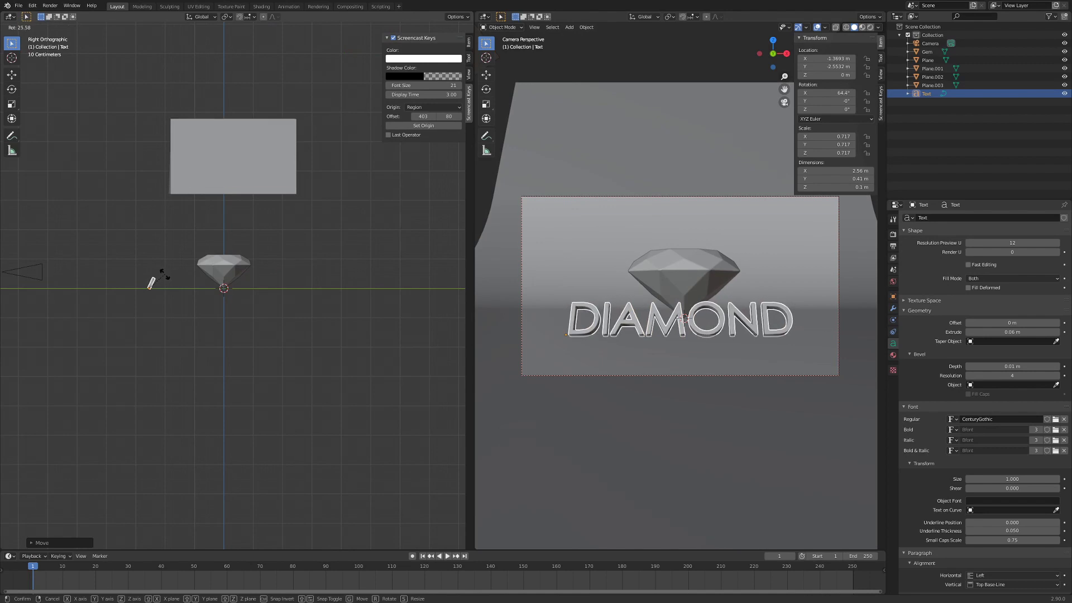
scroll("up", 3)
key("KP_3")
middle_click(115, 252)
scroll("down", 3)
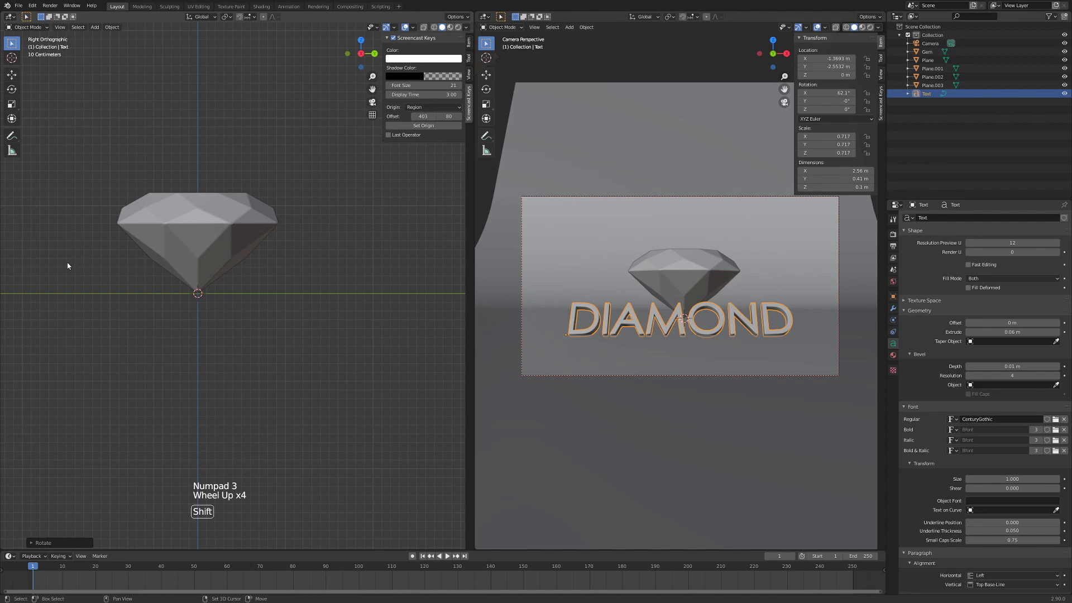
middle_click(67, 258)
scroll("up", 3)
middle_click(371, 233)
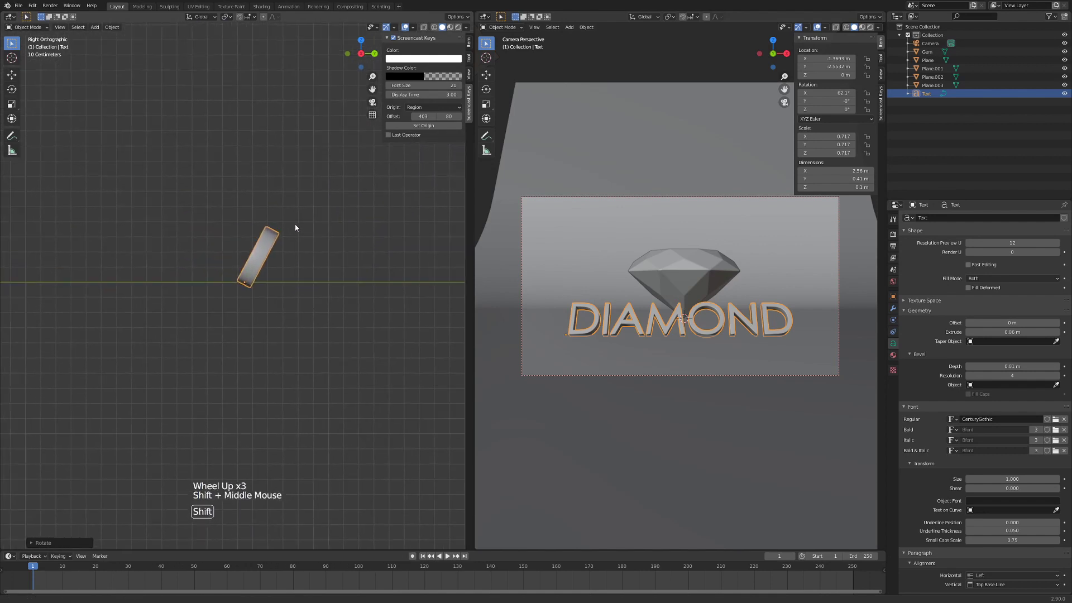
key("g")
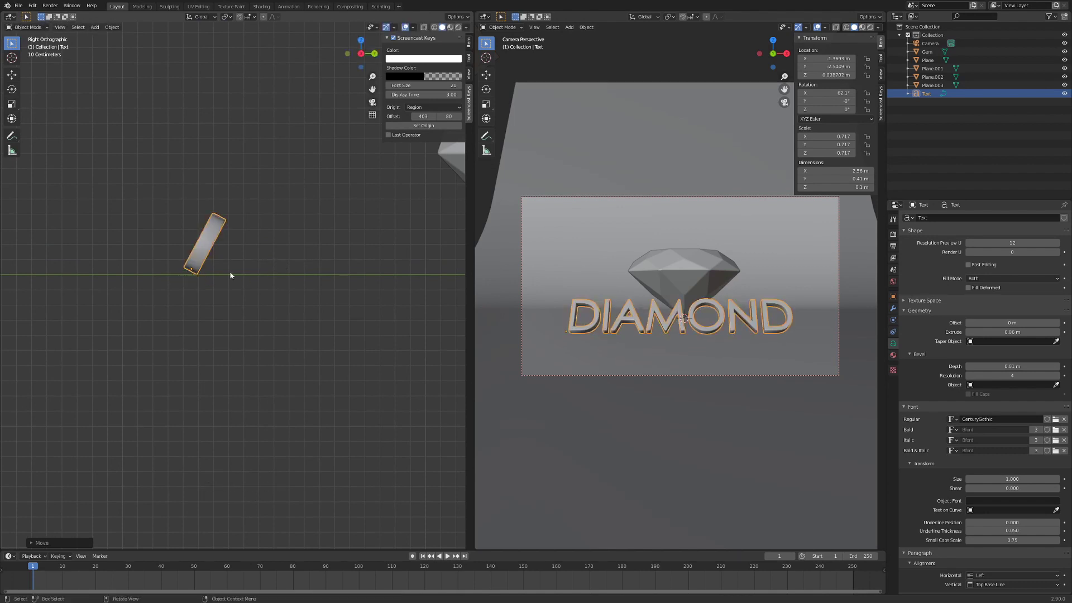
scroll("down", 3)
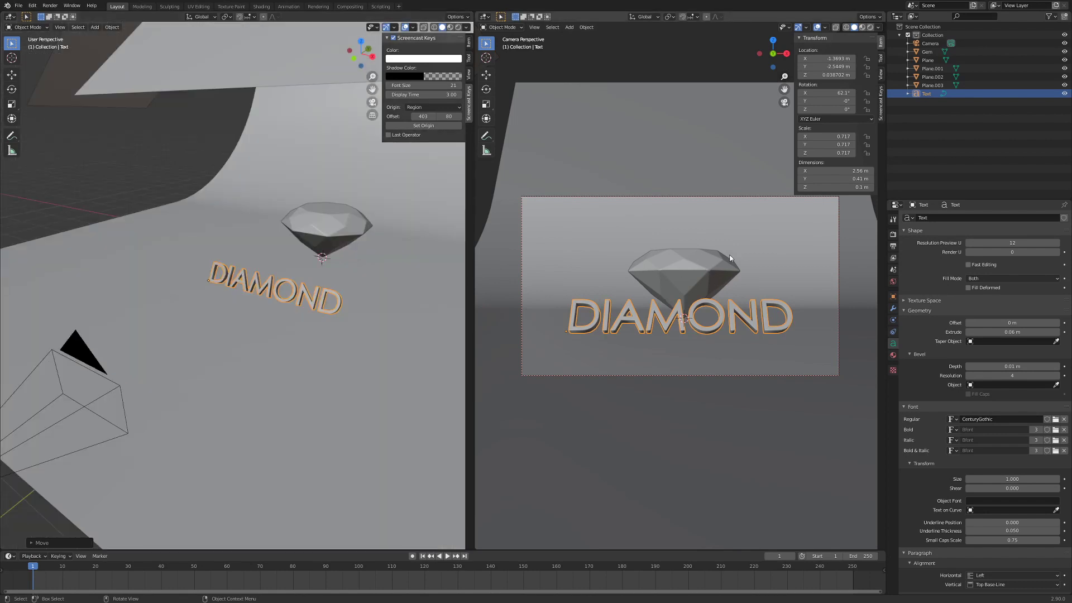
Scale the gem up to about 1.29 and lift it above the DIAMOND lettering
left_click(720, 273)
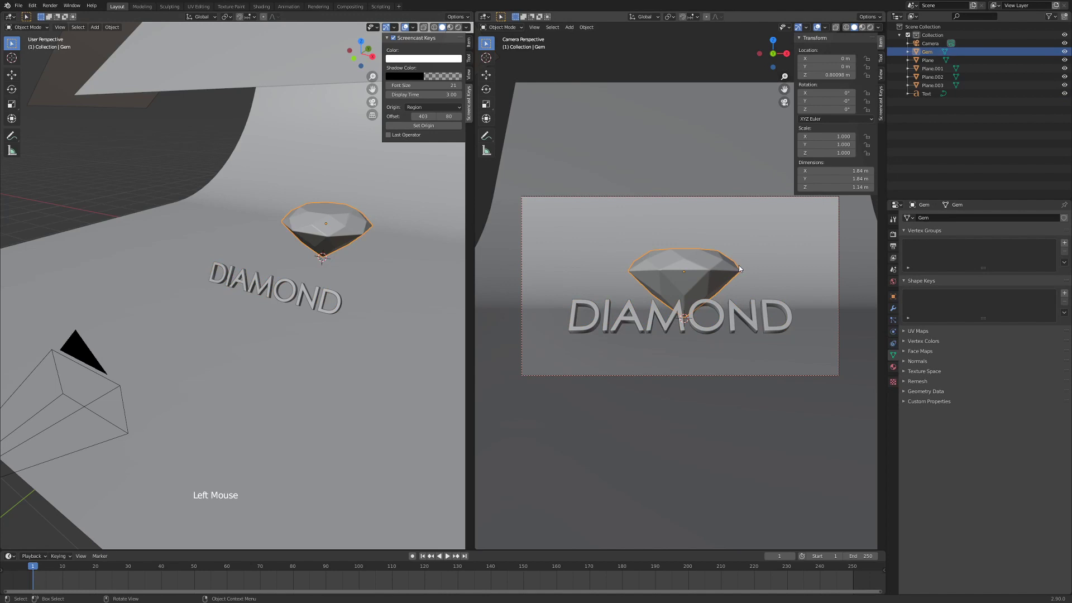
key("s")
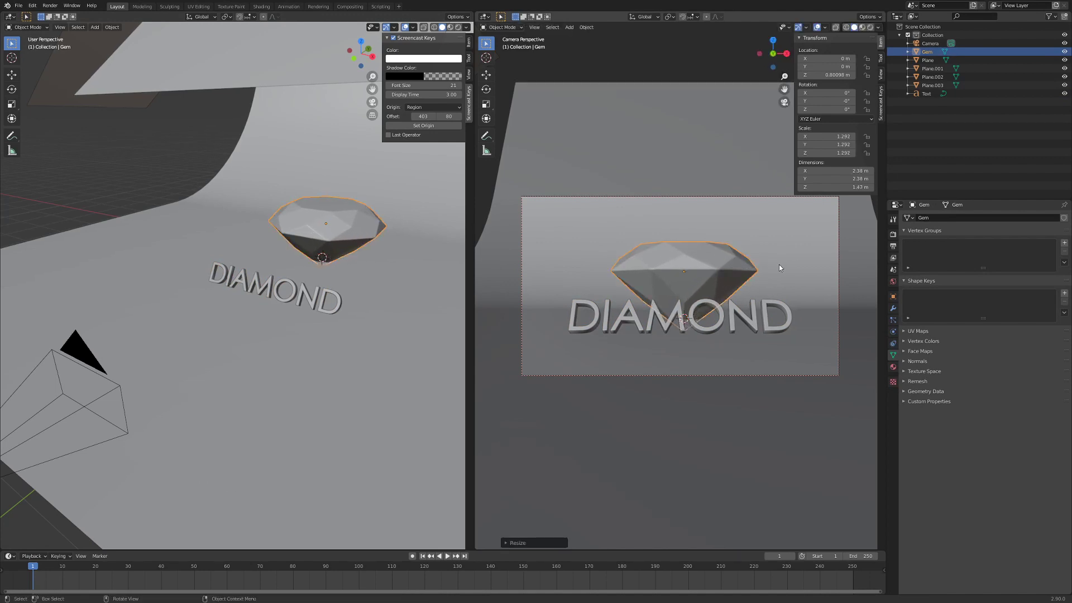
key("g")
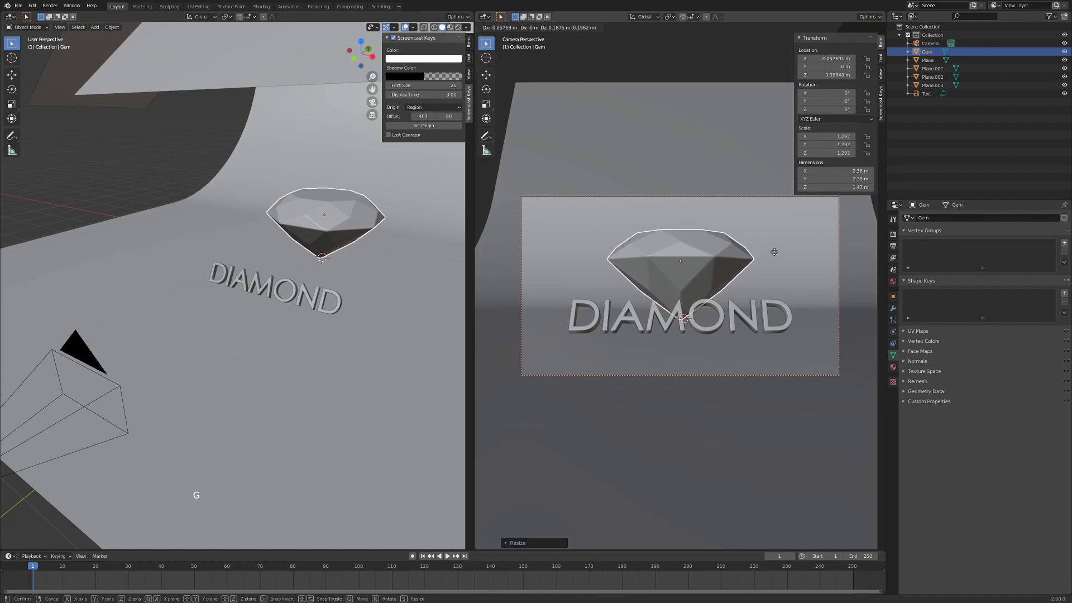
Scale the spaced-out DIAMOND text down to about 0.6 and slide it sideways to centre it under the gem
left_click(659, 322)
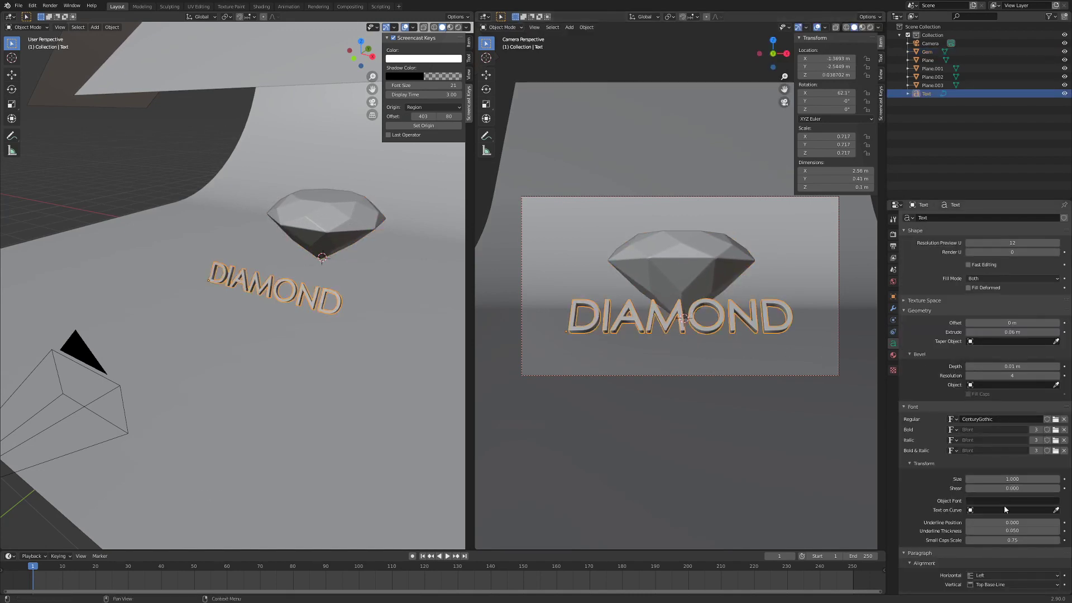
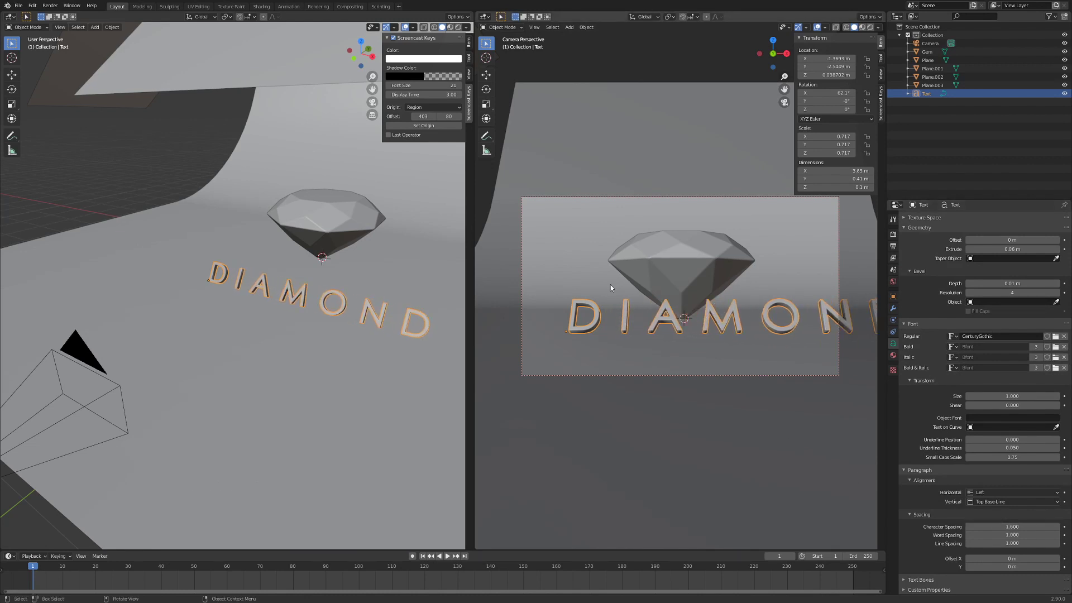
key("s")
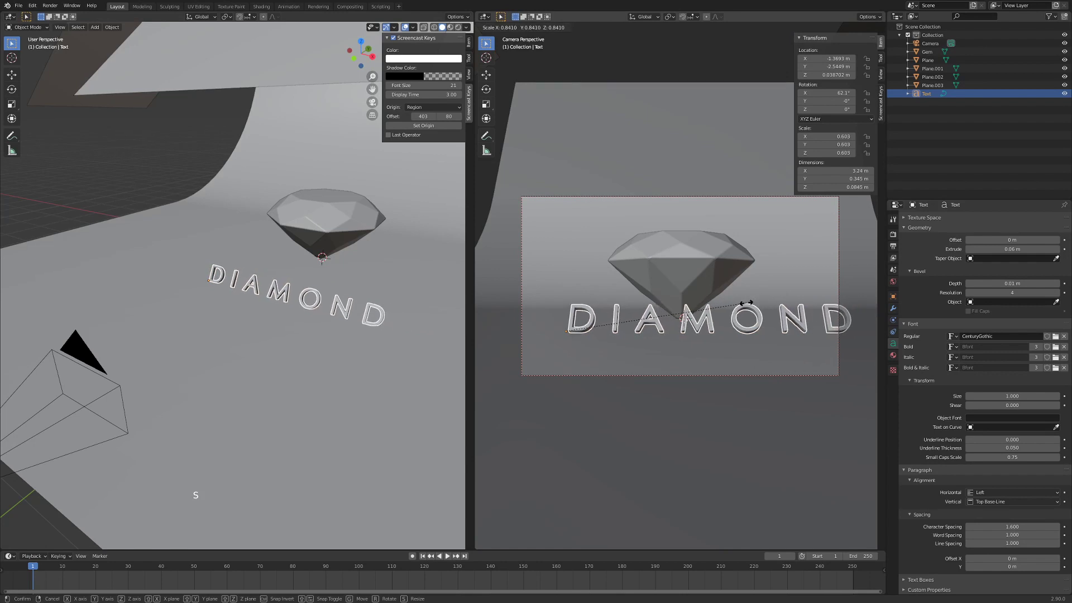
key("g")
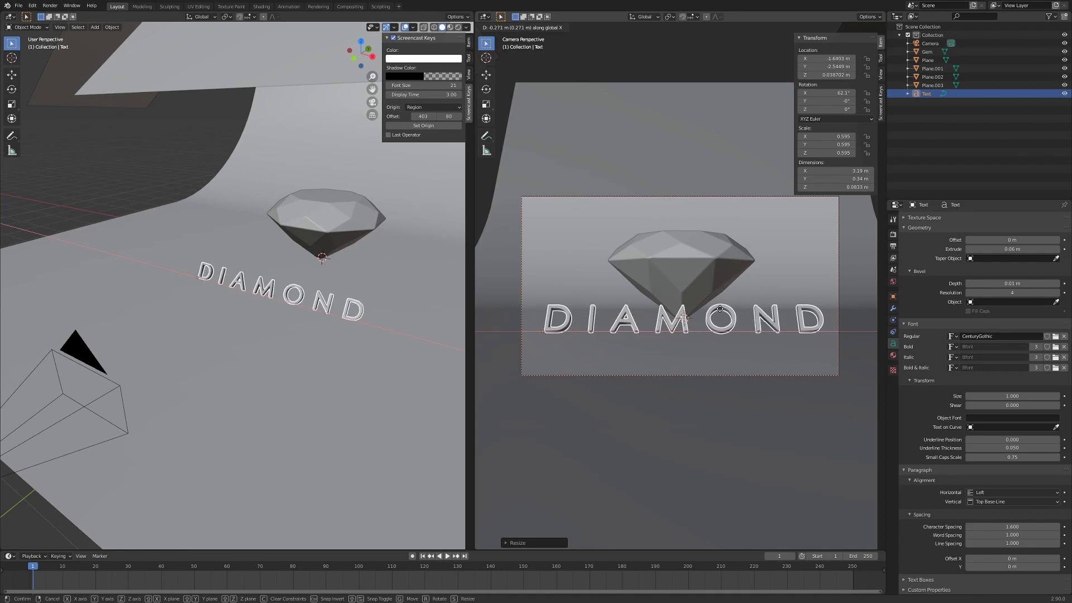
middle_click(313, 349)
middle_click(307, 347)
middle_click(327, 348)
middle_click(277, 350)
Show a rendered preview through the camera and reselect the DIAMOND text
key("z")
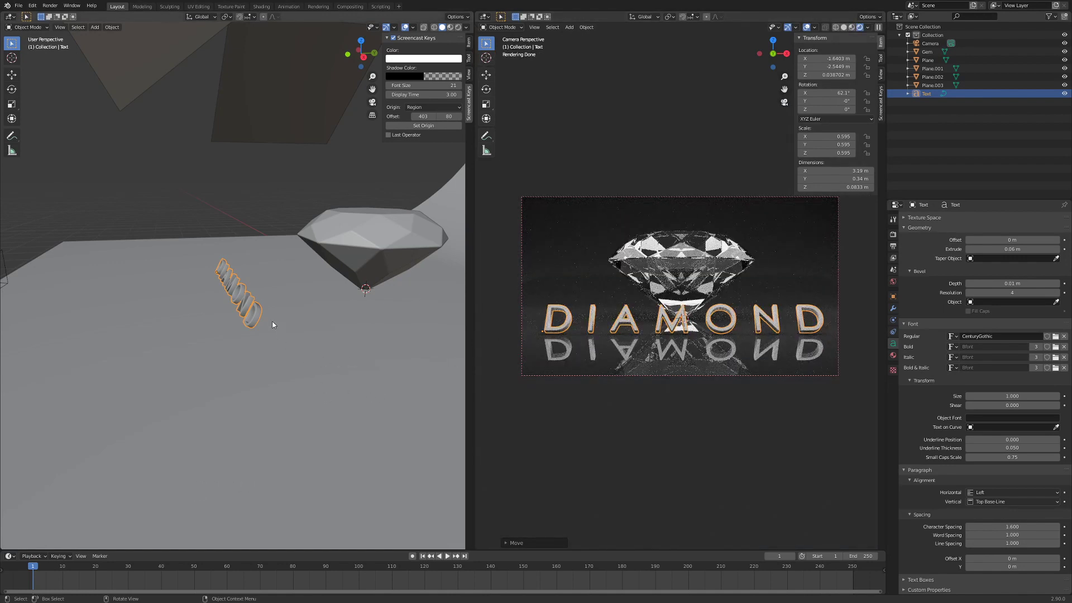
left_click(250, 303)
Give the DIAMOND text a new Glossy BSDF material with roughness about 0.046
left_click(252, 313)
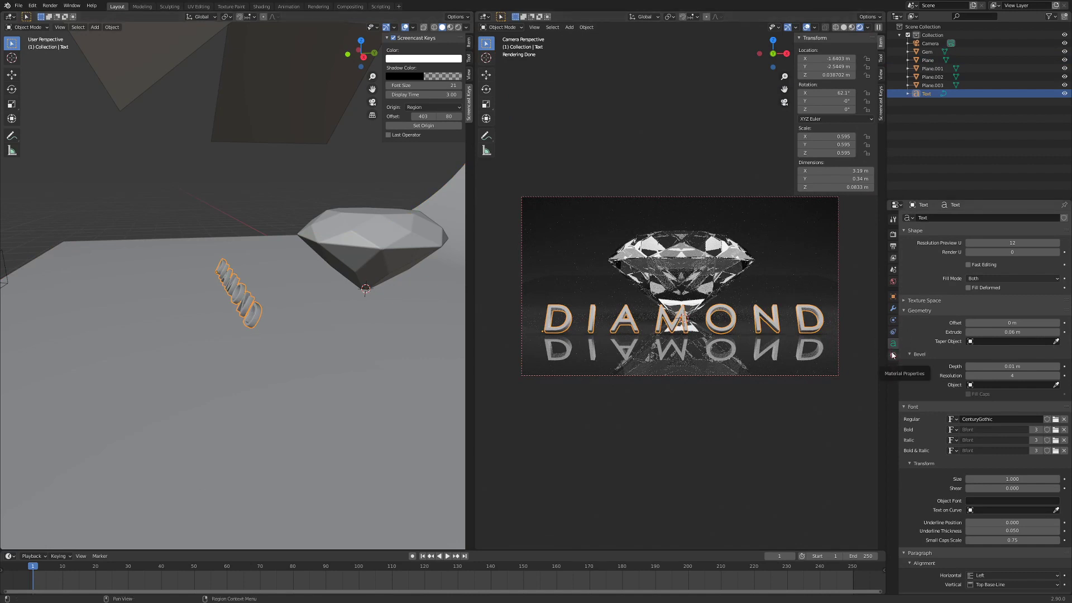
left_click(898, 360)
left_click(965, 243)
left_click(999, 284)
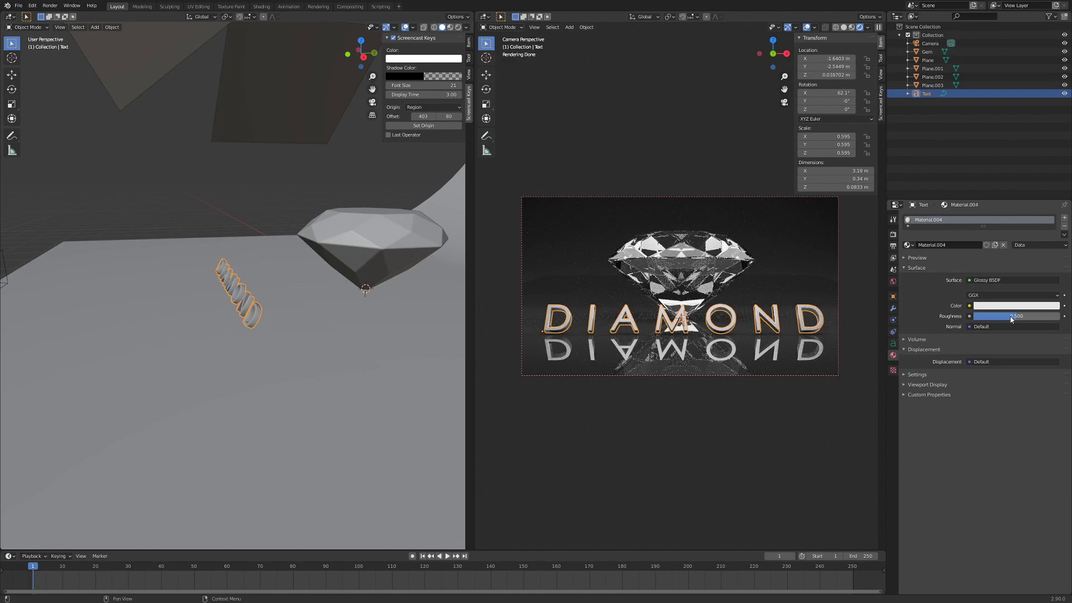
left_click(1012, 321)
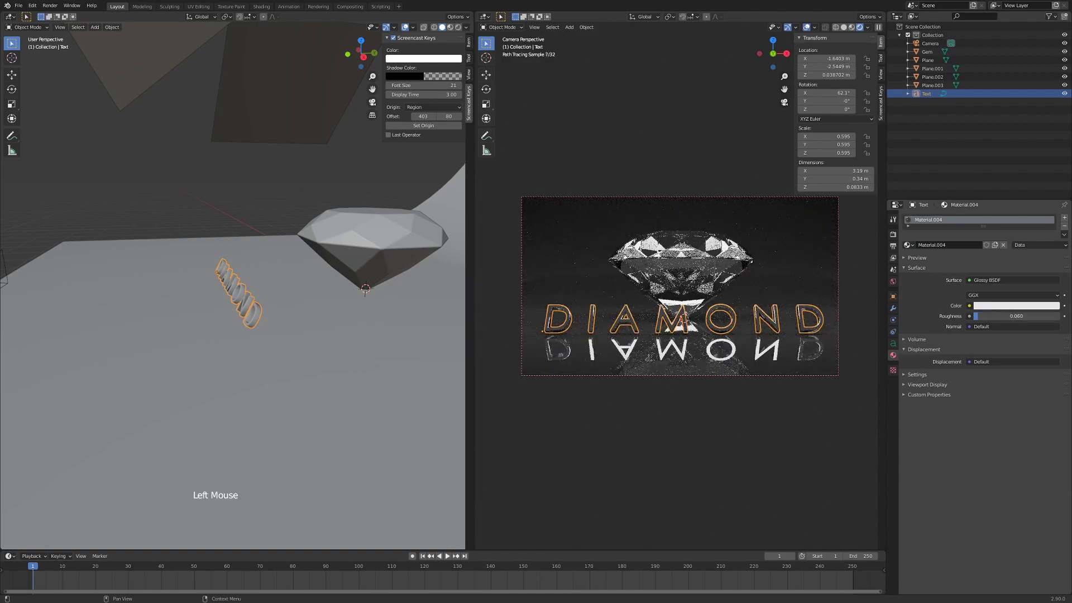
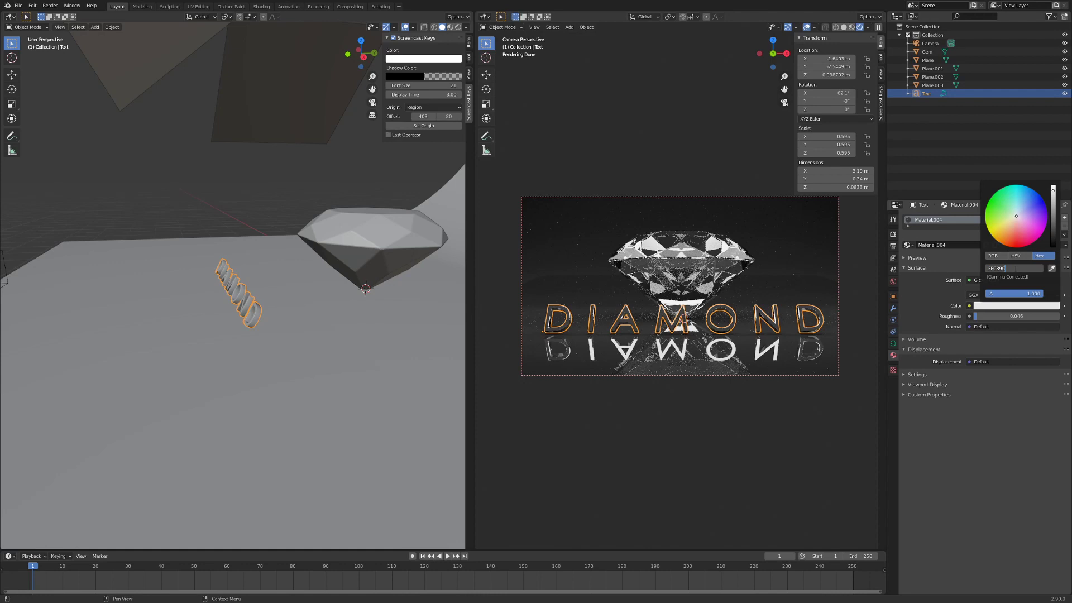
Set the text material's colour to a copper hex value
left_click(788, 33)
left_click(809, 30)
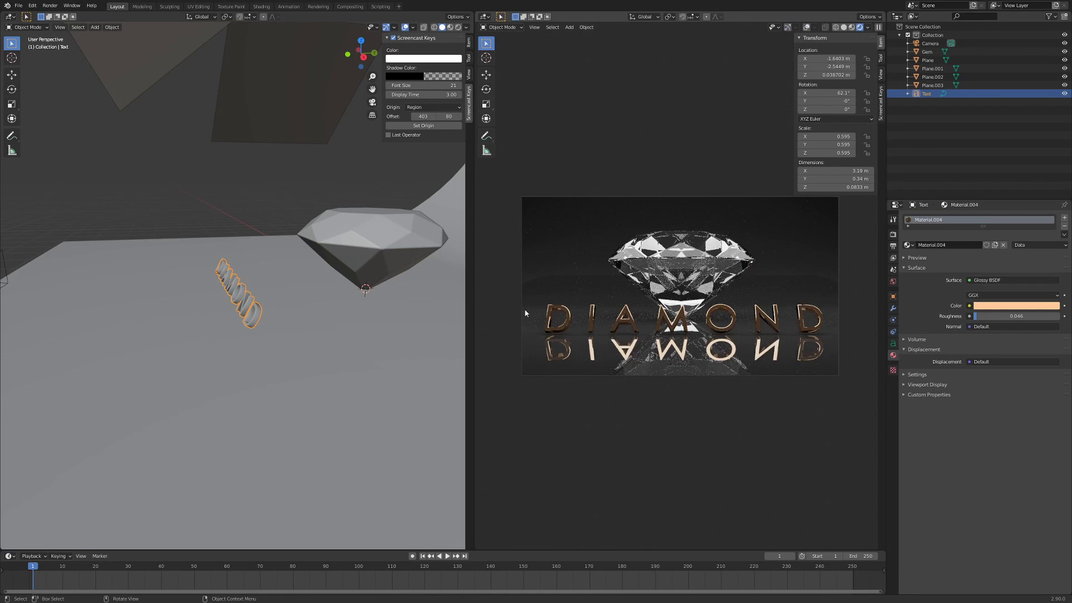
Duplicate the emissive plane as Plane.004, shrink it and move it behind the text
scroll("down", 3)
middle_click(192, 298)
left_click(237, 141)
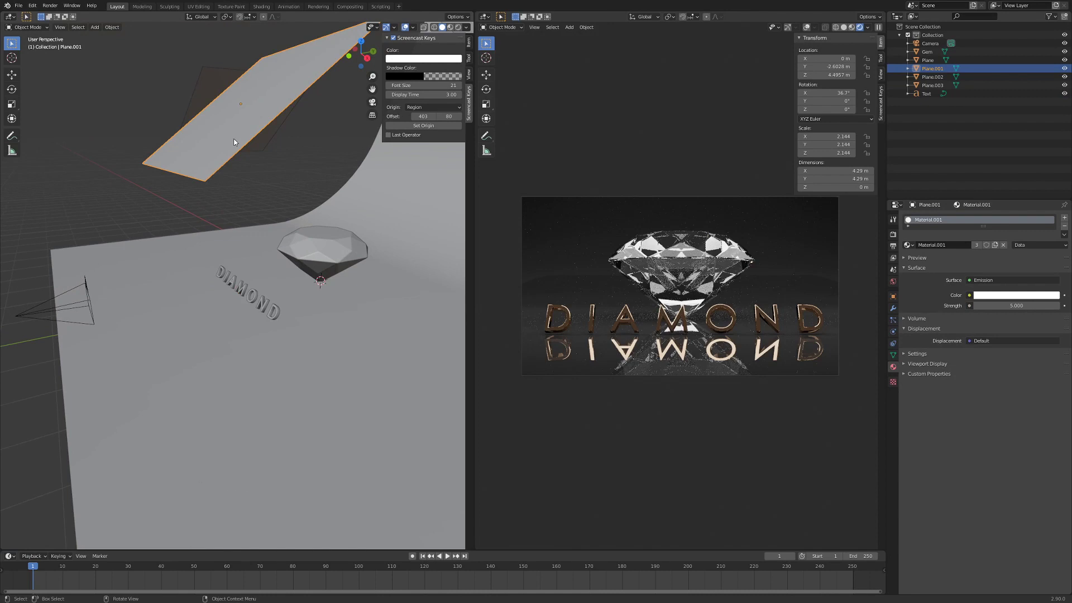
key("KP_3")
key("shift+d")
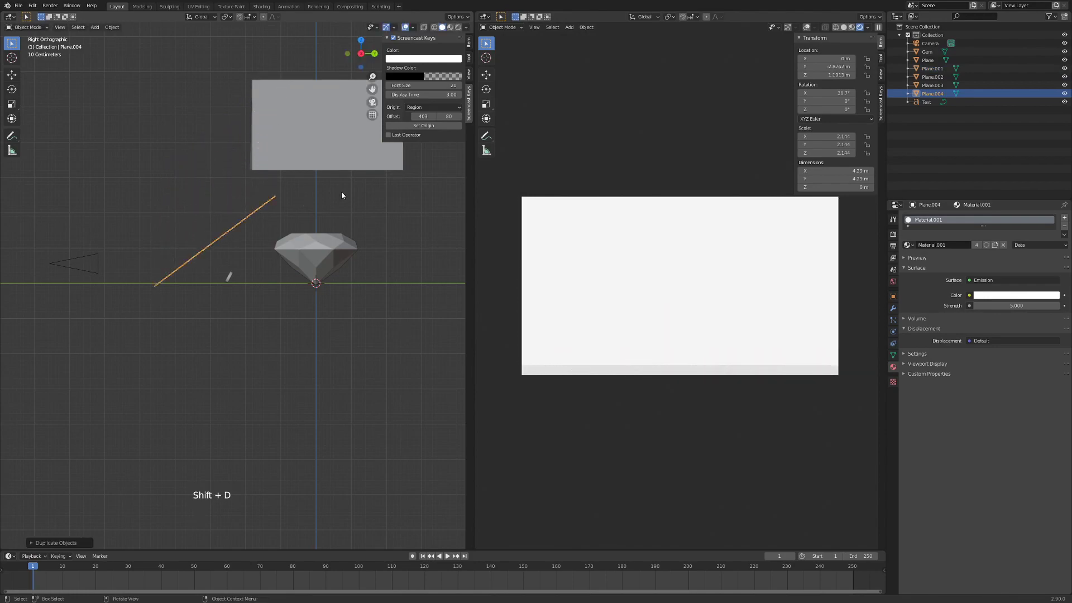
key("s")
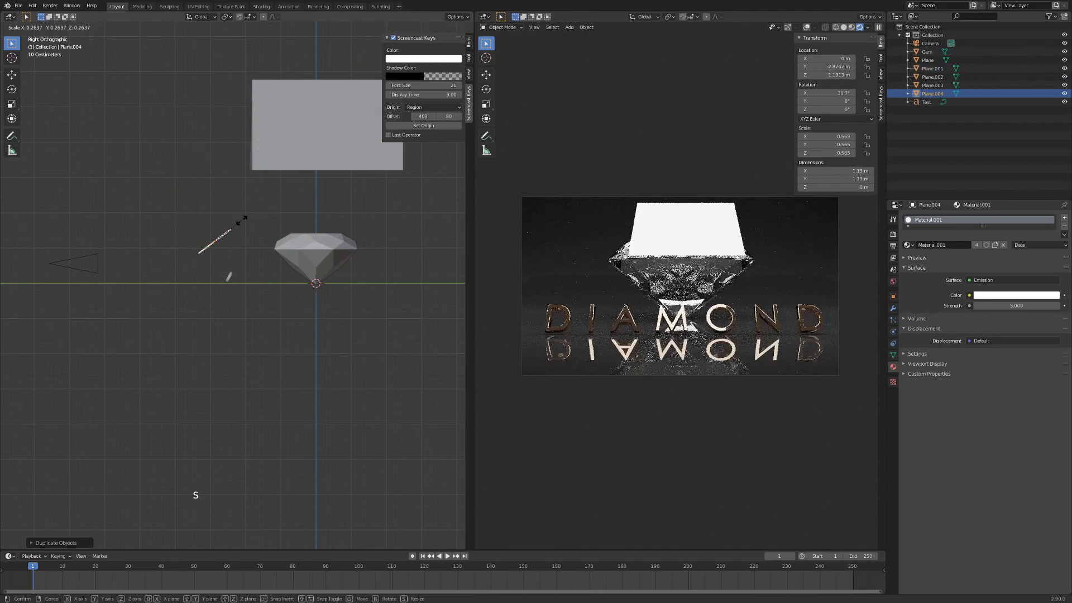
key("g")
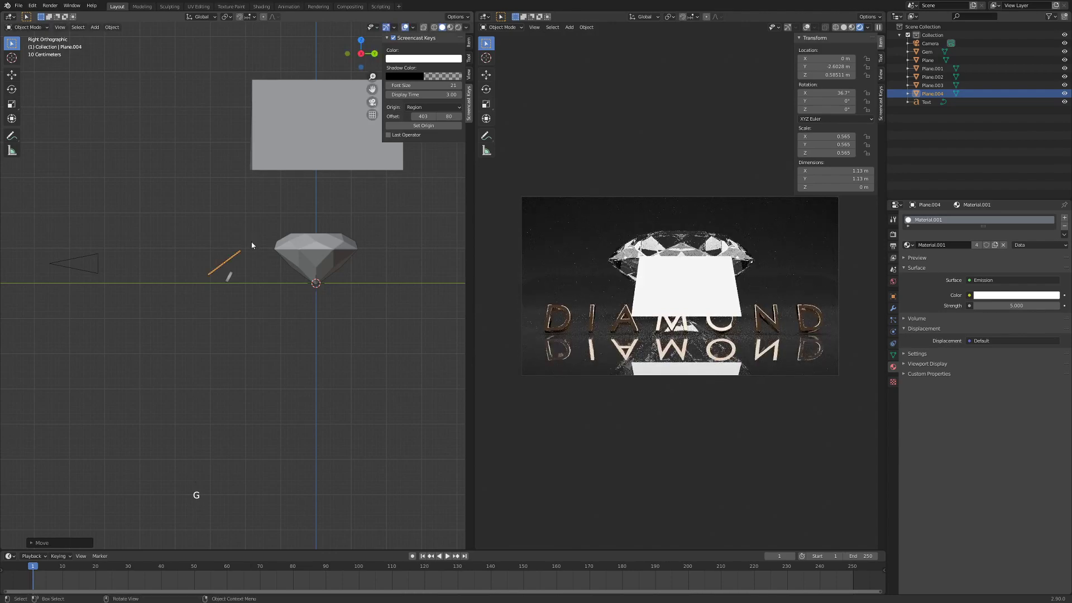
Scale the new light along Y to about 0.143, making a thin 6.25 × 0.29 m strip
key("KP_1")
key("s")
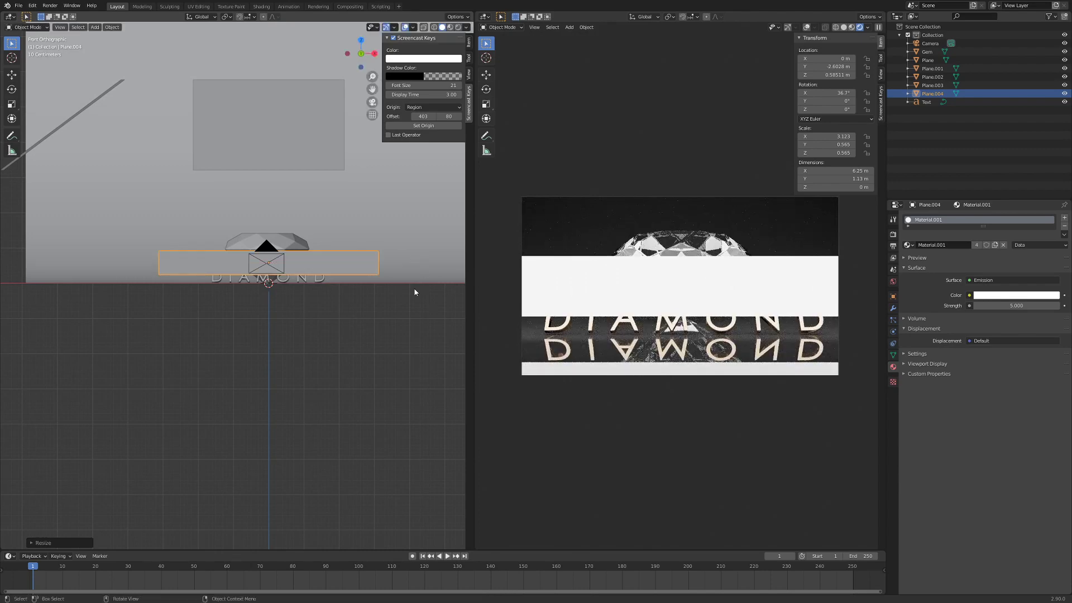
key("KP_3")
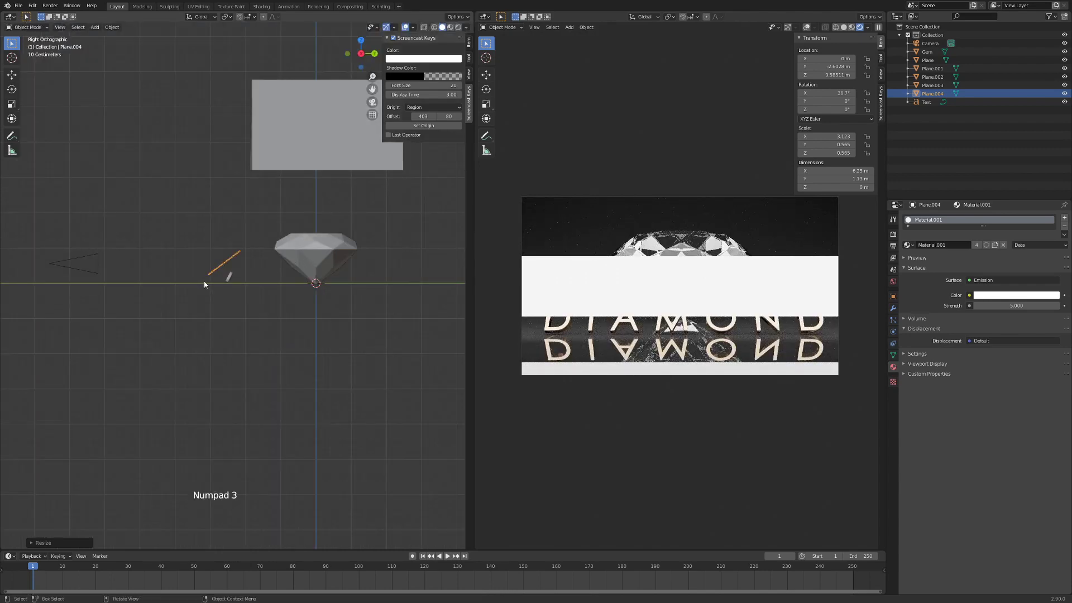
key("s")
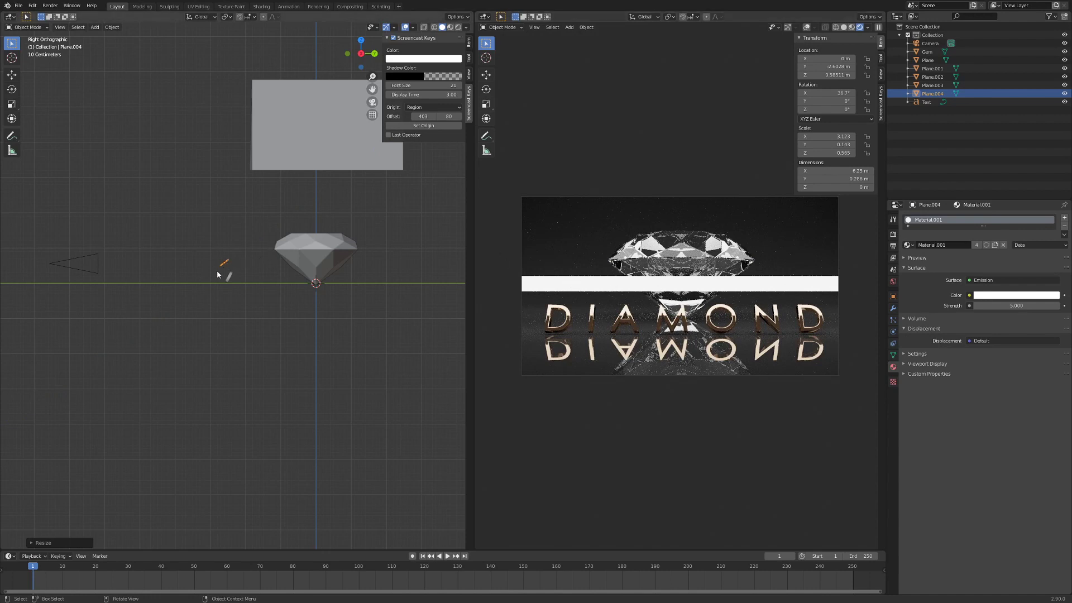
Disable Ray Visibility > Camera for Plane.004 so the strip lights the text unseen
middle_click(215, 282)
left_click(240, 276)
left_click(240, 276)
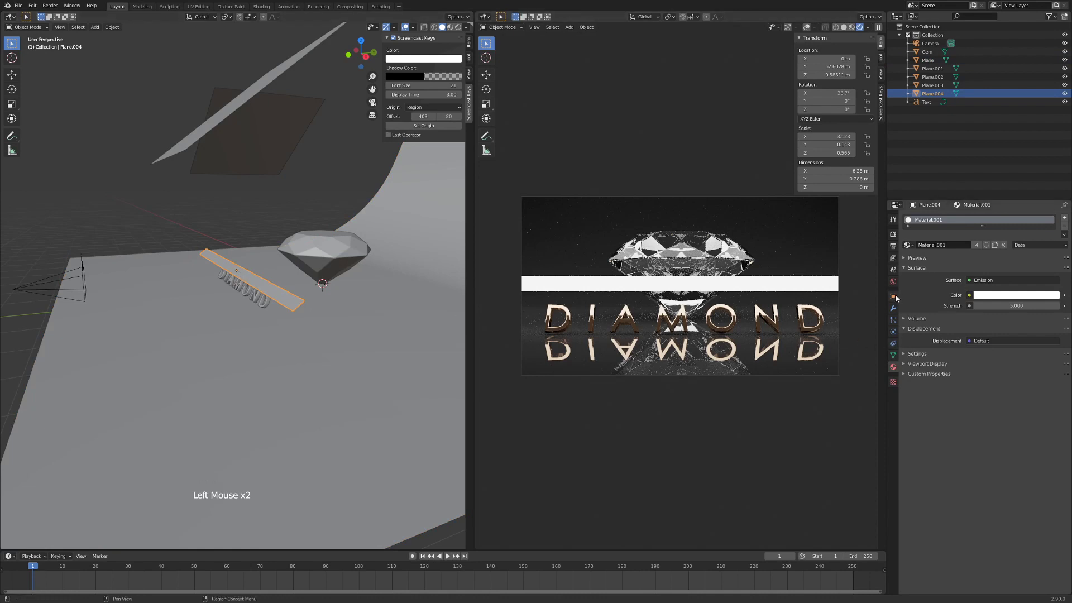
left_click(898, 300)
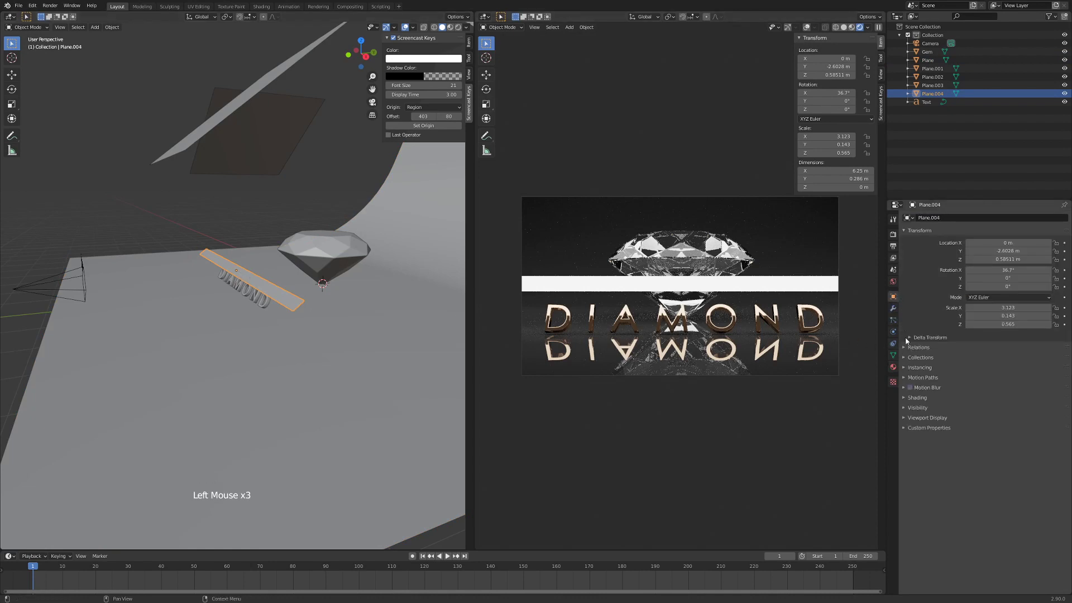
left_click(904, 411)
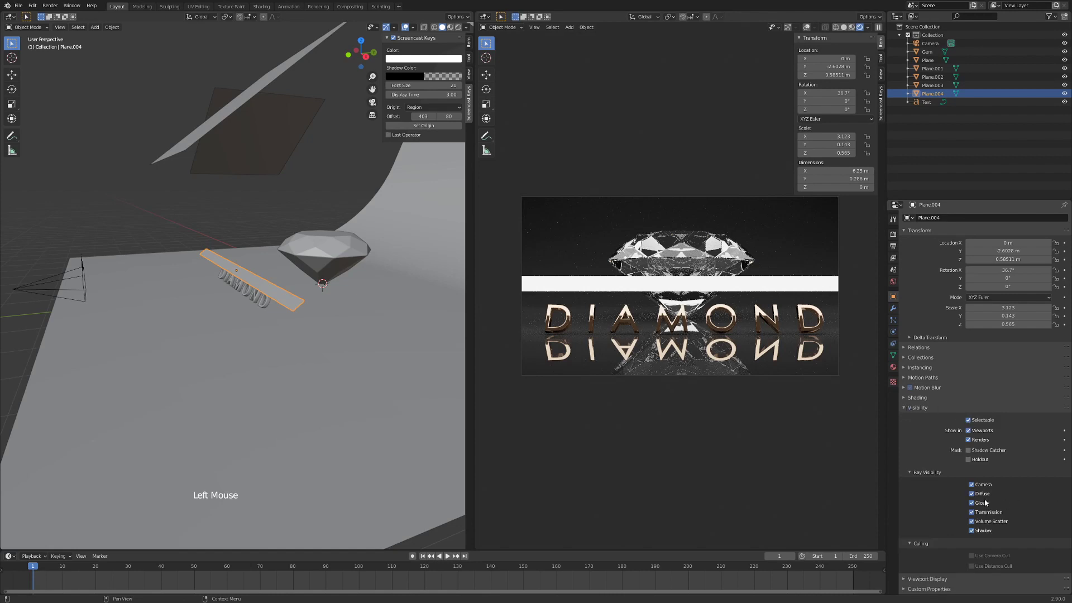
left_click(973, 486)
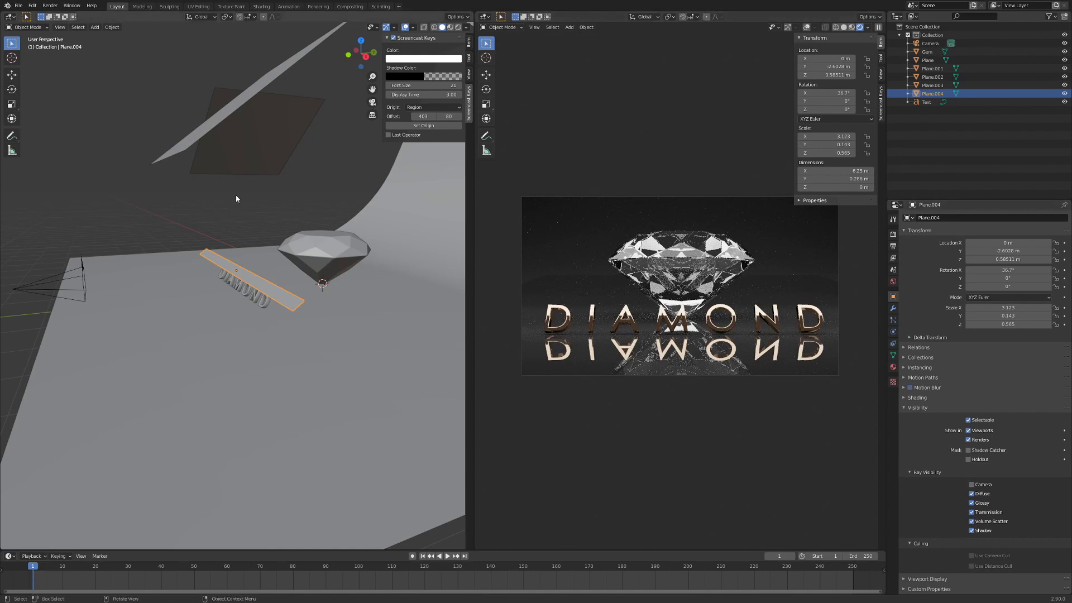
scroll("down", 3)
Give the floor Plane material a slight roughness of 0.082
left_click(369, 209)
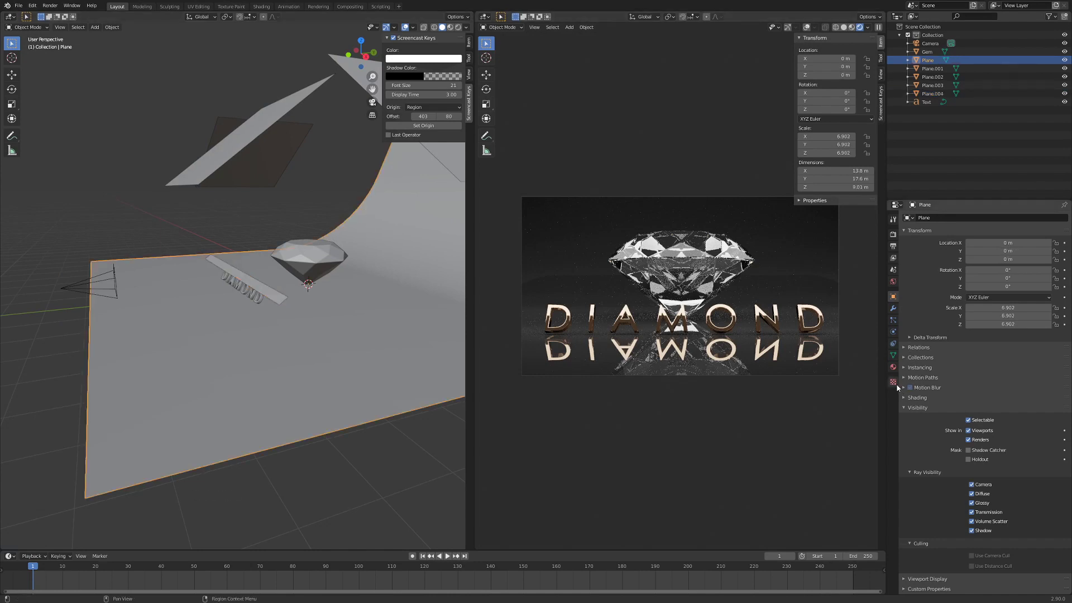
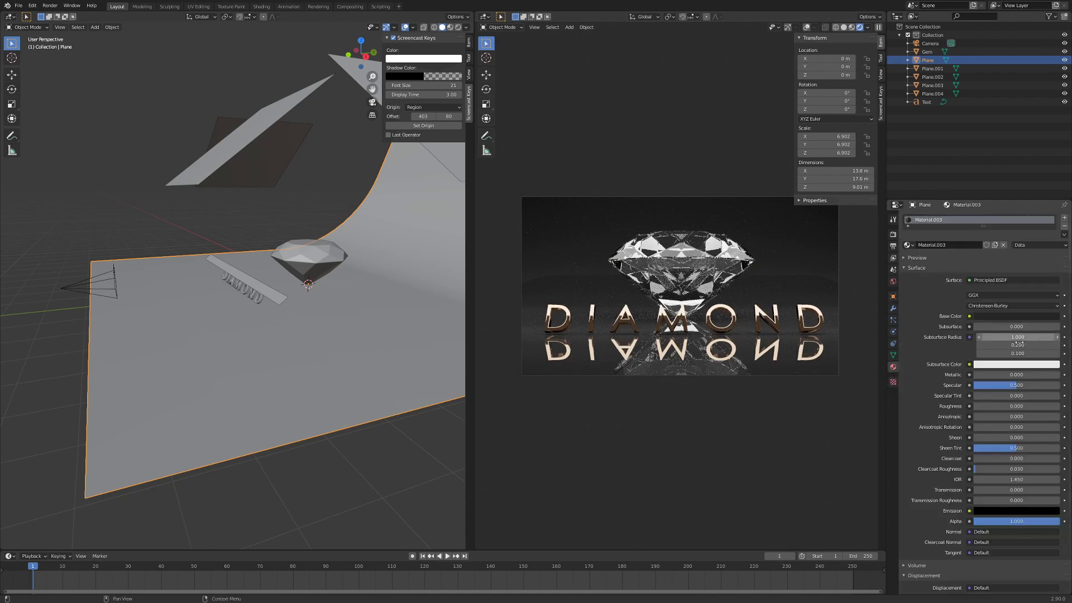
left_click(982, 407)
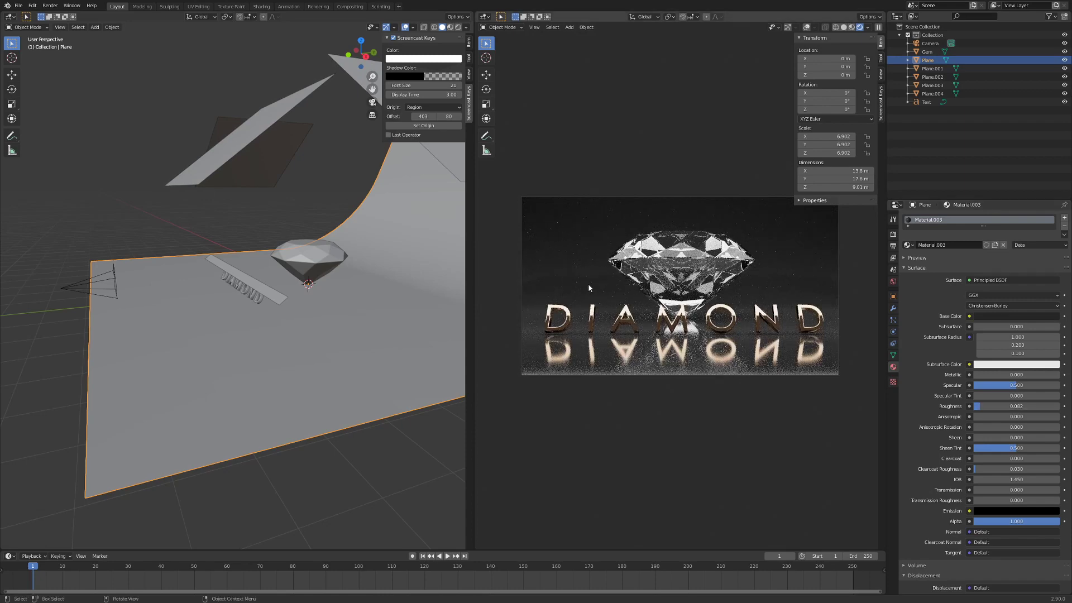
scroll("down", 3)
left_click(139, 282)
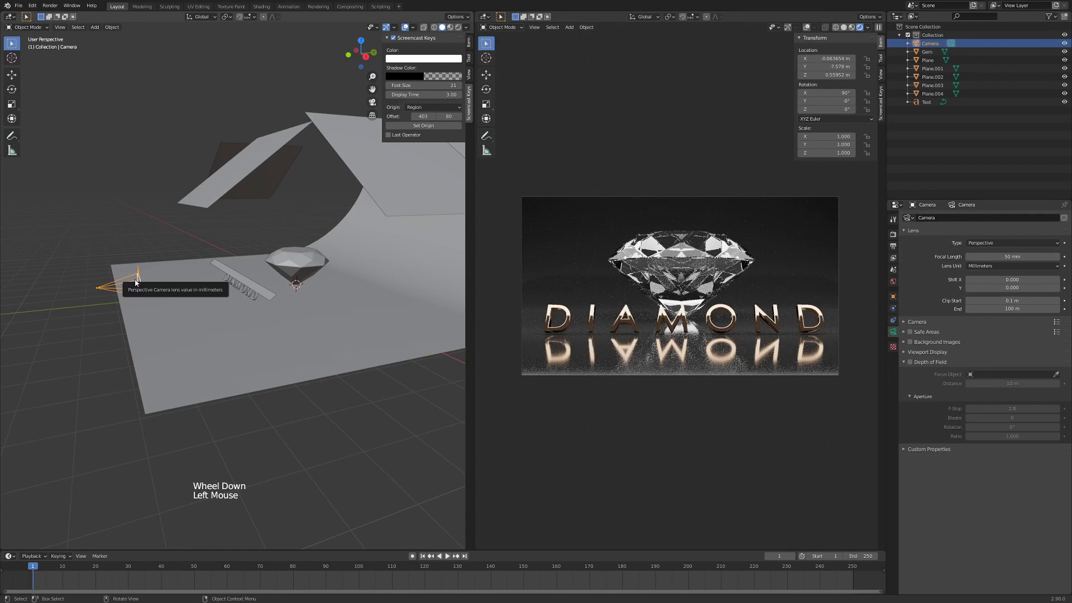
left_click(401, 300)
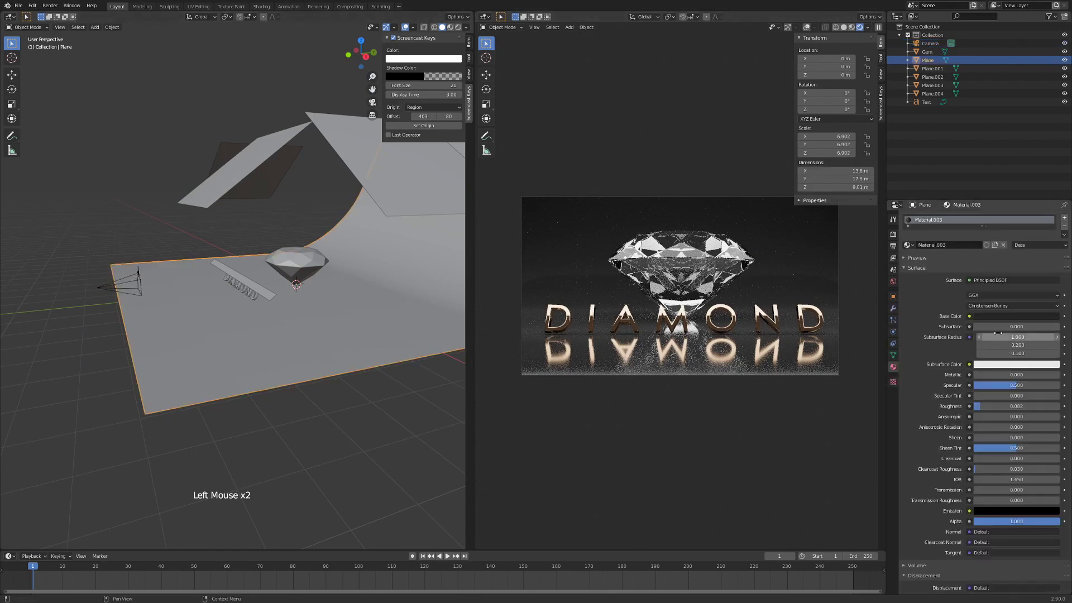
Darken the floor's Base Color to hex 161616 and return to front view
left_click(998, 322)
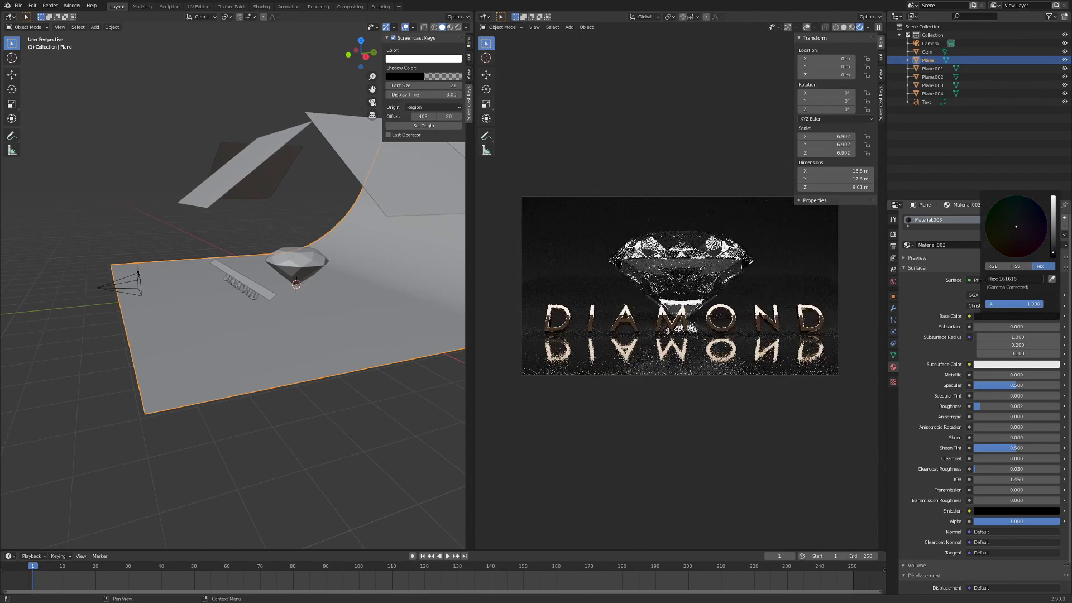
key("Tab")
left_click(275, 258)
key("KP_1")
scroll("up", 3)
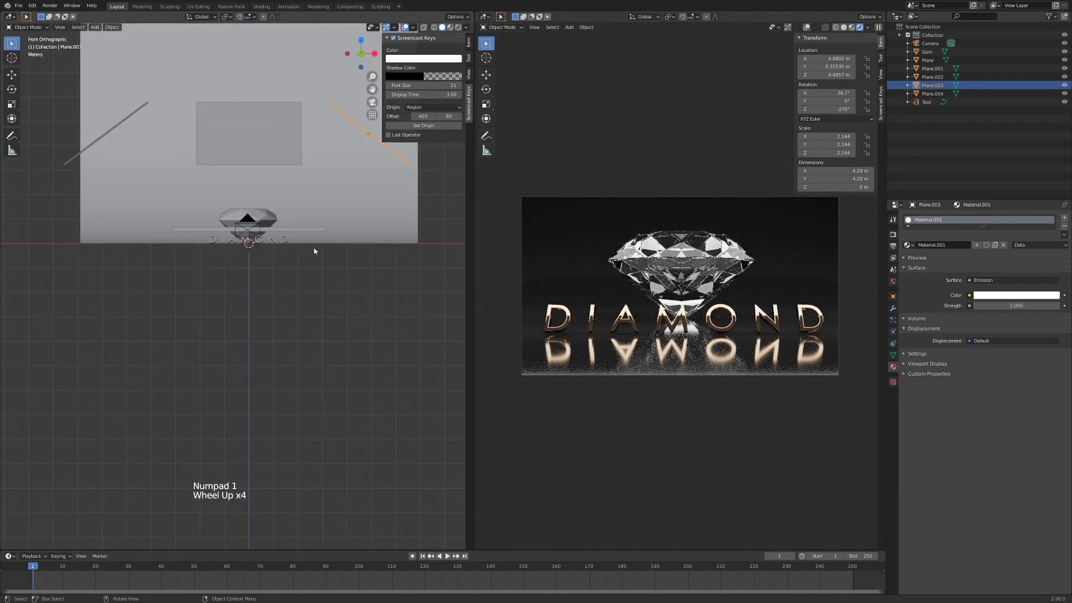
Select the camera and frame it in Right Orthographic view
left_click(253, 220)
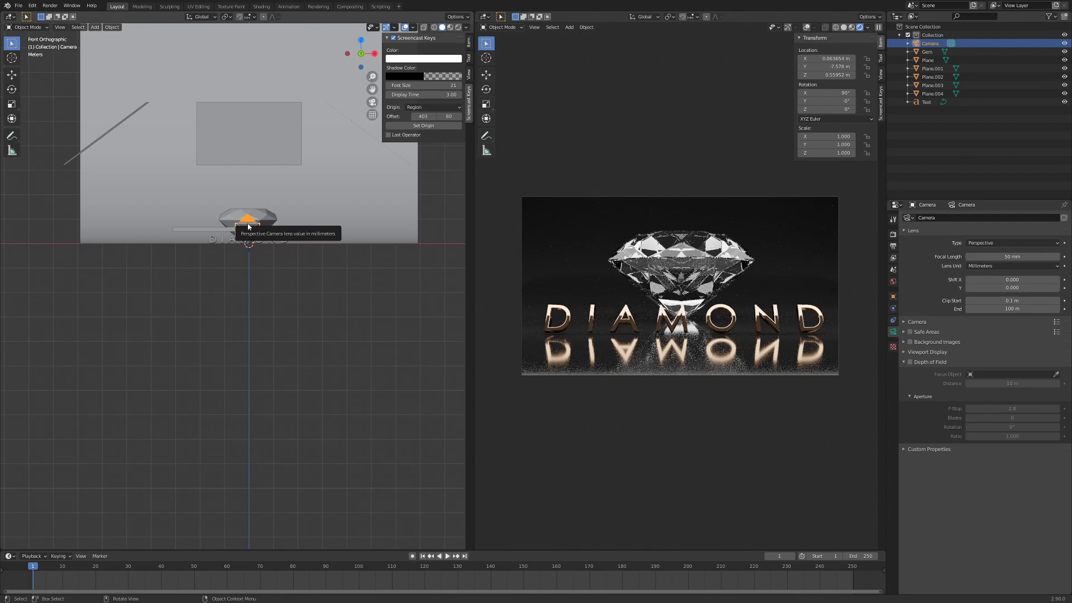
left_click(251, 224)
left_click(251, 224)
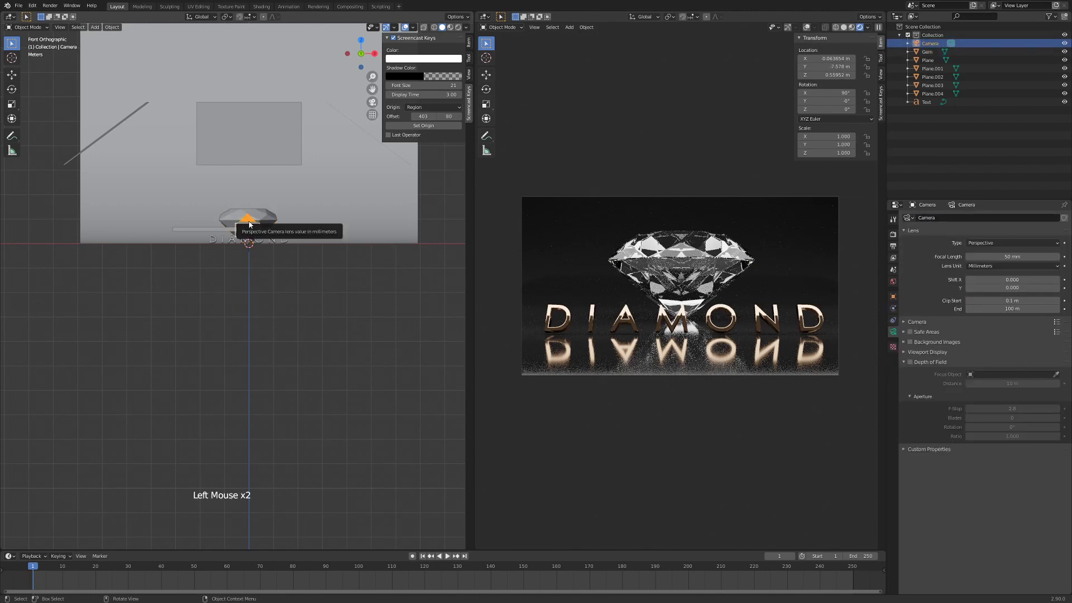
key("KP_3")
scroll("down", 3)
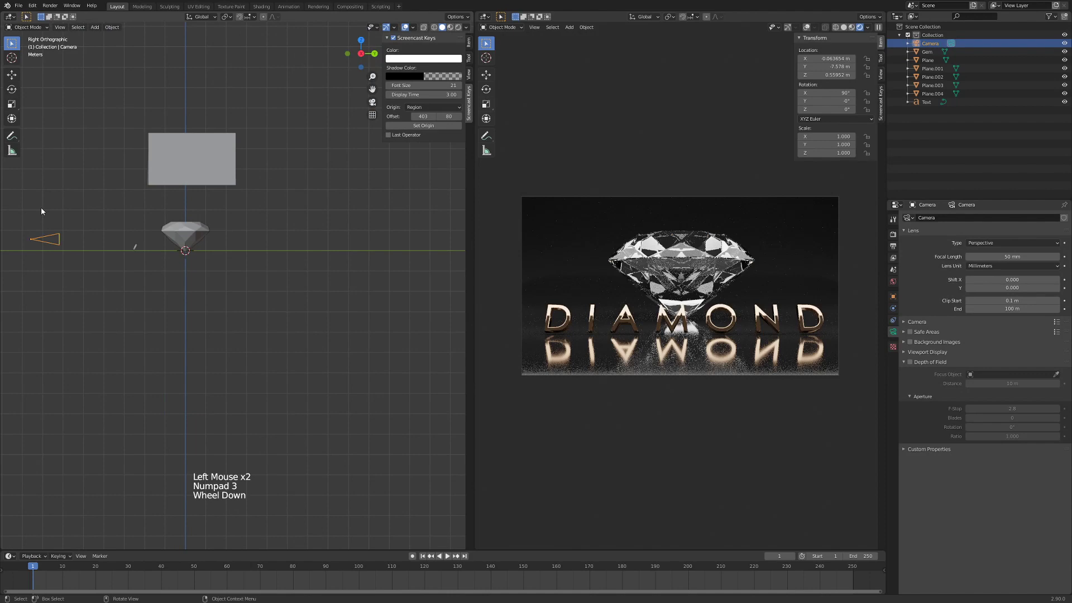
middle_click(47, 204)
scroll("up", 3)
middle_click(265, 191)
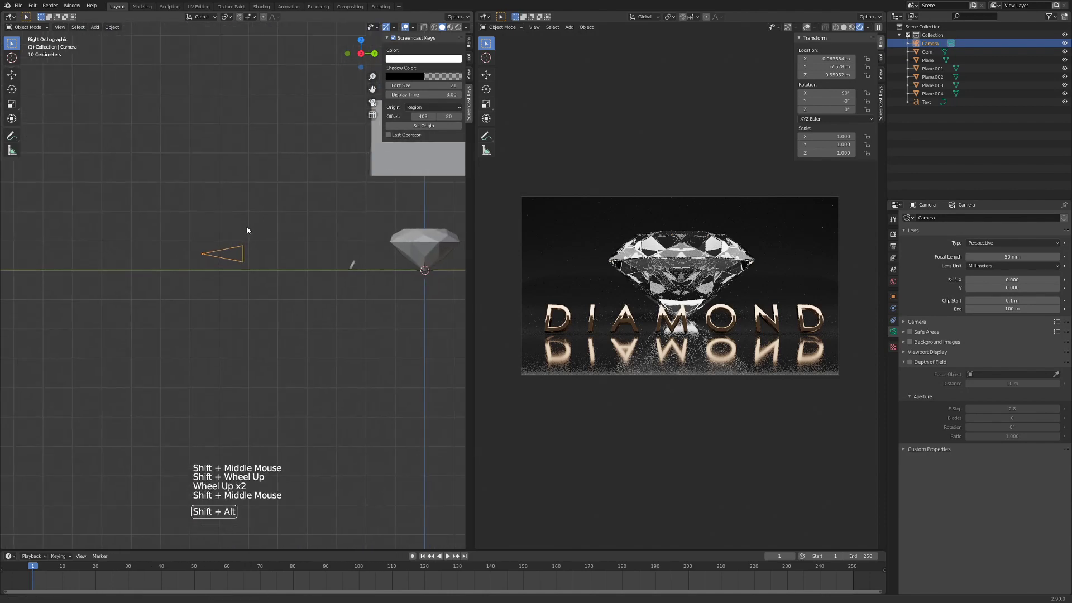
Raise the camera along Z and tilt it down about the X axis to roughly 84°
key("r")
key("g")
key("r")
key("g")
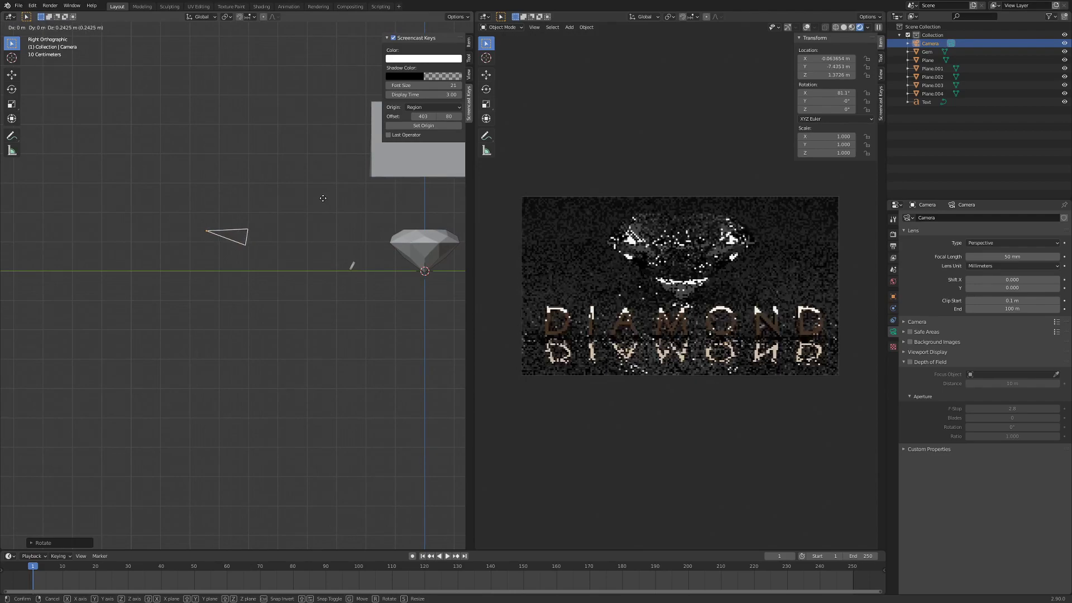
key("r")
key("g")
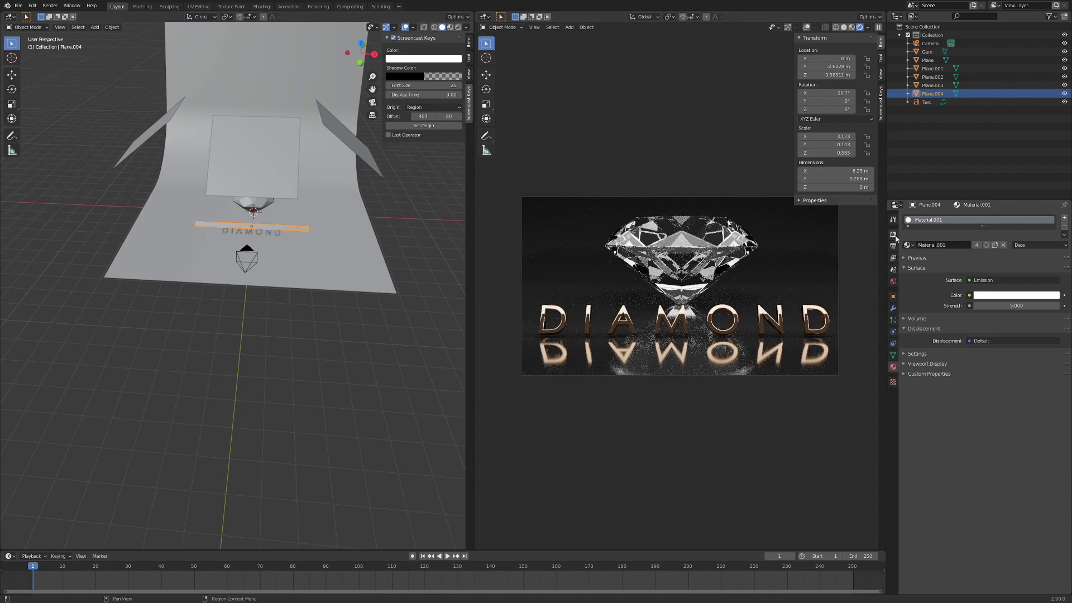
Set Cycles render samples to 500, tiles to 512 px, and enable NLM render denoising
left_click(898, 238)
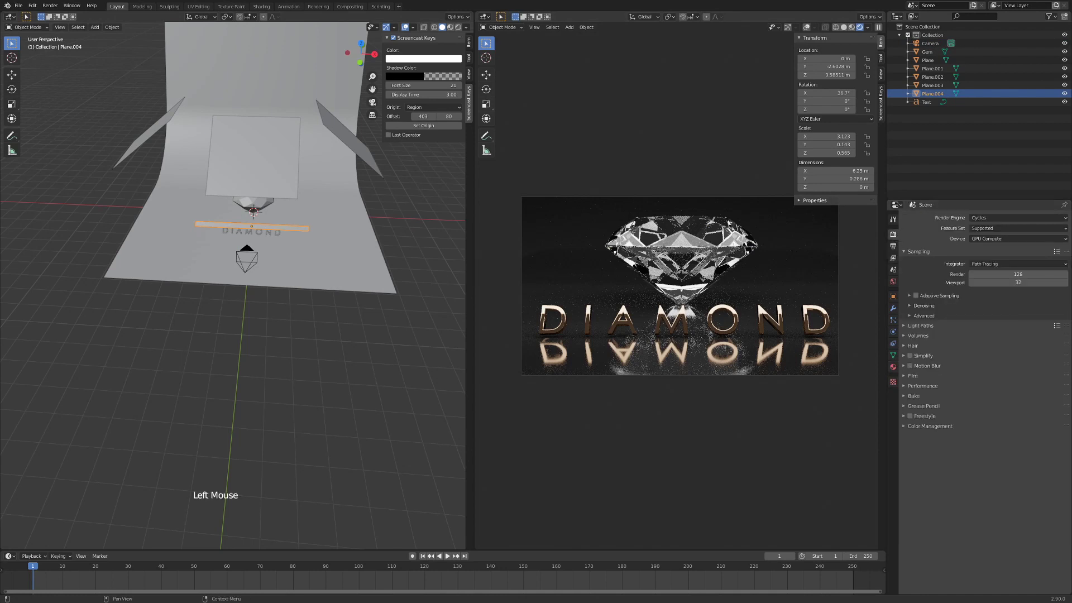
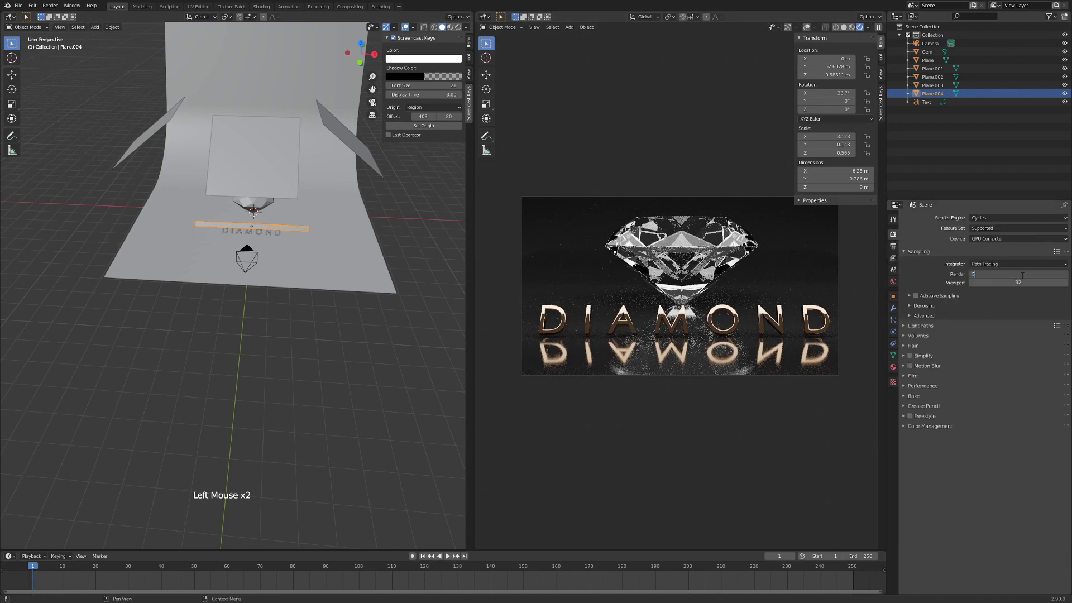
key("KP_0")
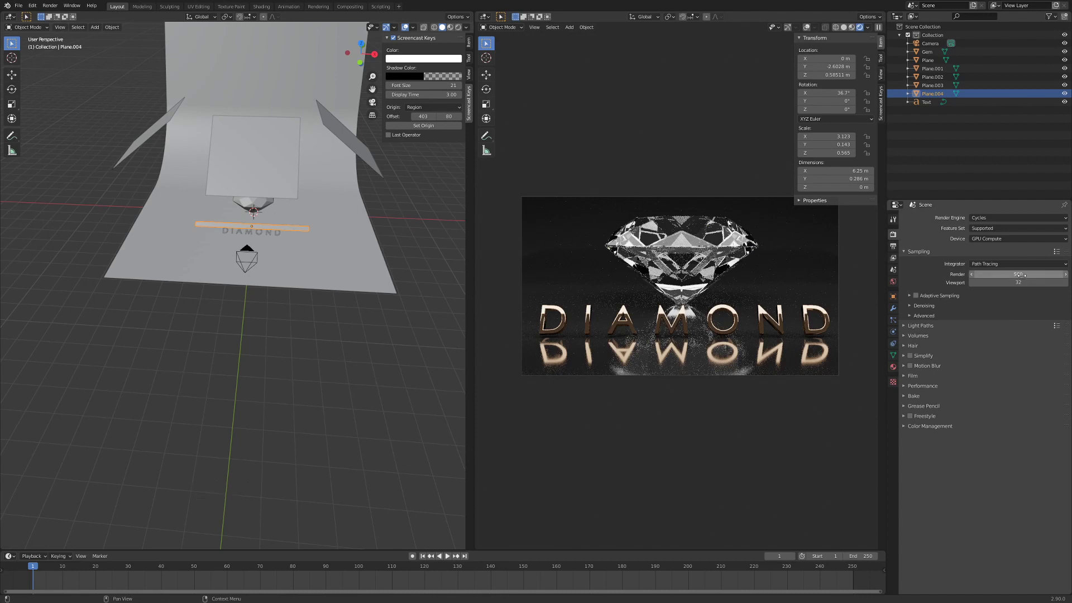
left_click(907, 391)
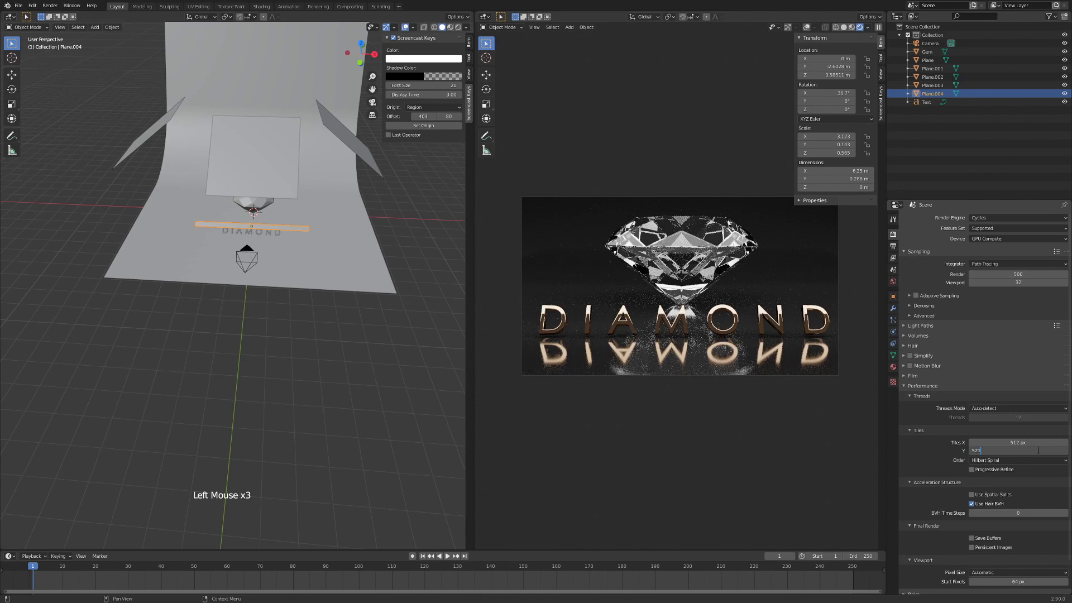
key("BackSpace")
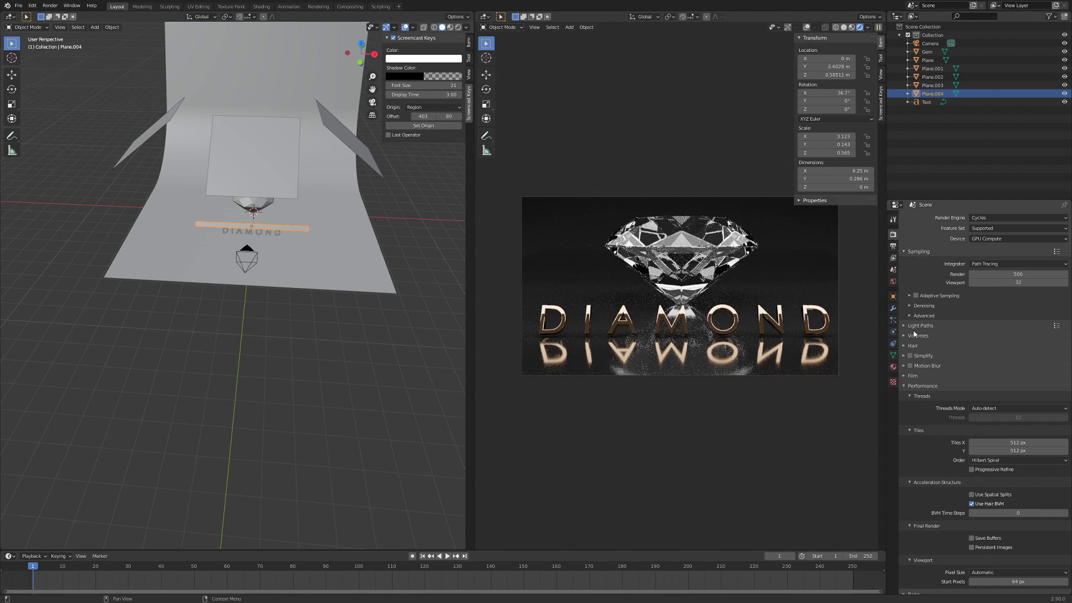
left_click(913, 309)
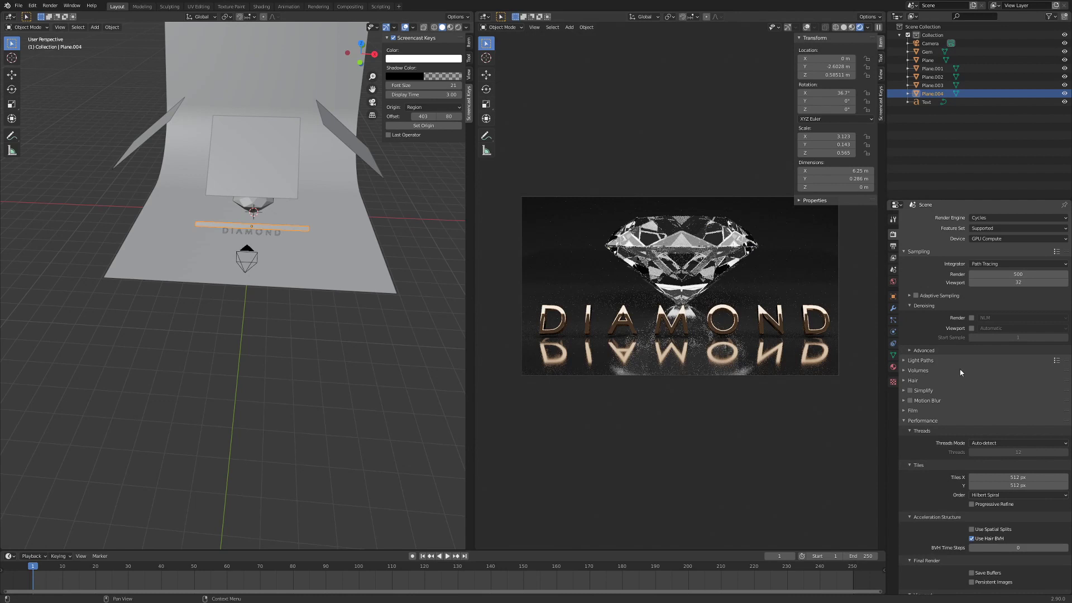
left_click(972, 318)
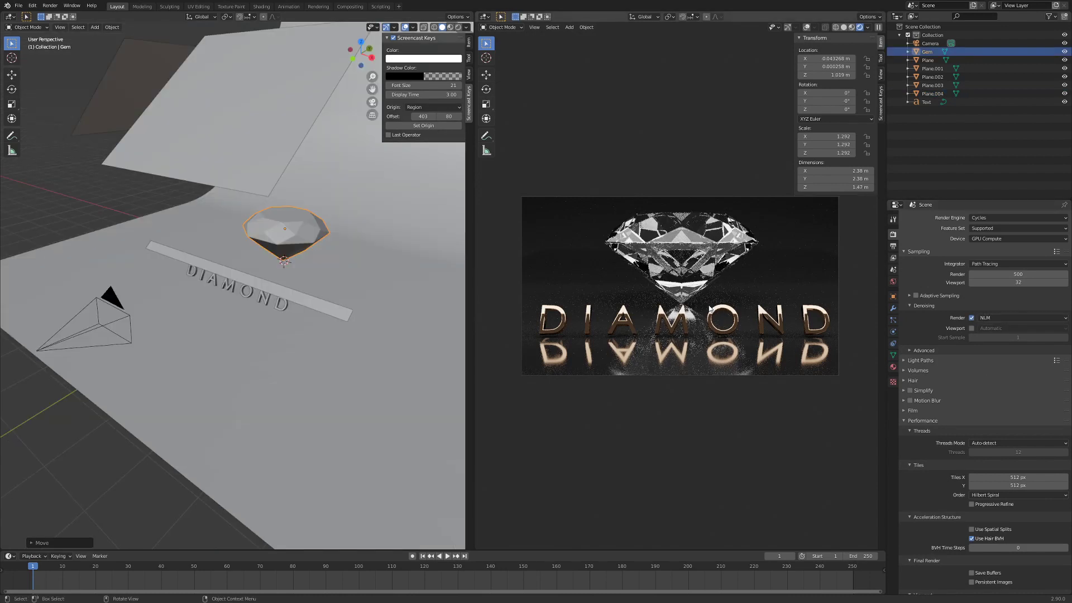